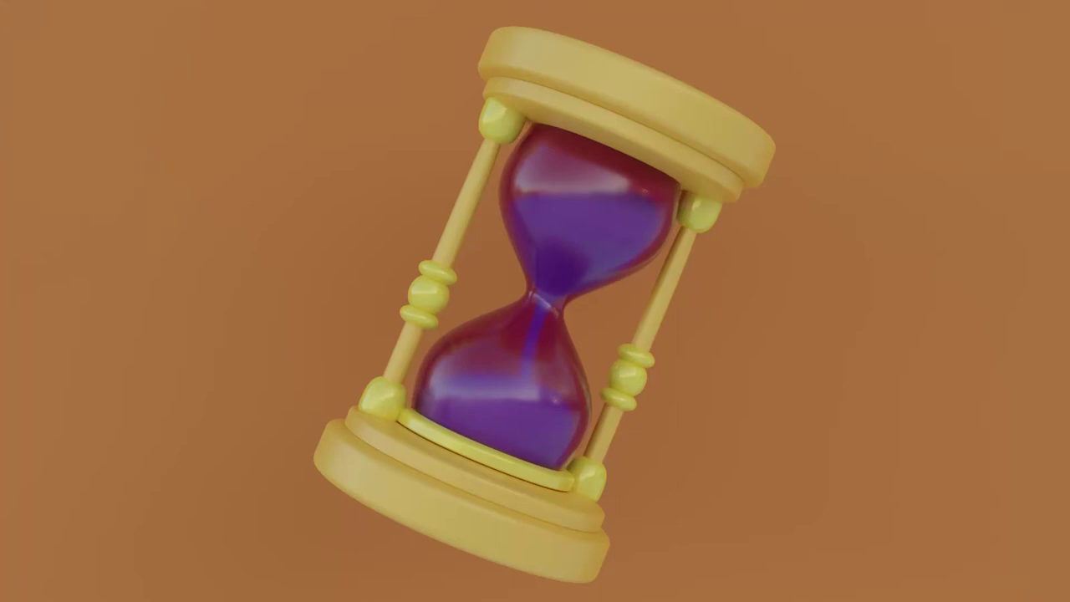
Step: Add a fresh cube to the empty scene as the starting block for the hourglass
{"action": "key", "text": "shift+a"}
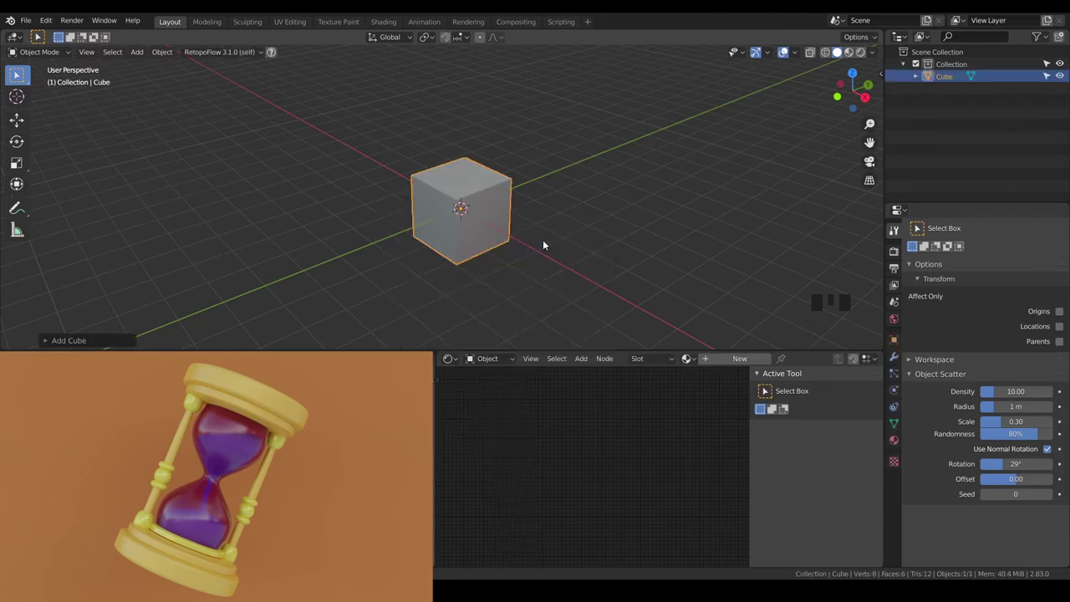
Step: In front view, move the subdivided cube upward and duplicate a copy below the centre line
{"action": "key", "text": "KP_1"}
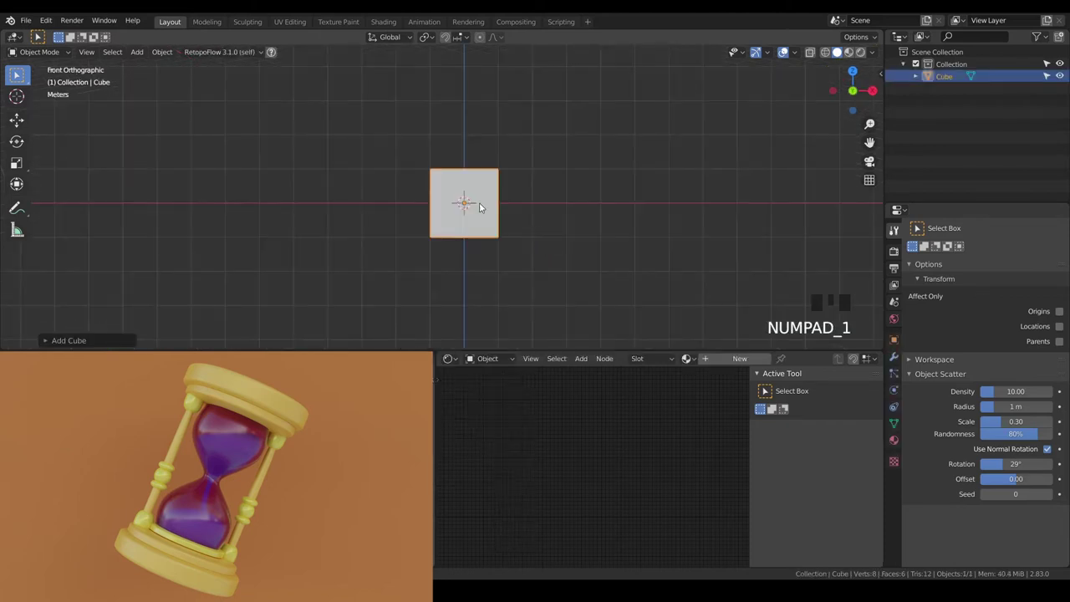
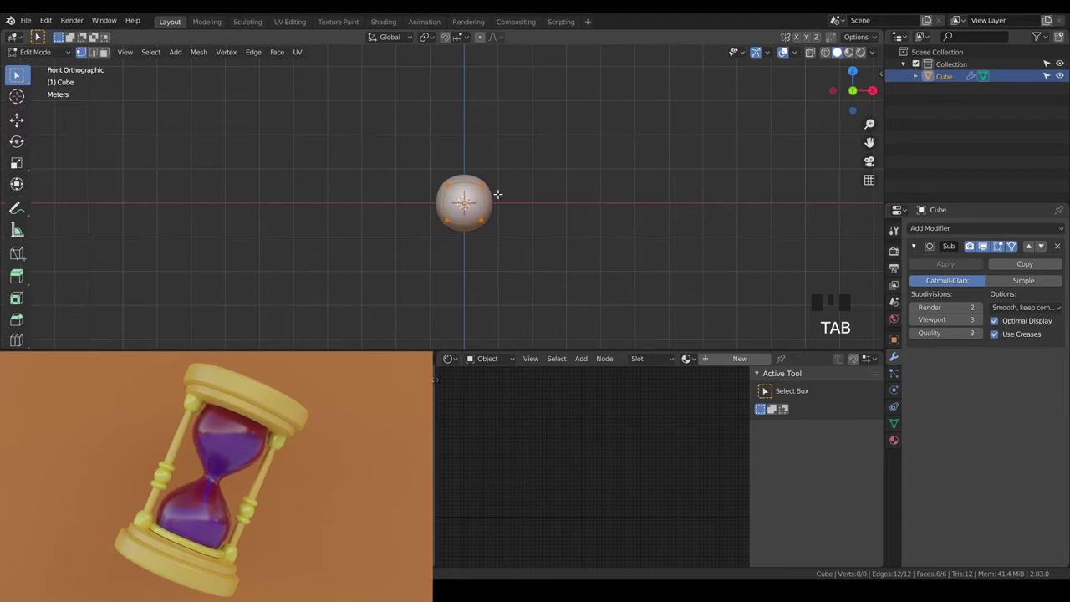
{"action": "key", "text": "g"}
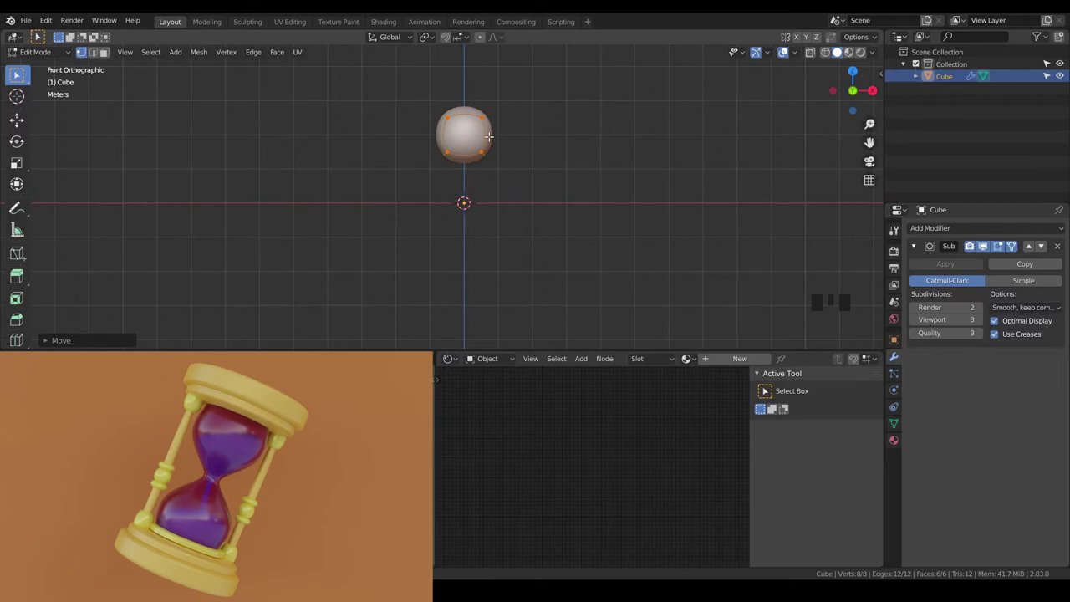
{"action": "key", "text": "shift+d"}
{"action": "key", "text": "g"}
{"action": "scroll", "scroll_direction": "up", "scroll_amount": 3}
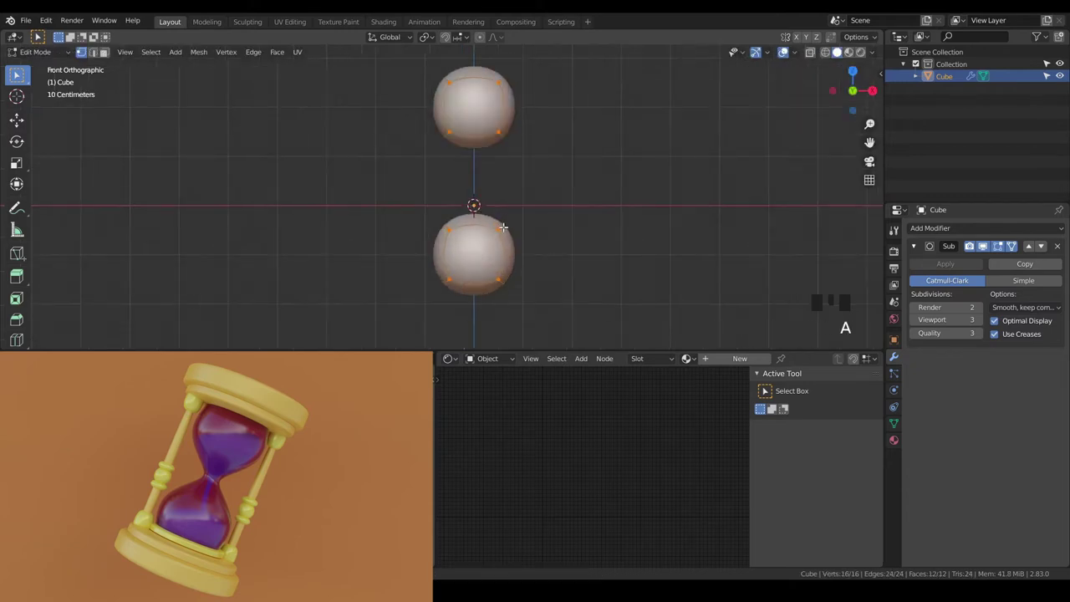
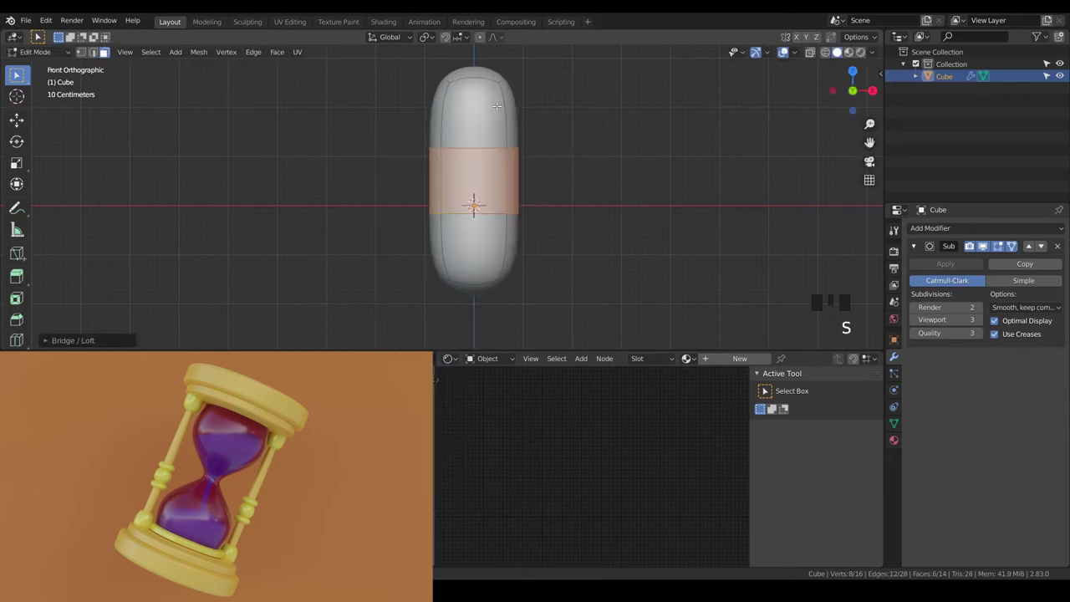
Step: Pinch the bridged middle into a thin waist and widen the upper bulb with a new loop cut
{"action": "key", "text": "s"}
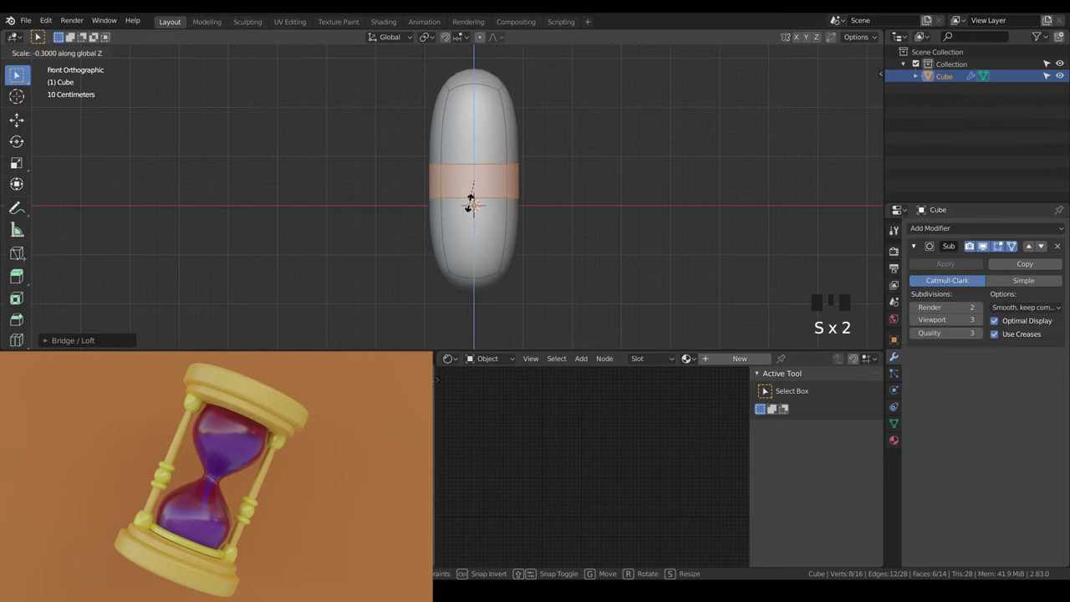
{"action": "key", "text": "s"}
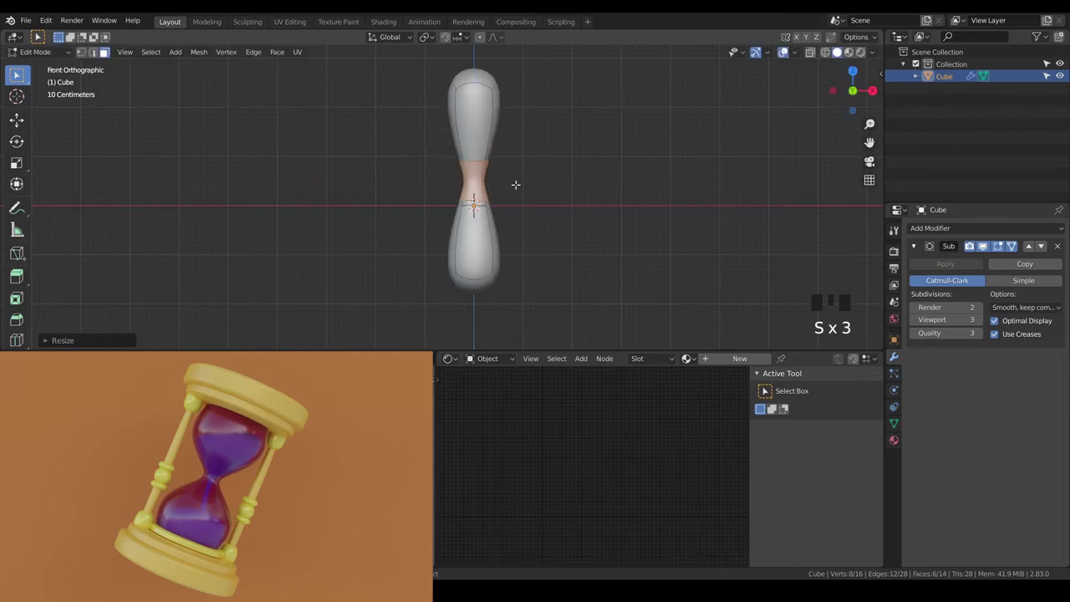
{"action": "key", "text": "a"}
{"action": "key", "text": "a"}
{"action": "key", "text": "ctrl+r"}
{"action": "key", "text": "s"}
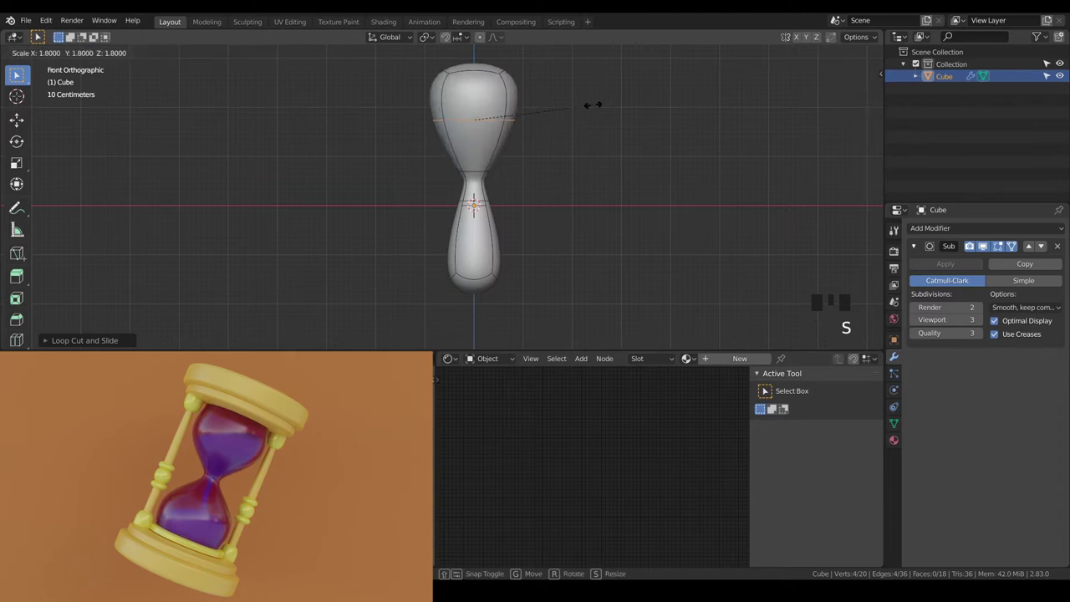
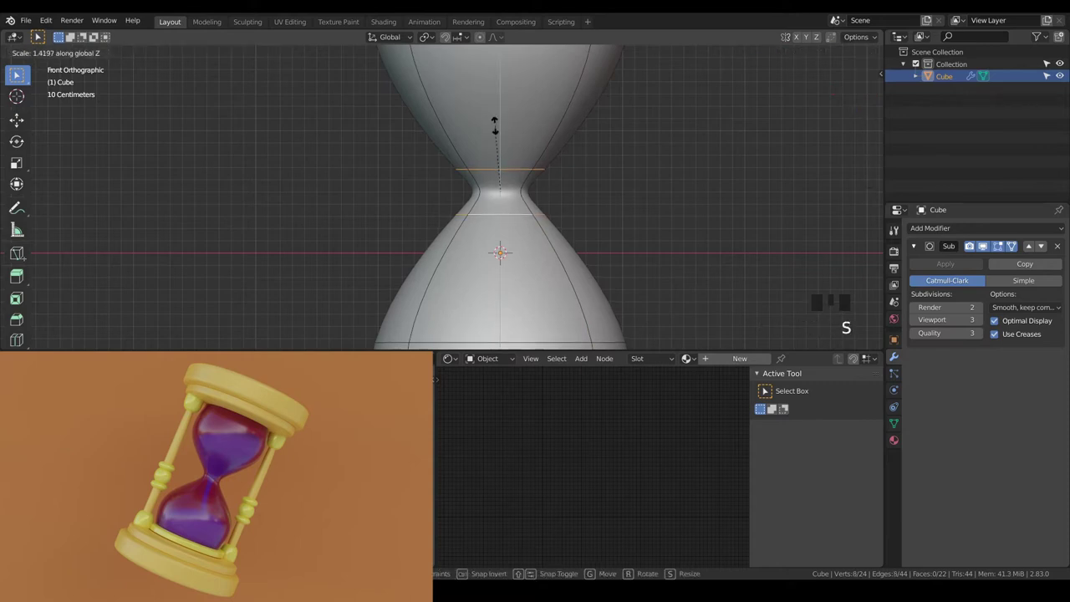
Step: Spread the waist loops apart vertically to lengthen the neck between the two rounded bulbs
{"action": "key", "text": "s"}
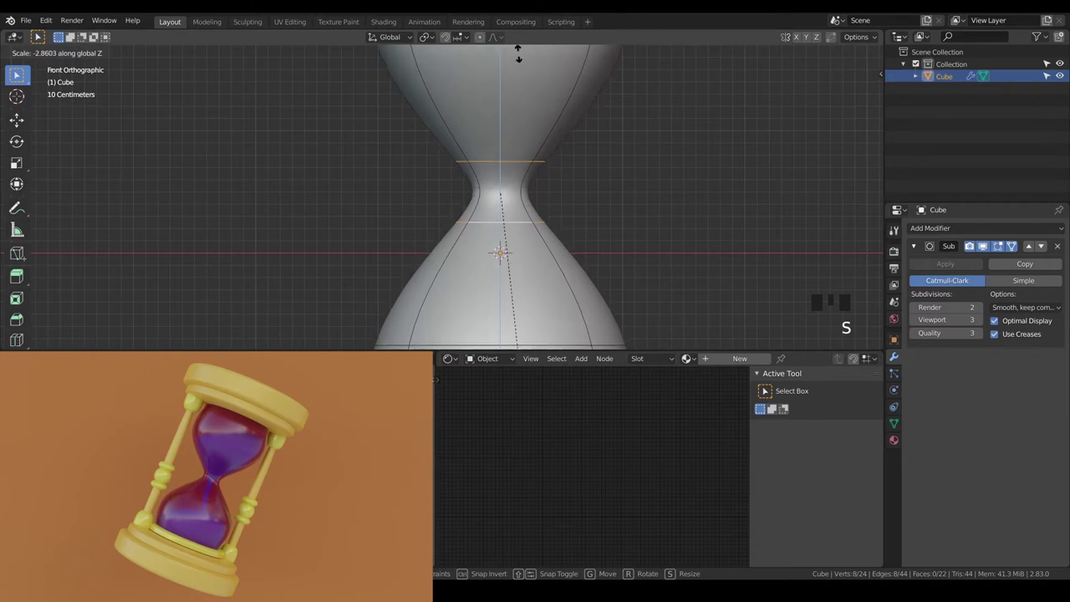
{"action": "scroll", "scroll_direction": "down", "scroll_amount": 3}
{"action": "key", "text": "a"}
{"action": "key", "text": "a"}
{"action": "scroll", "scroll_direction": "up", "scroll_amount": 3}
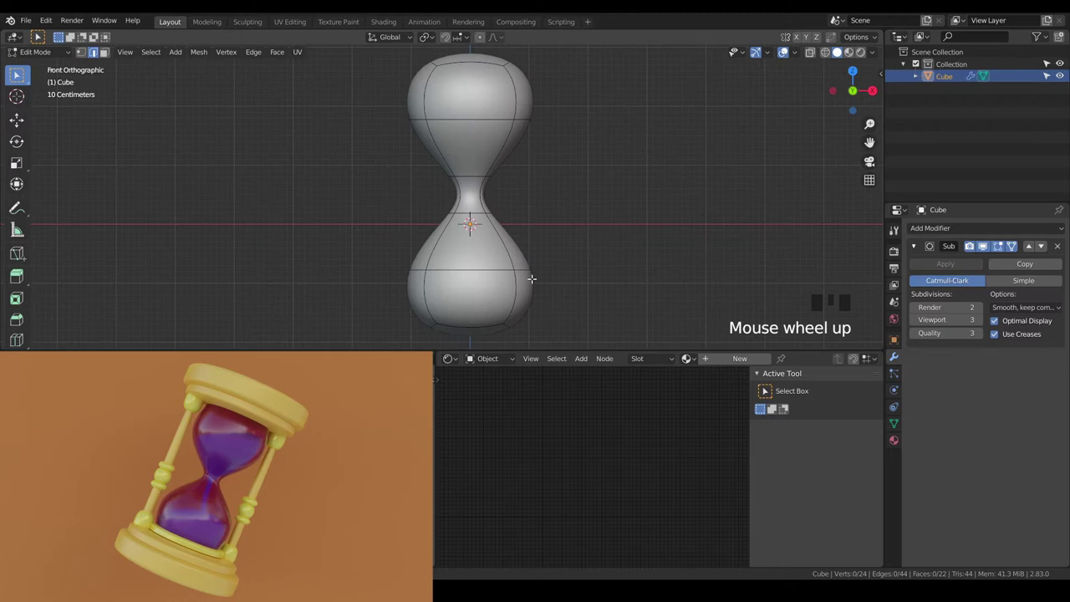
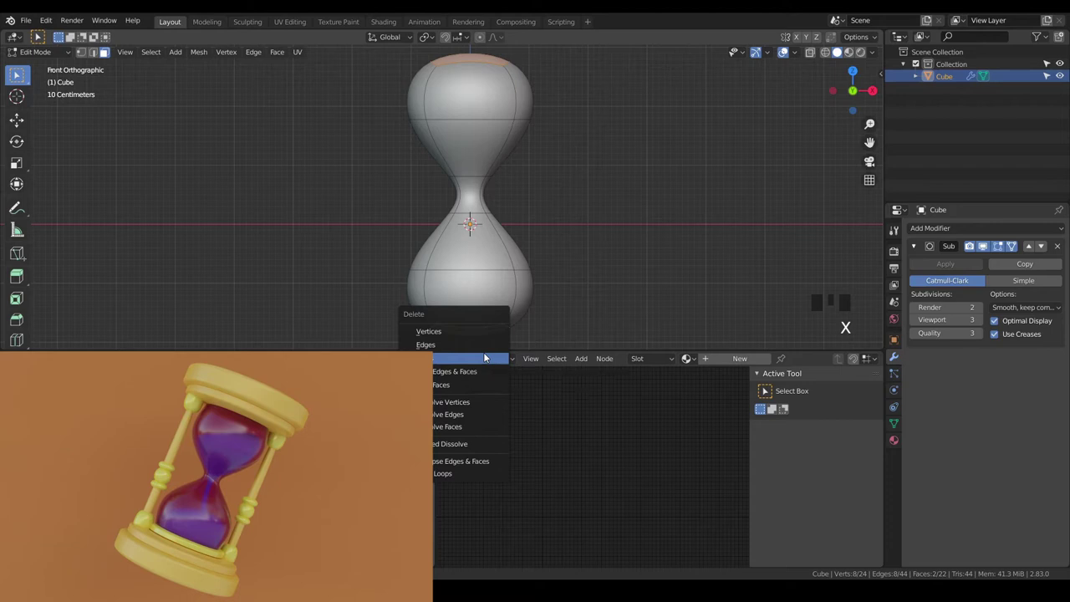
Step: Scale the open-ended glass to 0.7 of its height along Z and return to Object Mode
{"action": "scroll", "scroll_direction": "down", "scroll_amount": 3}
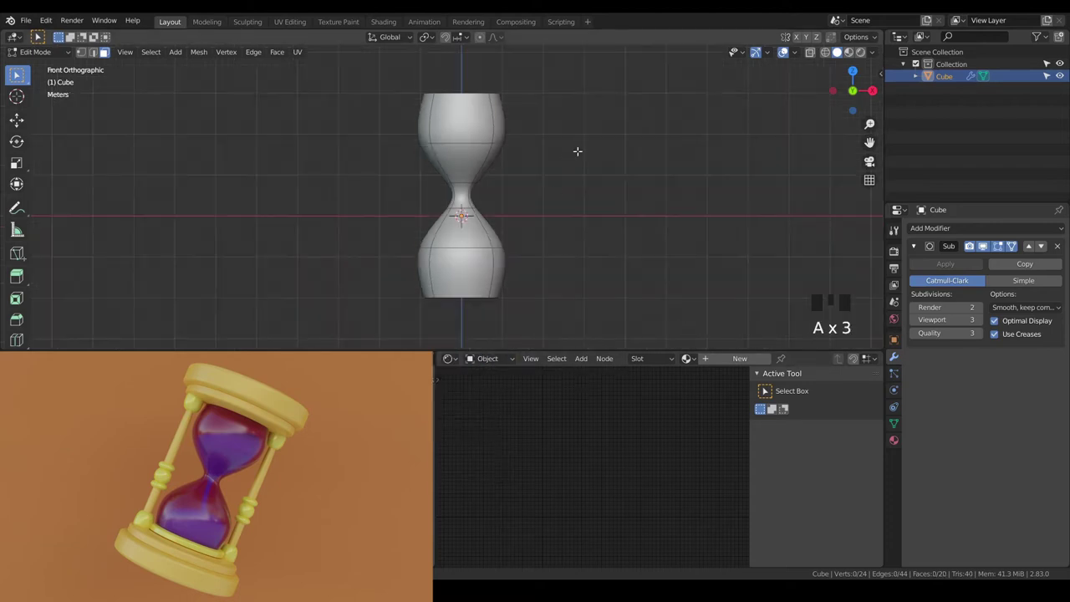
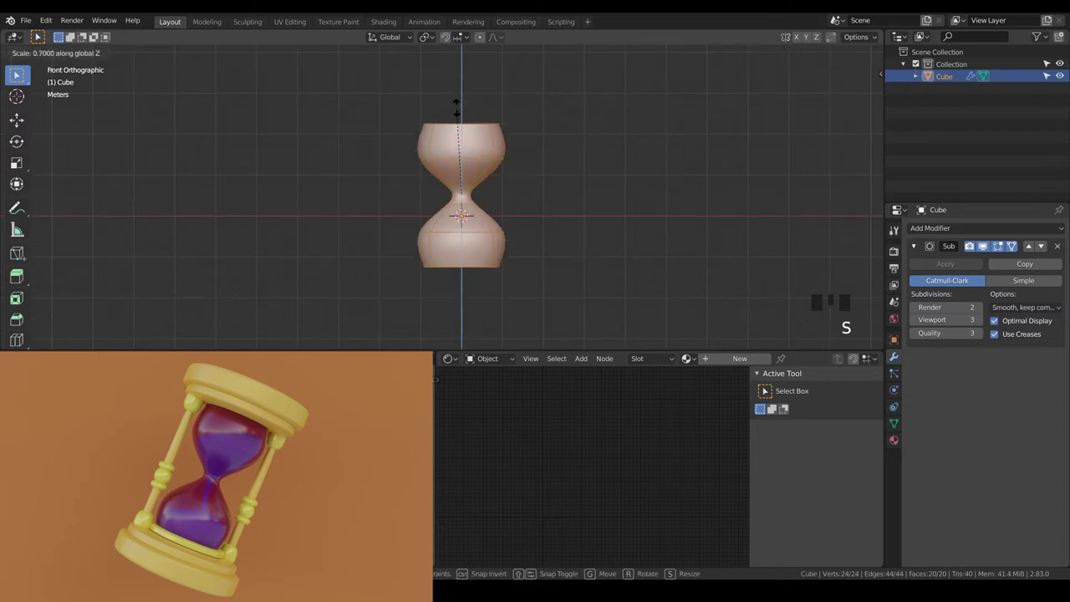
{"action": "key", "text": "a"}
{"action": "key", "text": "a"}
{"action": "key", "text": "Tab"}
{"action": "left_click_drag", "start_coordinate": [510, 177], "coordinate": [505, 167]}
{"action": "key", "text": "KP_1"}
{"action": "key", "text": "shift+a"}
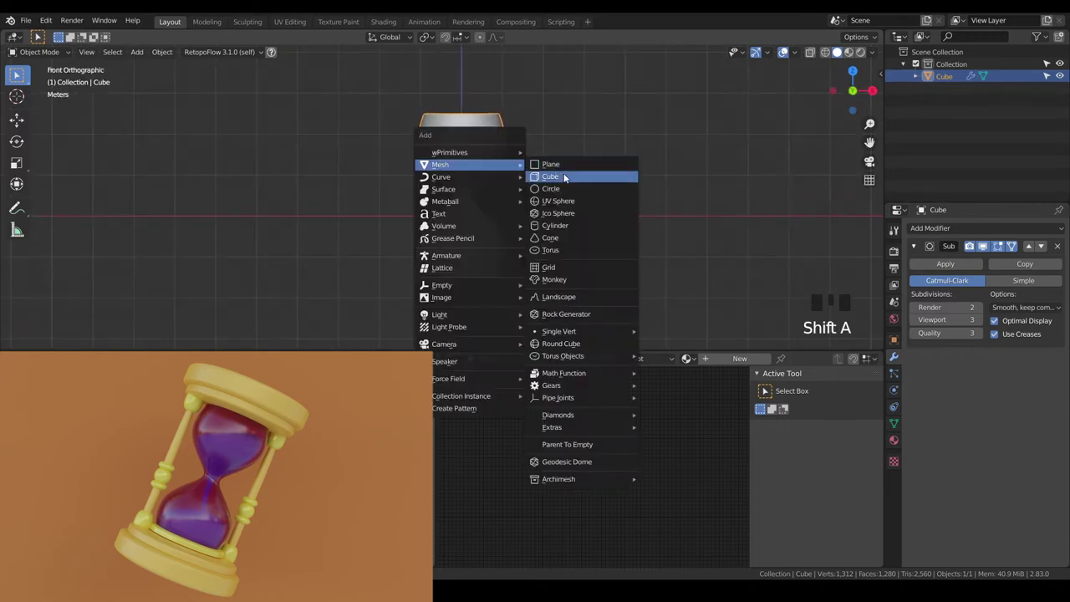
Step: Add a new cube and move it above the glass as the top cap
{"action": "key", "text": "ctrl+3"}
{"action": "right_click", "coordinate": [493, 208]}
{"action": "key", "text": "g"}
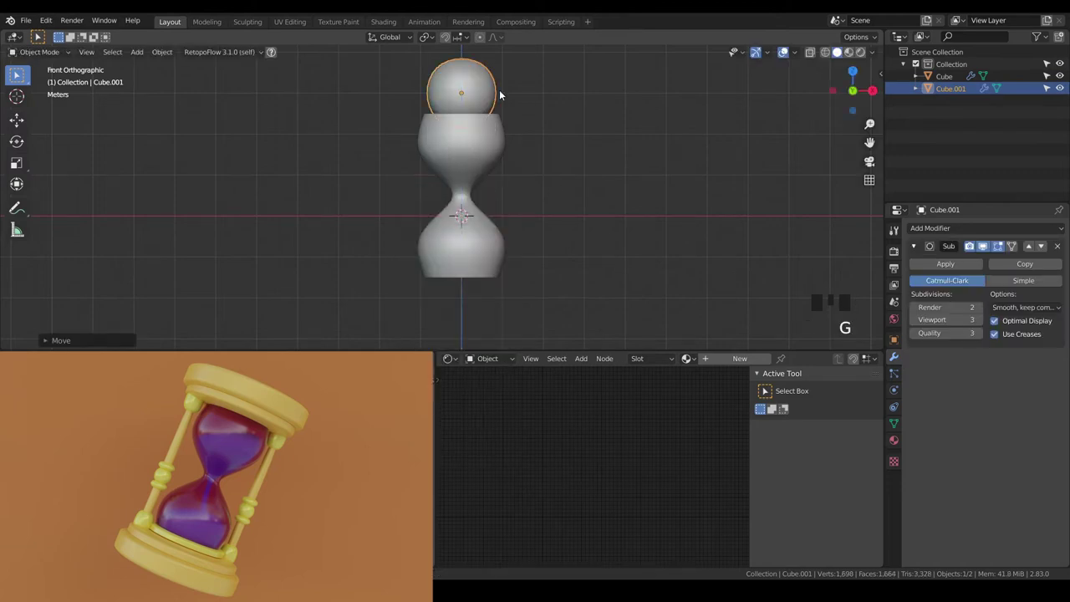
{"action": "key", "text": "Tab"}
{"action": "key", "text": "Tab"}
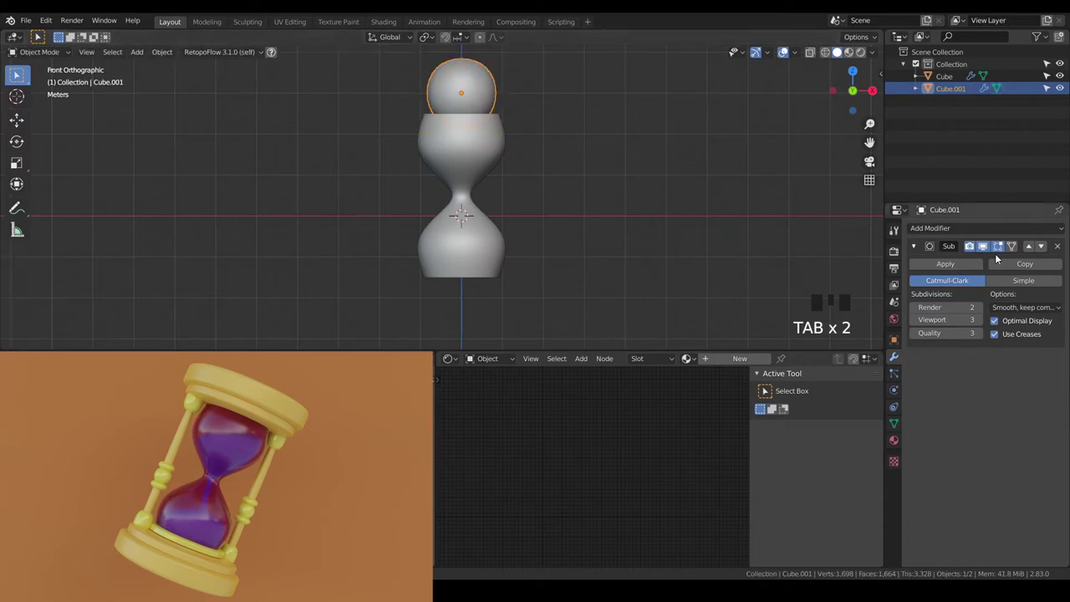
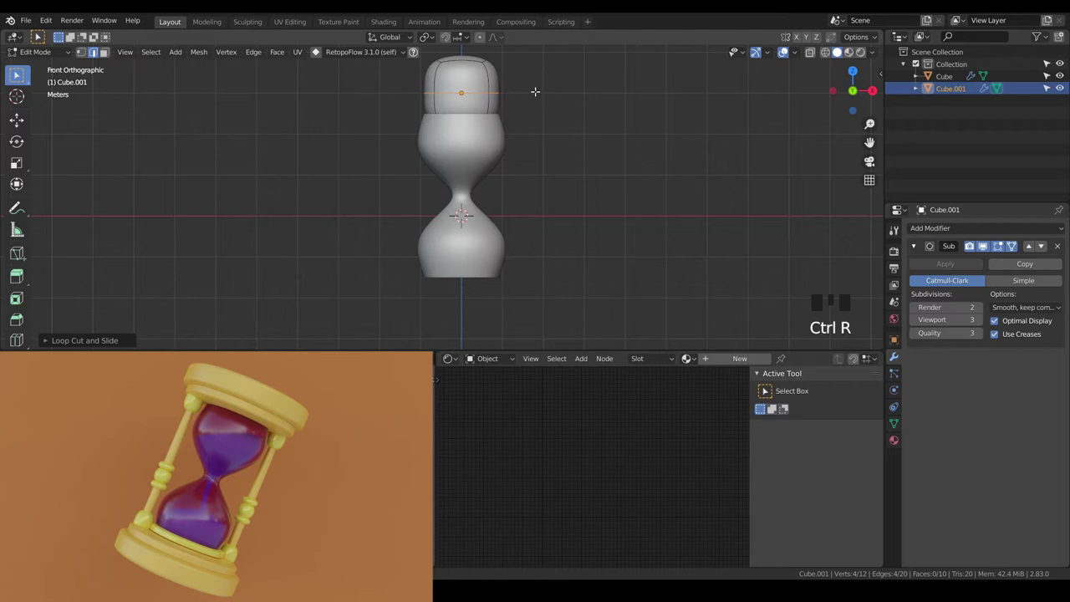
Step: Widen the cap 2x sideways, flatten it to 0.2 along Z and bevel its side edges
{"action": "key", "text": "a"}
{"action": "key", "text": "s"}
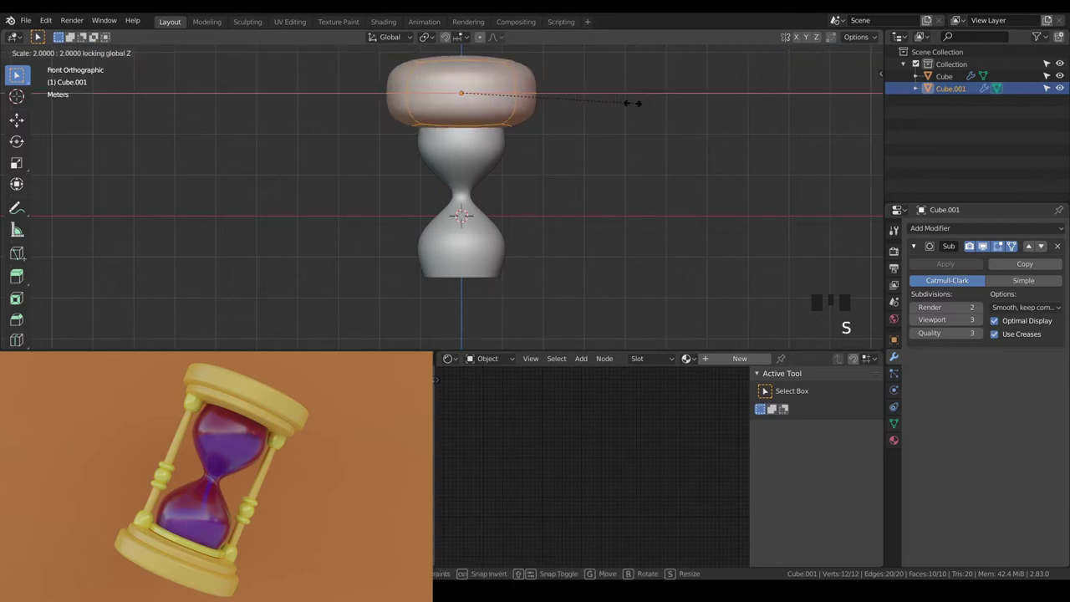
{"action": "key", "text": "s"}
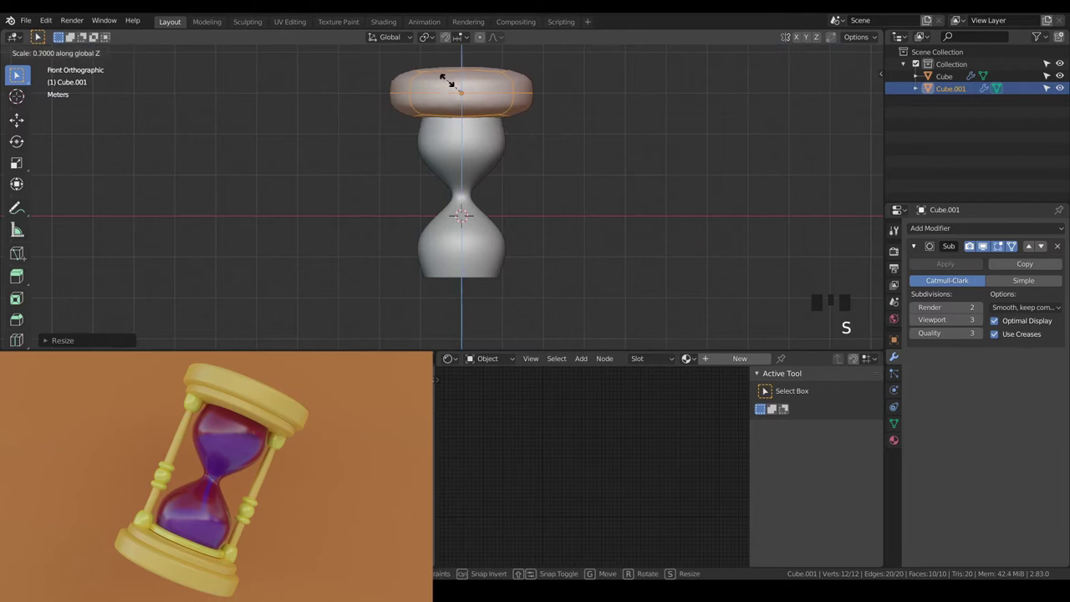
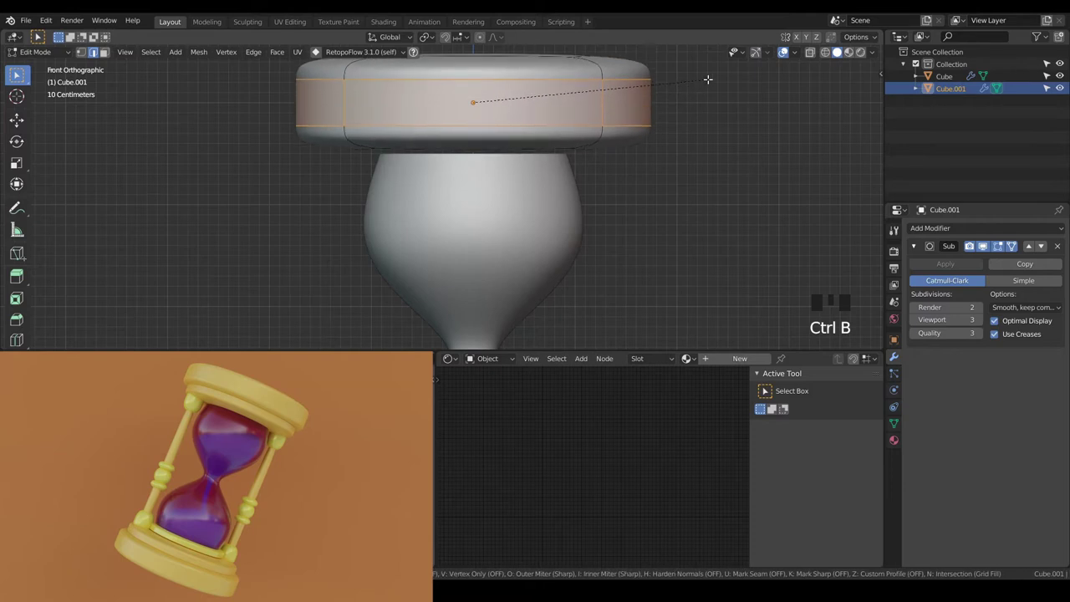
{"action": "key", "text": "a"}
{"action": "key", "text": "a"}
{"action": "scroll", "scroll_direction": "down", "scroll_amount": 3}
{"action": "key", "text": "Tab"}
{"action": "key", "text": "a"}
{"action": "key", "text": "a"}
Step: Duplicate the top cap and move the copy below the glass as the base
{"action": "left_click_drag", "start_coordinate": [509, 191], "coordinate": [493, 129]}
{"action": "left_click", "coordinate": [493, 128]}
{"action": "key", "text": "shift+d"}
{"action": "key", "text": "g"}
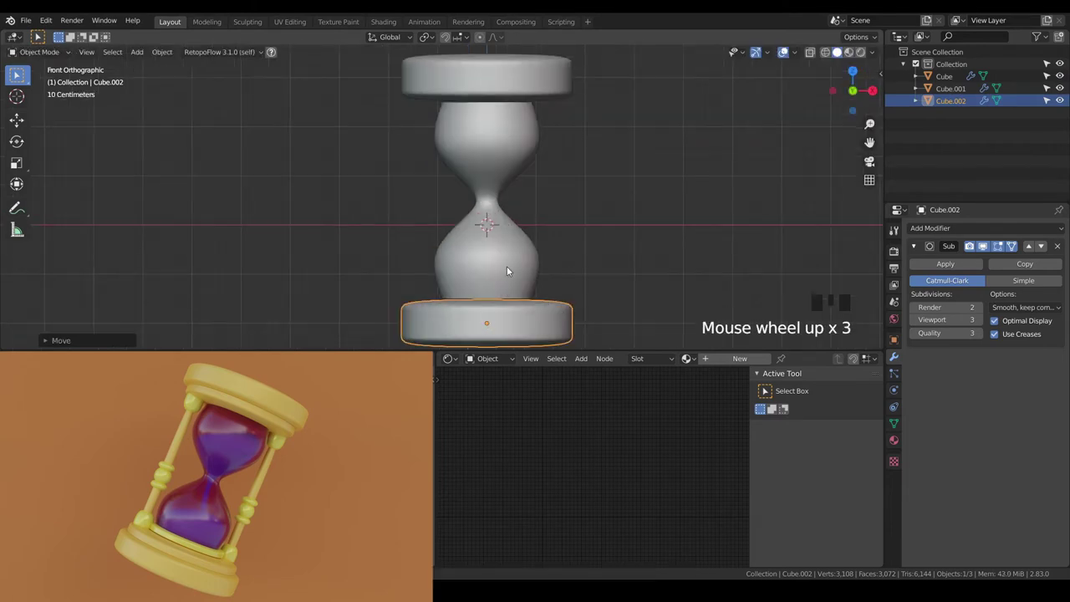
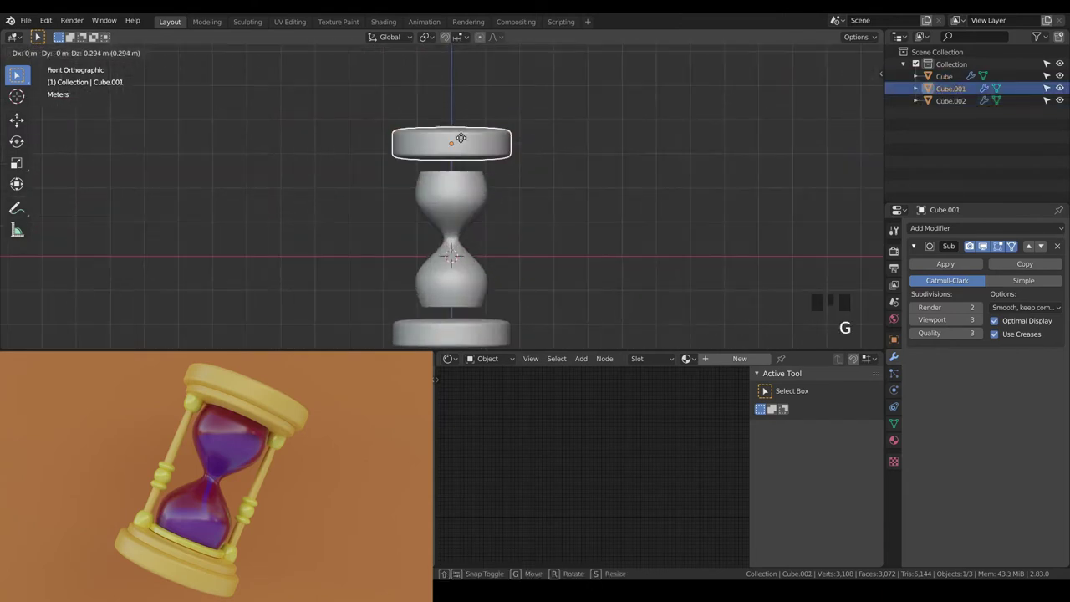
Step: Raise the top cap along Z and duplicate a copy just below it
{"action": "scroll", "scroll_direction": "up", "scroll_amount": 3}
{"action": "key", "text": "g"}
{"action": "scroll", "scroll_direction": "down", "scroll_amount": 3}
{"action": "key", "text": "a"}
{"action": "key", "text": "a"}
{"action": "left_click", "coordinate": [465, 151]}
Step: Flatten the copy into a thin, slightly narrower ring snugged up against the cap
{"action": "key", "text": "shift+d"}
{"action": "scroll", "scroll_direction": "up", "scroll_amount": 3}
{"action": "key", "text": "g"}
{"action": "key", "text": "Tab"}
{"action": "key", "text": "a"}
{"action": "key", "text": "s"}
{"action": "scroll", "scroll_direction": "up", "scroll_amount": 3}
{"action": "key", "text": "s"}
{"action": "key", "text": "g"}
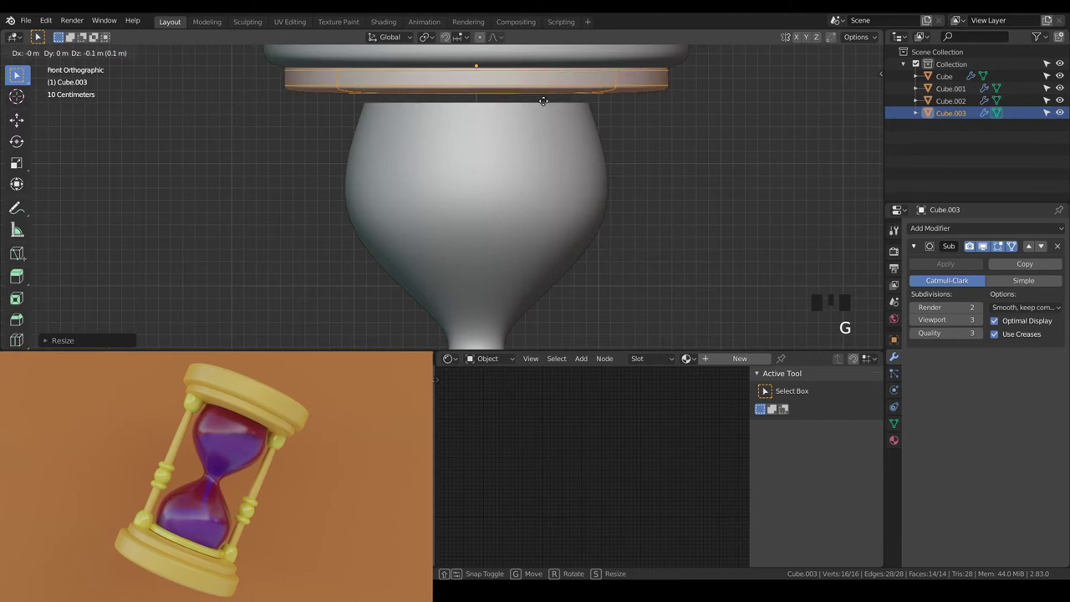
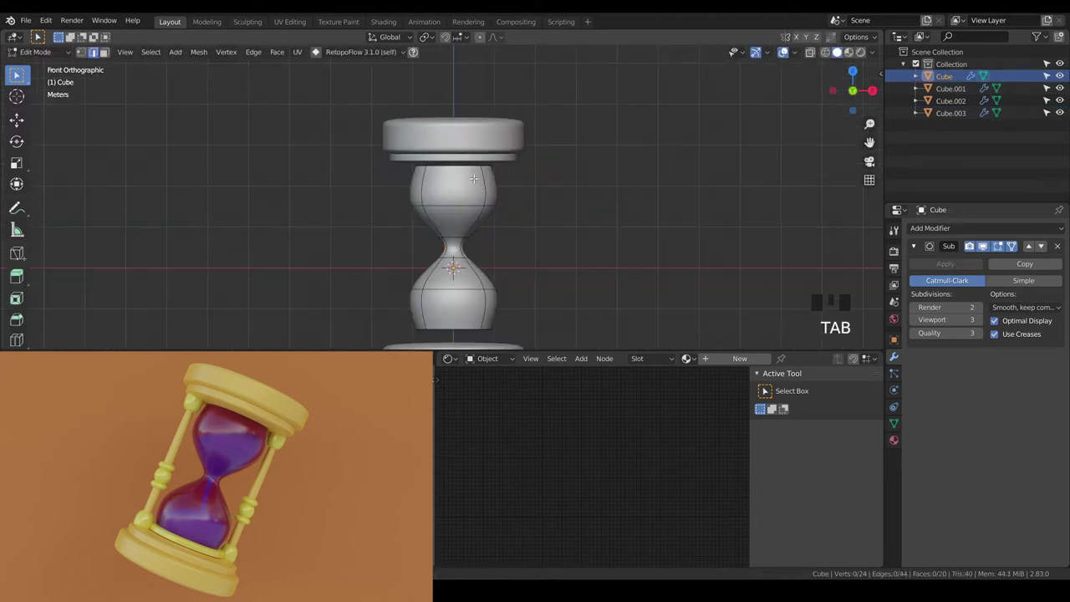
Step: Scale the whole glass 1.04 along Z and fatten it outward with Alt+S to fill the caps
{"action": "key", "text": "a"}
{"action": "key", "text": "s"}
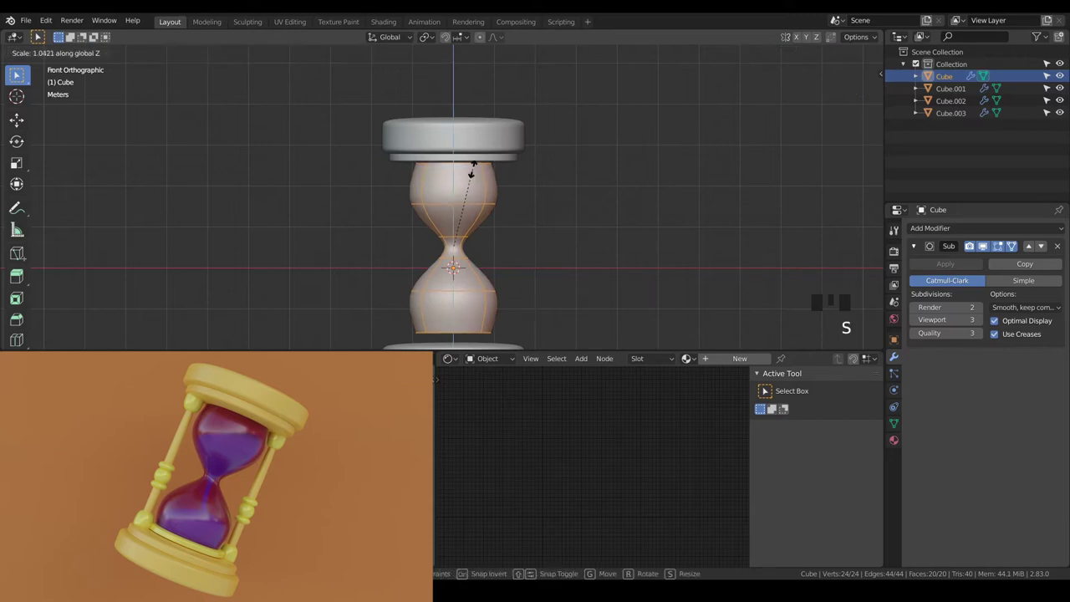
{"action": "key", "text": "alt+s"}
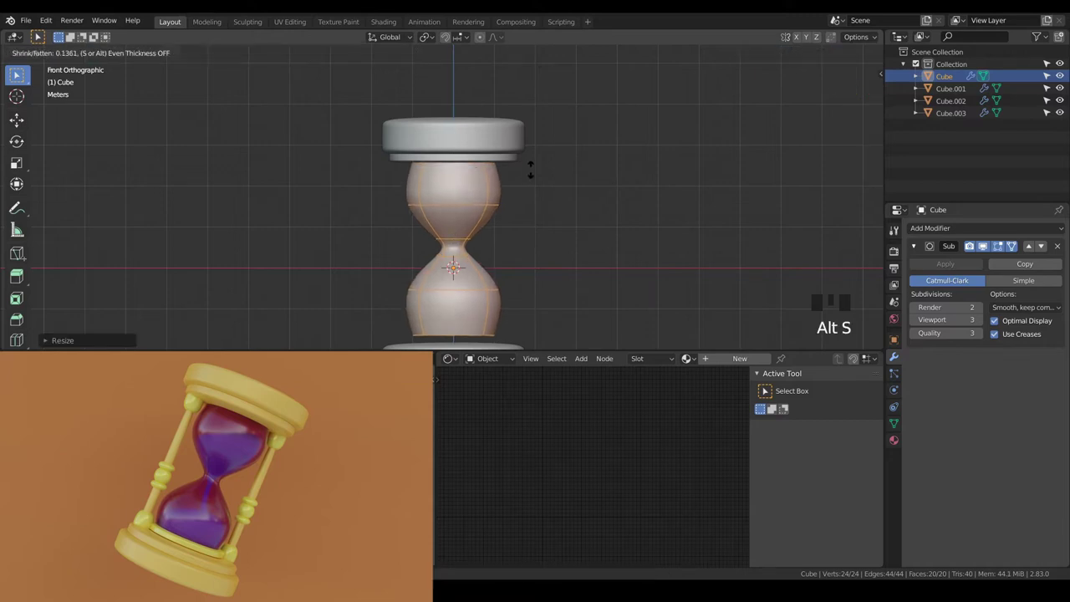
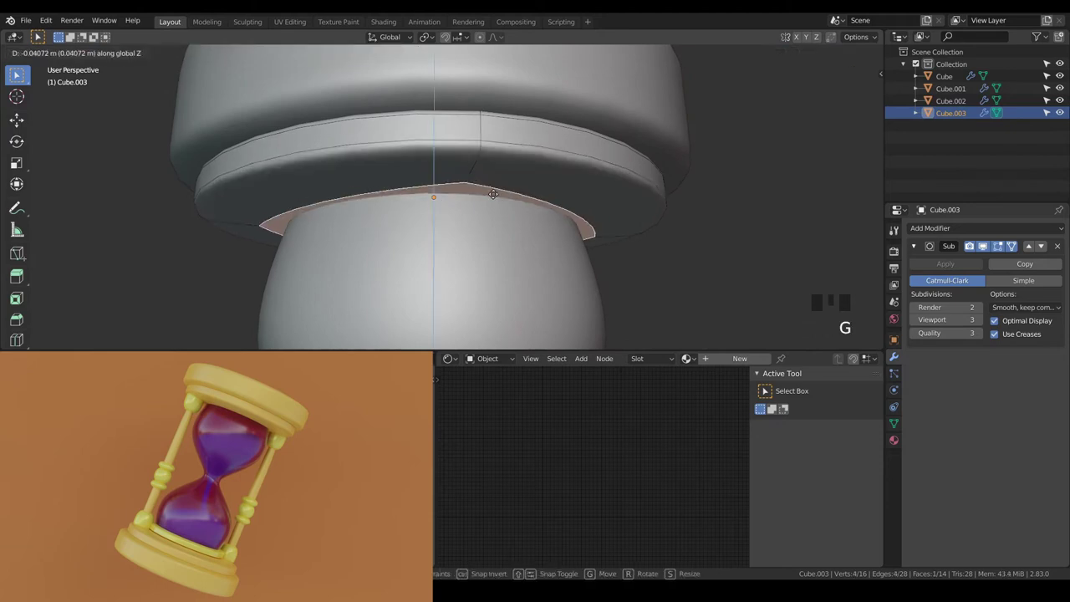
Step: Duplicate the thin ring, rotate the copy 180 and move it down onto the base
{"action": "key", "text": "Tab"}
{"action": "scroll", "scroll_direction": "down", "scroll_amount": 3}
{"action": "key", "text": "KP_1"}
{"action": "scroll", "scroll_direction": "down", "scroll_amount": 3}
{"action": "left_click_drag", "start_coordinate": [497, 216], "coordinate": [511, 150]}
{"action": "key", "text": "shift+d"}
{"action": "key", "text": "r"}
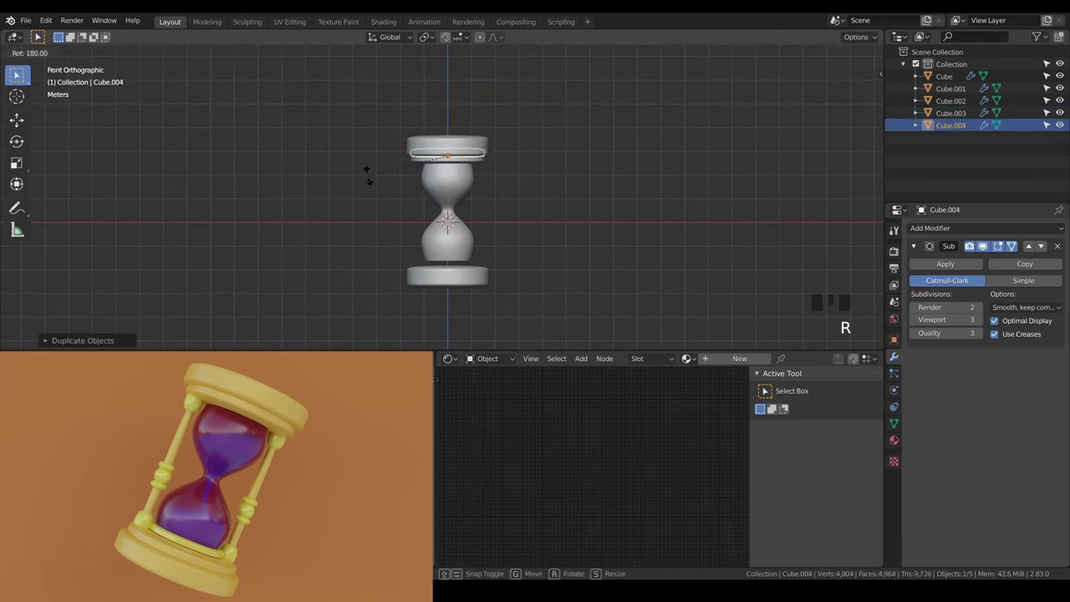
{"action": "key", "text": "g"}
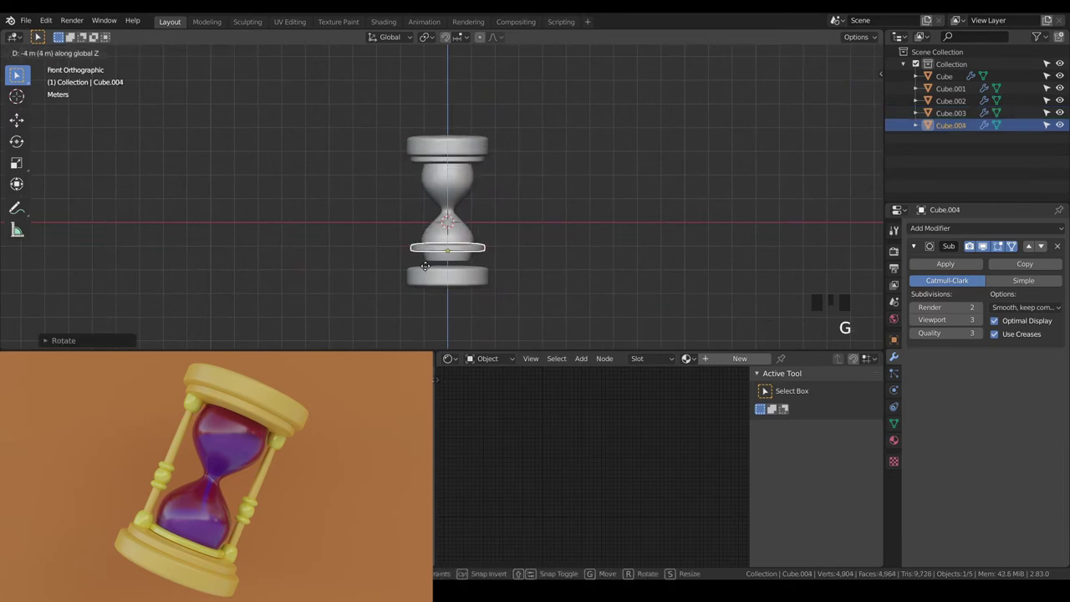
{"action": "scroll", "scroll_direction": "up", "scroll_amount": 3}
Step: Orbit and zoom around the hourglass to inspect the frame pieces
{"action": "left_click_drag", "start_coordinate": [456, 298], "coordinate": [447, 187]}
{"action": "scroll", "scroll_direction": "up", "scroll_amount": 3}
{"action": "key", "text": "g"}
{"action": "scroll", "scroll_direction": "down", "scroll_amount": 3}
{"action": "key", "text": "a"}
{"action": "left_click_drag", "start_coordinate": [471, 179], "coordinate": [466, 220]}
{"action": "scroll", "scroll_direction": "up", "scroll_amount": 3}
{"action": "left_click_drag", "start_coordinate": [480, 233], "coordinate": [475, 244]}
{"action": "scroll", "scroll_direction": "up", "scroll_amount": 3}
{"action": "left_click_drag", "start_coordinate": [505, 260], "coordinate": [484, 271]}
{"action": "scroll", "scroll_direction": "up", "scroll_amount": 3}
{"action": "left_click_drag", "start_coordinate": [484, 260], "coordinate": [478, 260]}
{"action": "left_click", "coordinate": [478, 260]}
{"action": "left_click", "coordinate": [475, 233]}
{"action": "scroll", "scroll_direction": "down", "scroll_amount": 3}
Step: Select the cap and ring pieces together and rescale them sideways only with S Shift+Z
{"action": "left_click_drag", "start_coordinate": [482, 244], "coordinate": [471, 85]}
{"action": "left_click", "coordinate": [472, 86]}
{"action": "left_click", "coordinate": [478, 71]}
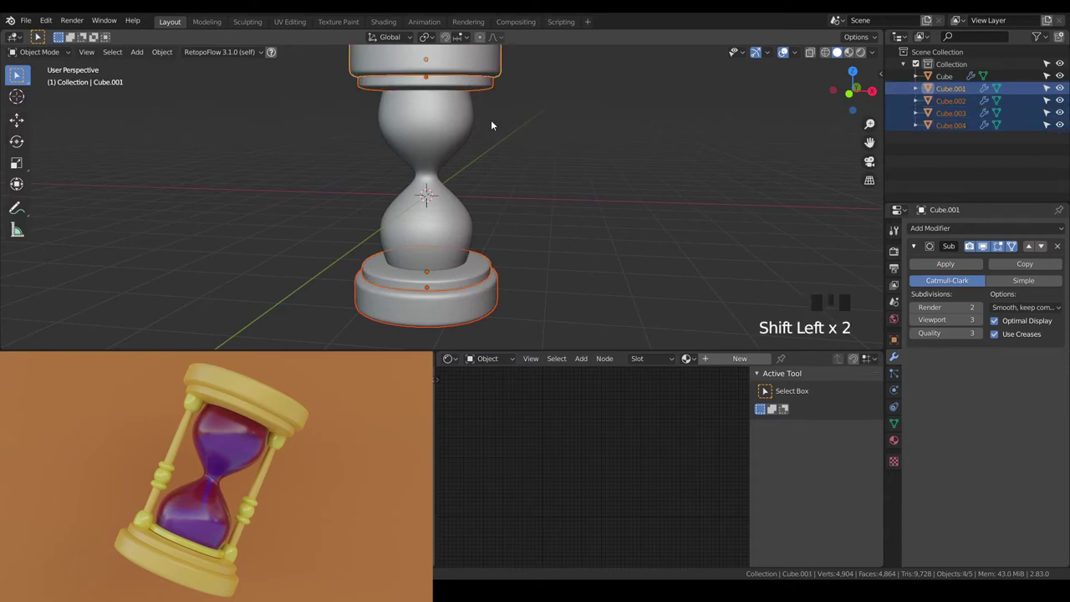
{"action": "key", "text": "s"}
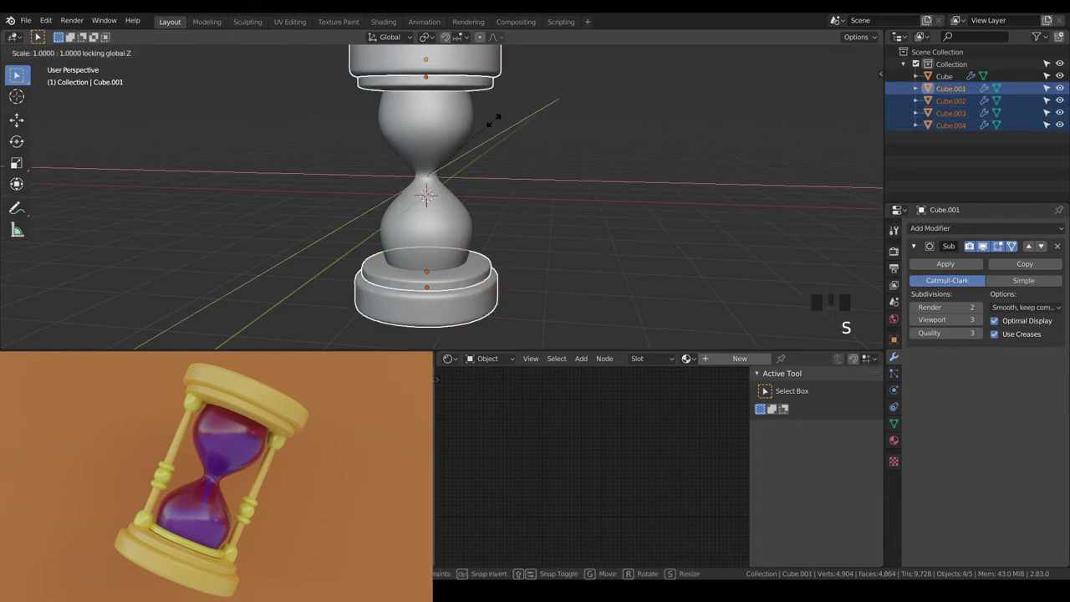
{"action": "key", "text": "a"}
{"action": "key", "text": "a"}
{"action": "scroll", "scroll_direction": "down", "scroll_amount": 3}
{"action": "left_click_drag", "start_coordinate": [493, 191], "coordinate": [472, 189]}
{"action": "scroll", "scroll_direction": "up", "scroll_amount": 3}
{"action": "key", "text": "a"}
{"action": "key", "text": "a"}
{"action": "left_click_drag", "start_coordinate": [488, 210], "coordinate": [491, 230]}
{"action": "scroll", "scroll_direction": "down", "scroll_amount": 3}
{"action": "key", "text": "KP_1"}
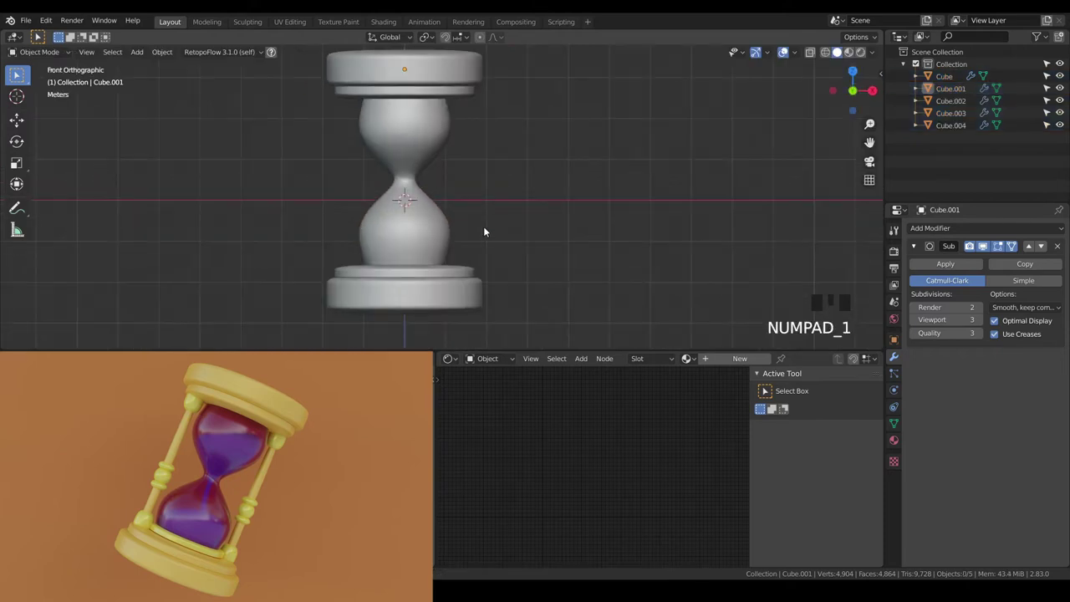
Step: Add a small cube beside the glass and shrink it to 0.3 as the pillar bead
{"action": "key", "text": "a"}
{"action": "key", "text": "a"}
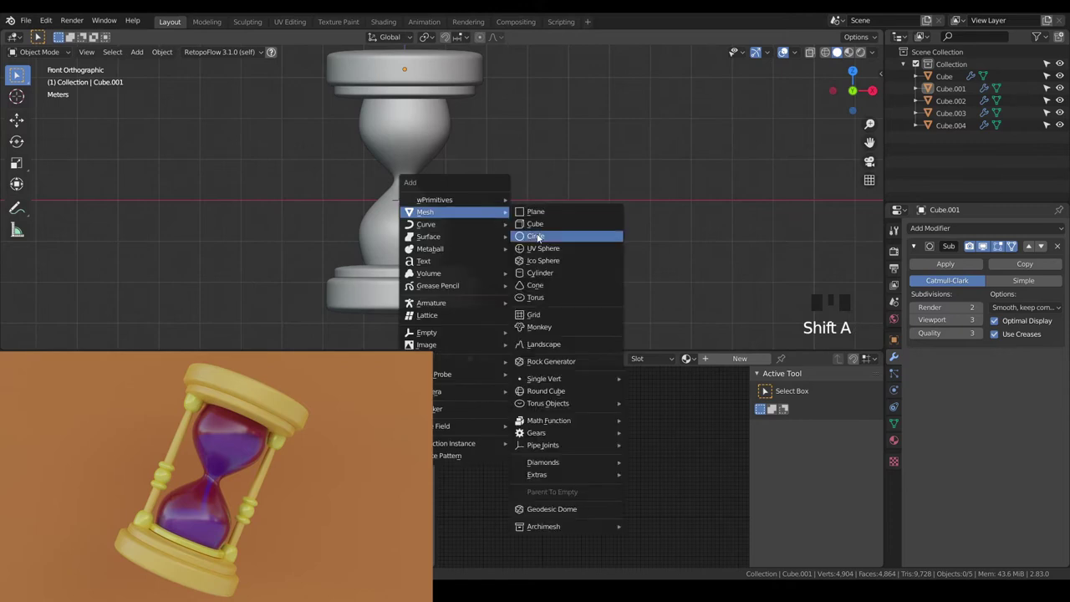
{"action": "key", "text": "ctrl+3"}
{"action": "right_click", "coordinate": [428, 194]}
{"action": "scroll", "scroll_direction": "up", "scroll_amount": 3}
{"action": "key", "text": "g"}
{"action": "scroll", "scroll_direction": "up", "scroll_amount": 3}
{"action": "key", "text": "Tab"}
{"action": "key", "text": "s"}
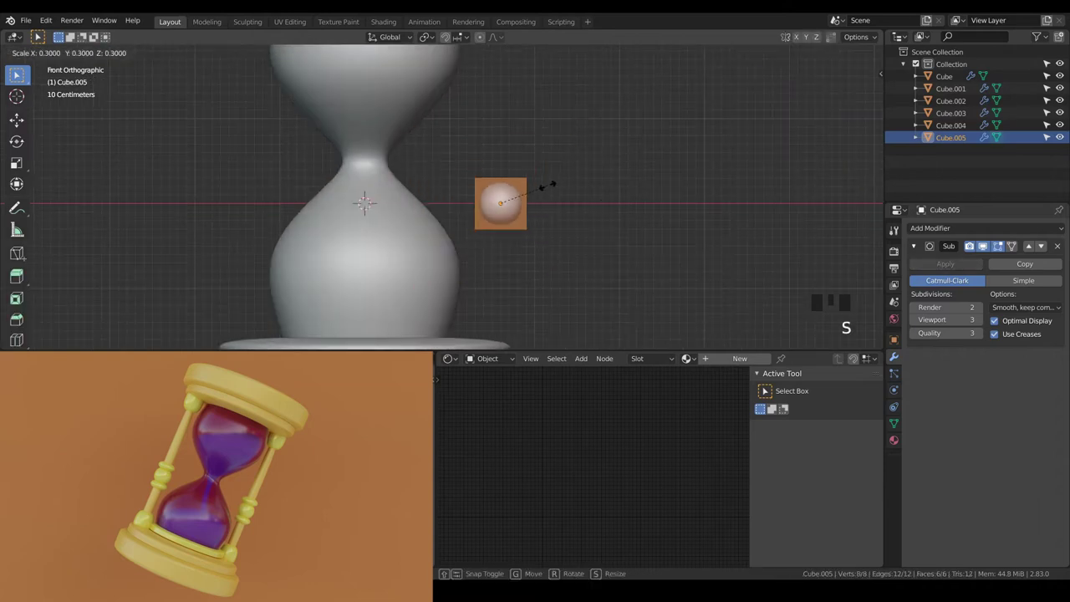
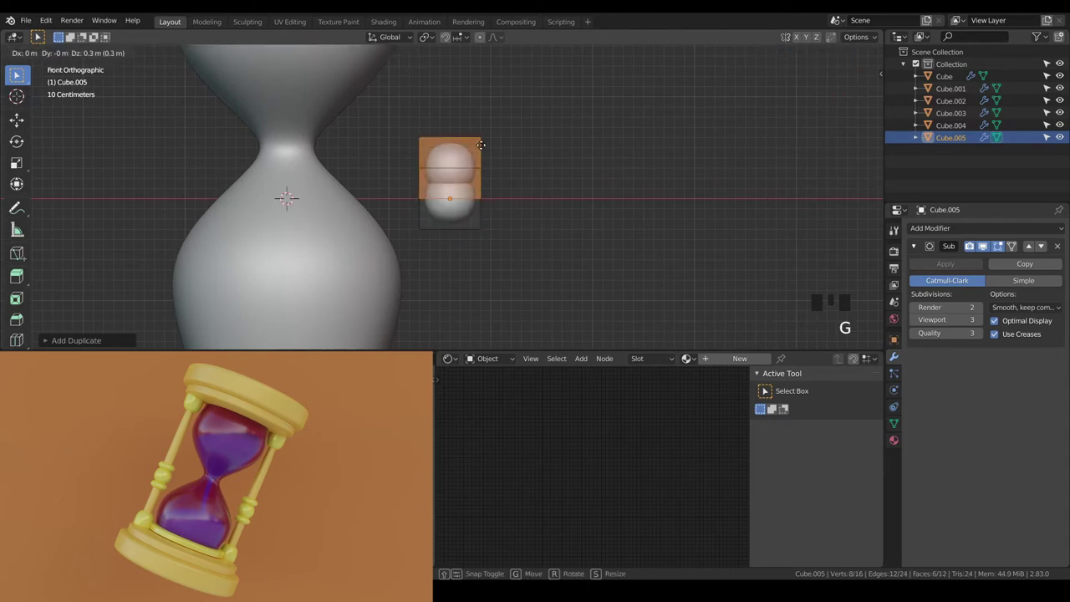
Step: Duplicate the bead into flattened copies above and below, forming stacked rounded bulges
{"action": "key", "text": "s"}
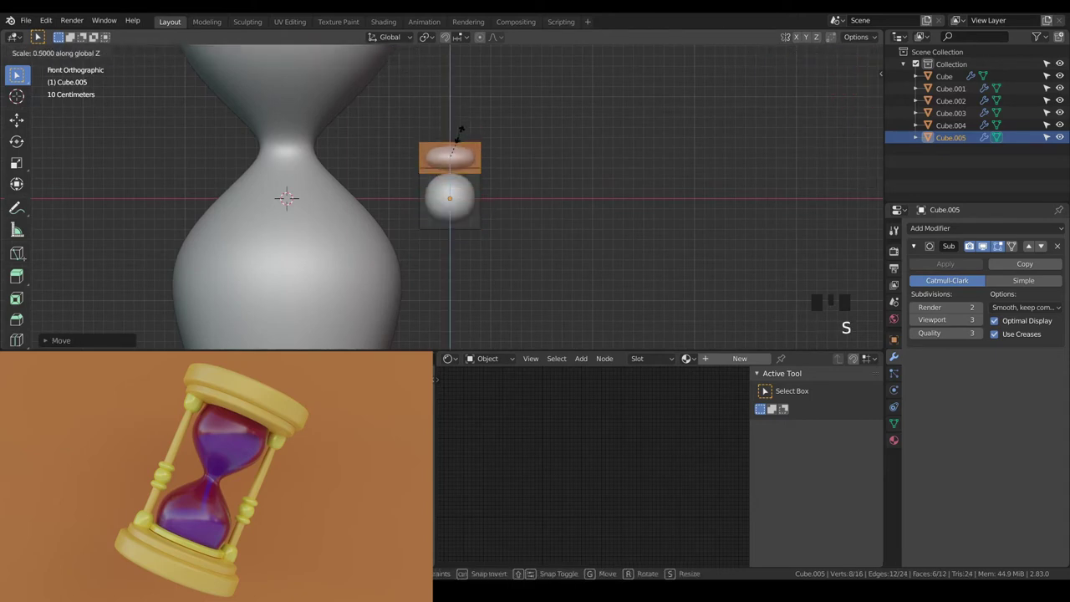
{"action": "scroll", "scroll_direction": "up", "scroll_amount": 3}
{"action": "key", "text": "g"}
{"action": "scroll", "scroll_direction": "down", "scroll_amount": 3}
{"action": "key", "text": "Tab"}
{"action": "key", "text": "Tab"}
{"action": "key", "text": "shift+d"}
{"action": "key", "text": "g"}
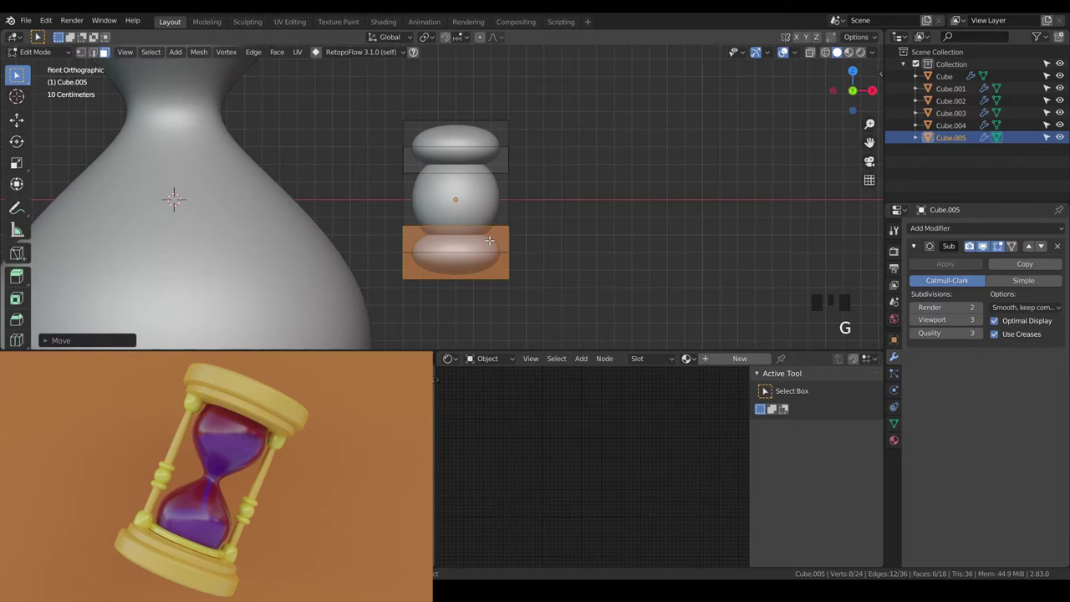
{"action": "scroll", "scroll_direction": "down", "scroll_amount": 3}
{"action": "key", "text": "a"}
{"action": "key", "text": "a"}
{"action": "scroll", "scroll_direction": "down", "scroll_amount": 3}
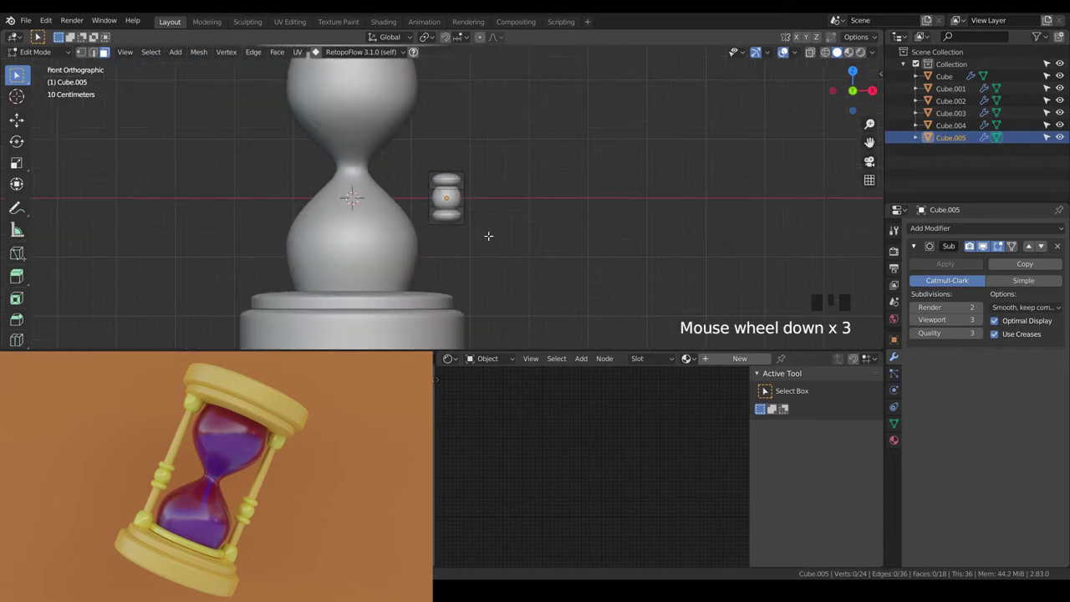
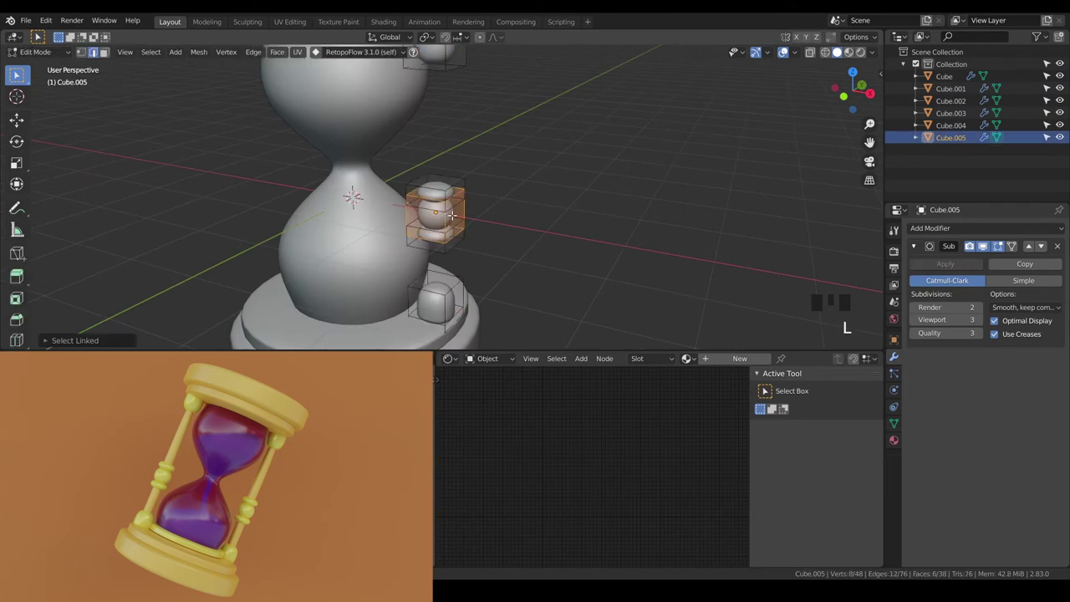
Step: Duplicate the pillar section and stretch the middle to double height along Z
{"action": "key", "text": "shift+d"}
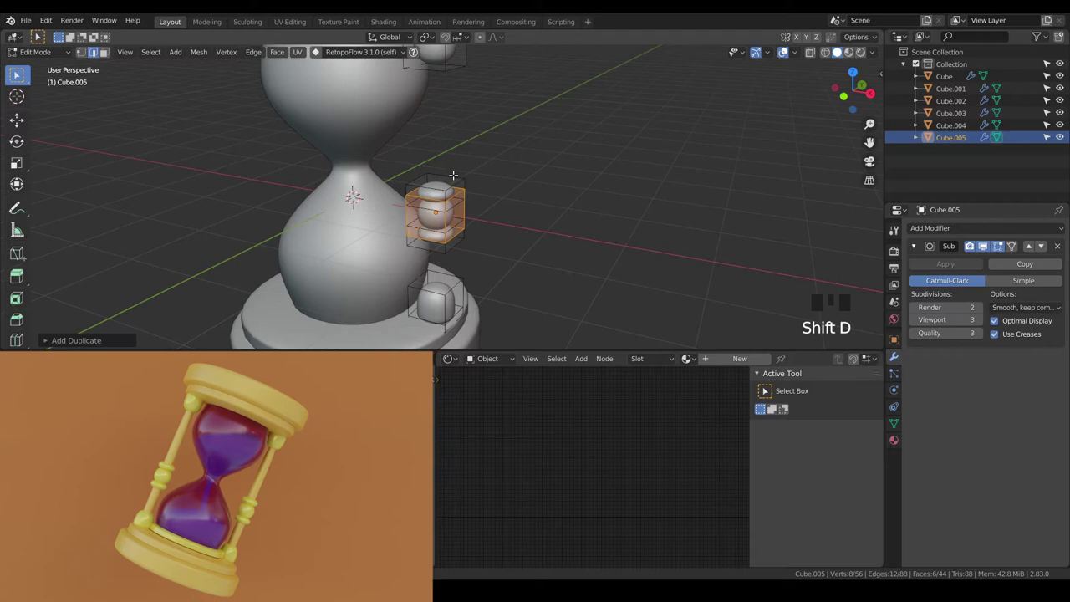
{"action": "key", "text": "s"}
{"action": "scroll", "scroll_direction": "down", "scroll_amount": 3}
{"action": "key", "text": "KP_1"}
{"action": "scroll", "scroll_direction": "up", "scroll_amount": 3}
{"action": "scroll", "scroll_direction": "down", "scroll_amount": 3}
{"action": "key", "text": "s"}
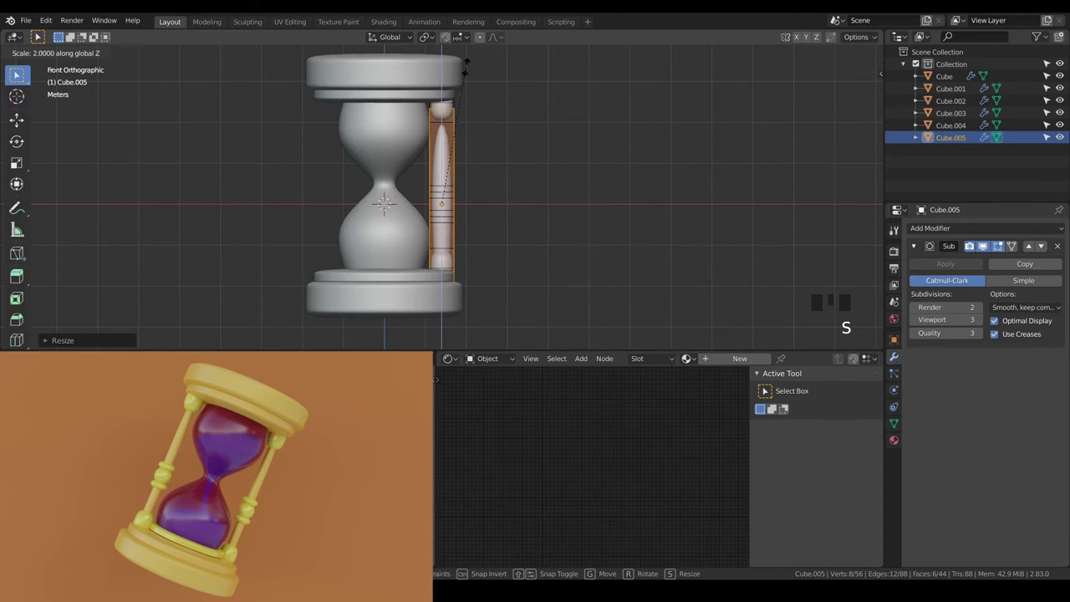
{"action": "key", "text": "a"}
{"action": "key", "text": "a"}
Step: Add extra edge loops along the shaft and scale the rings to make the pillar thinner
{"action": "key", "text": "ctrl+r"}
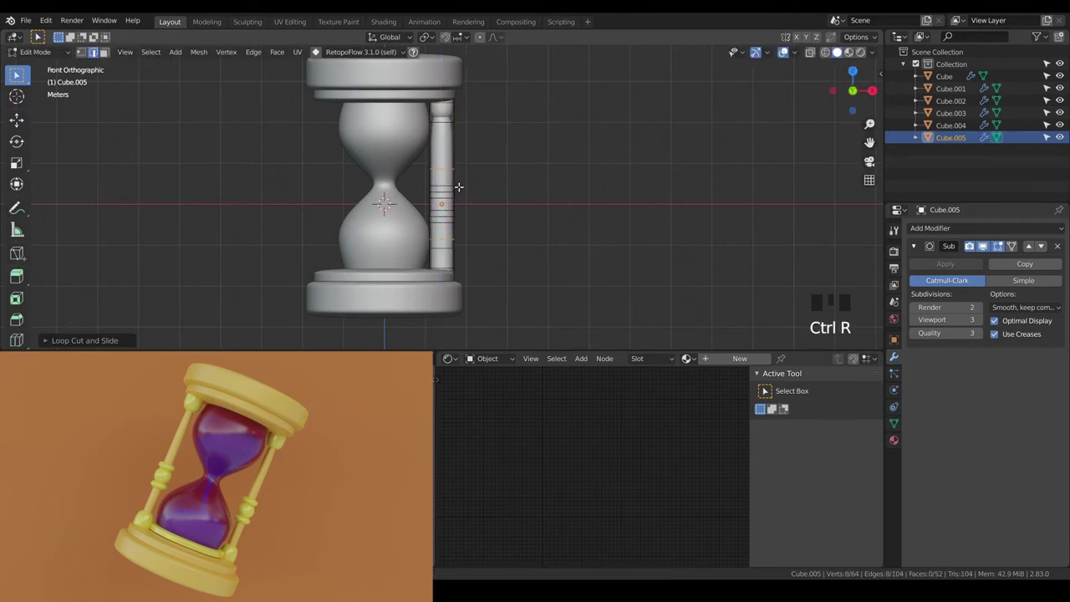
{"action": "scroll", "scroll_direction": "up", "scroll_amount": 3}
{"action": "key", "text": "a"}
{"action": "key", "text": "s"}
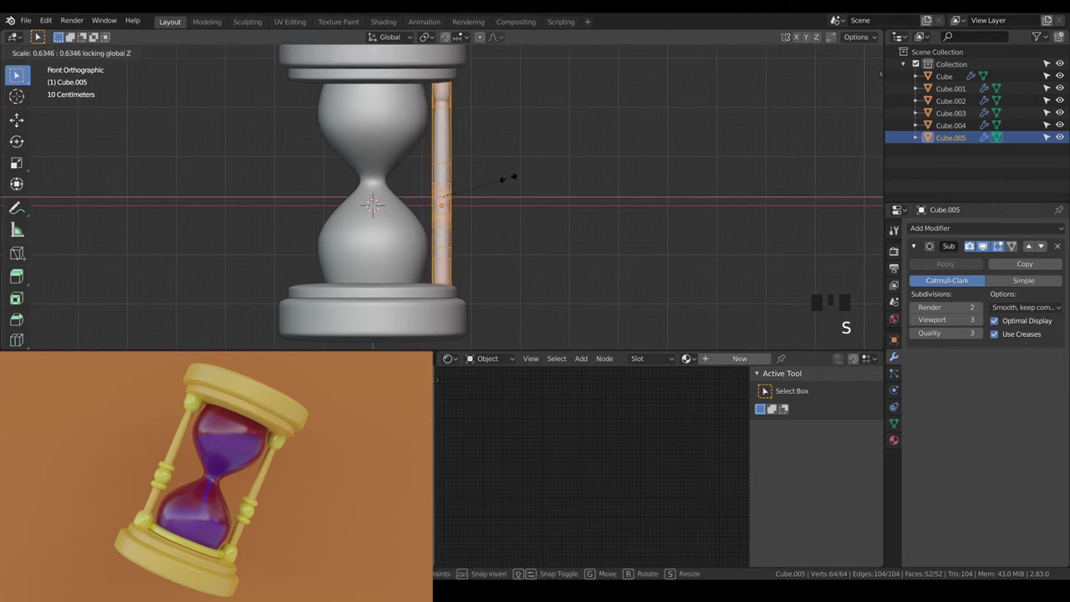
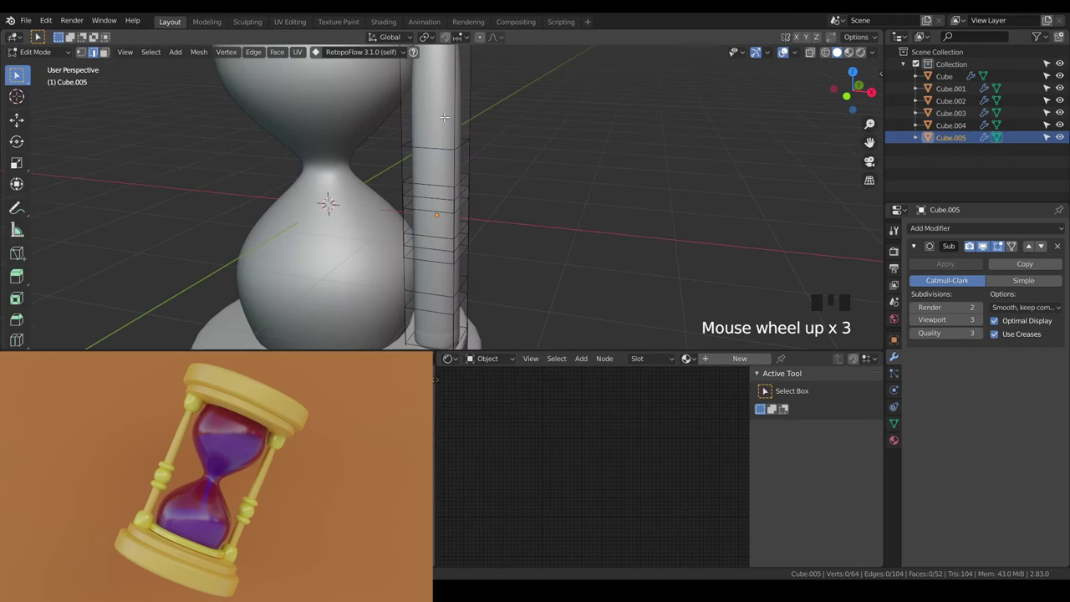
{"action": "scroll", "scroll_direction": "down", "scroll_amount": 3}
{"action": "scroll", "scroll_direction": "down", "scroll_amount": 3}
{"action": "key", "text": "l"}
{"action": "key", "text": "s"}
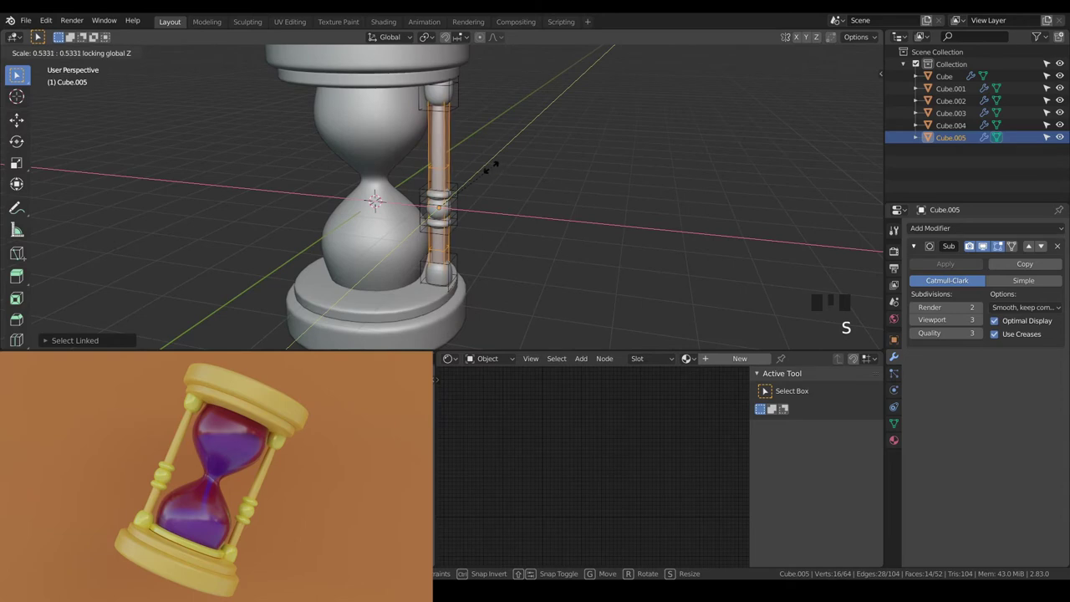
Step: Inspect the tall pillar from around the model and leave mesh editing
{"action": "key", "text": "Tab"}
{"action": "key", "text": "a"}
{"action": "key", "text": "a"}
{"action": "left_click_drag", "start_coordinate": [500, 226], "coordinate": [562, 168]}
{"action": "scroll", "scroll_direction": "up", "scroll_amount": 3}
{"action": "scroll", "scroll_direction": "down", "scroll_amount": 3}
{"action": "left_click_drag", "start_coordinate": [570, 178], "coordinate": [570, 184]}
{"action": "key", "text": "Tab"}
{"action": "key", "text": "a"}
{"action": "key", "text": "Tab"}
Step: Add a Mirror modifier to the pillar with the glass Cube as mirror object
{"action": "left_click", "coordinate": [479, 171]}
{"action": "key", "text": "KP_1"}
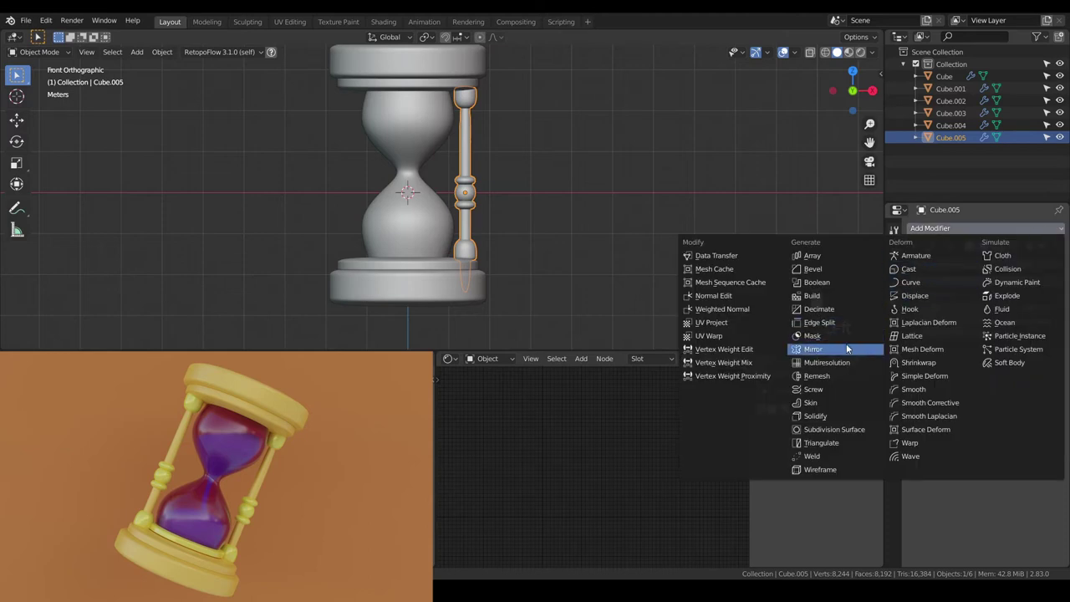
{"action": "left_click_drag", "start_coordinate": [848, 346], "coordinate": [938, 341]}
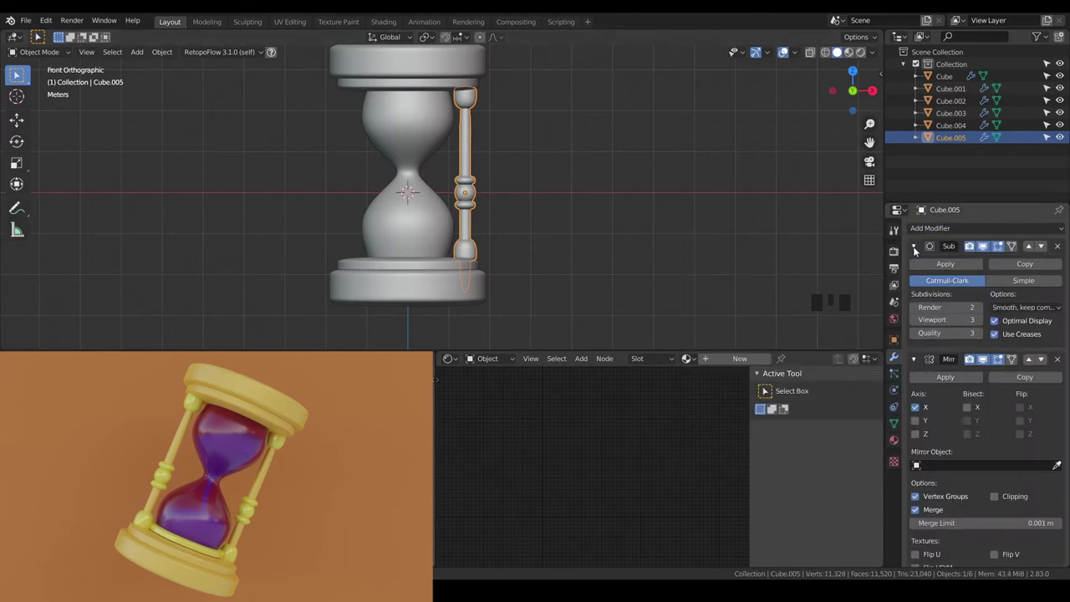
{"action": "left_click", "coordinate": [1058, 466]}
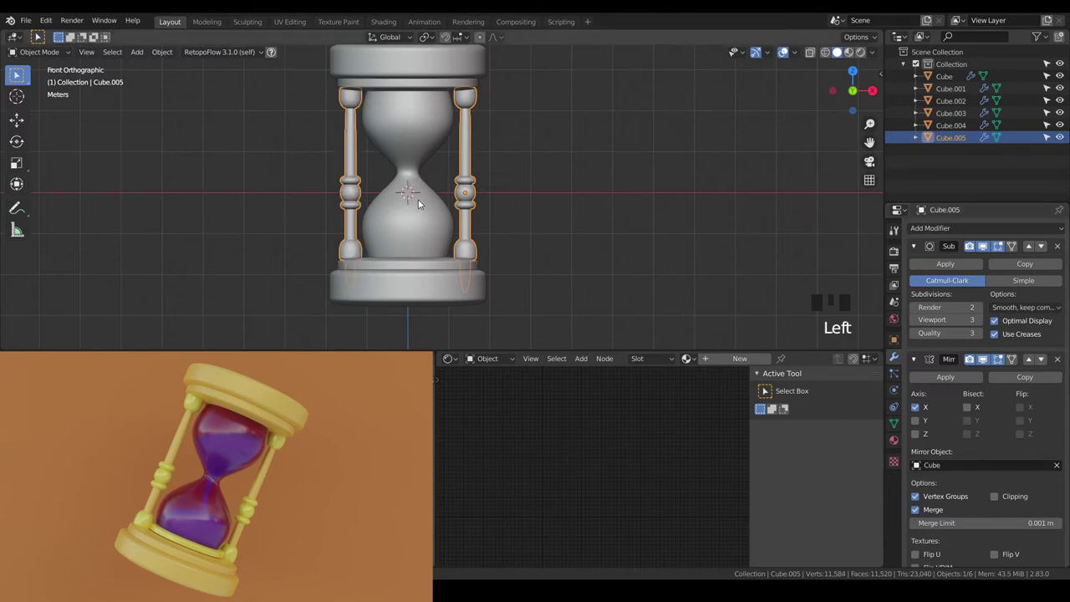
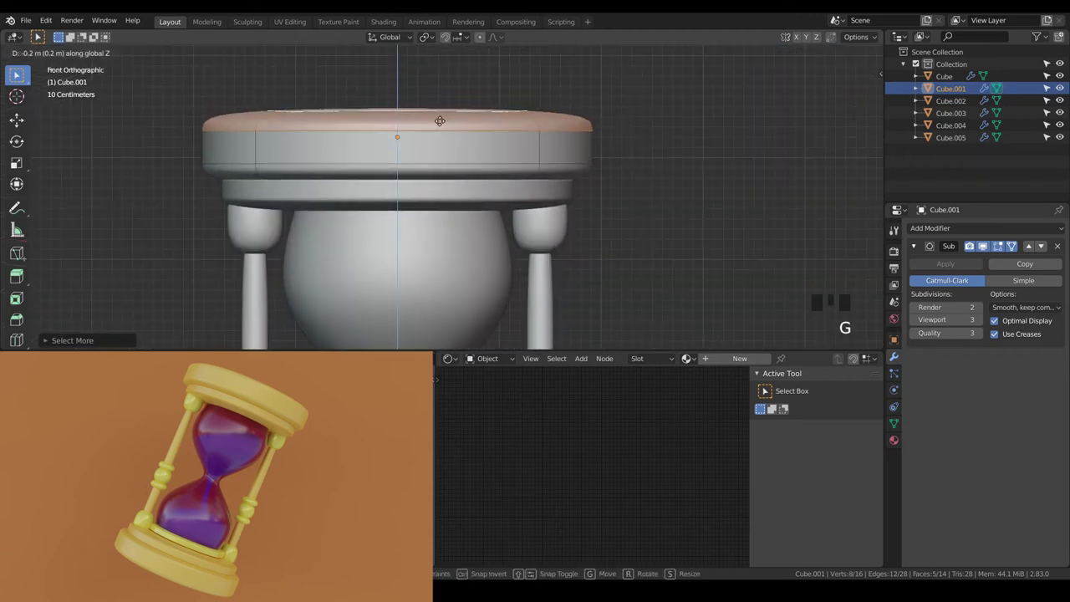
Step: Raise the bottom cap's underside in Edit Mode to make the cap thinner
{"action": "scroll", "scroll_direction": "down", "scroll_amount": 3}
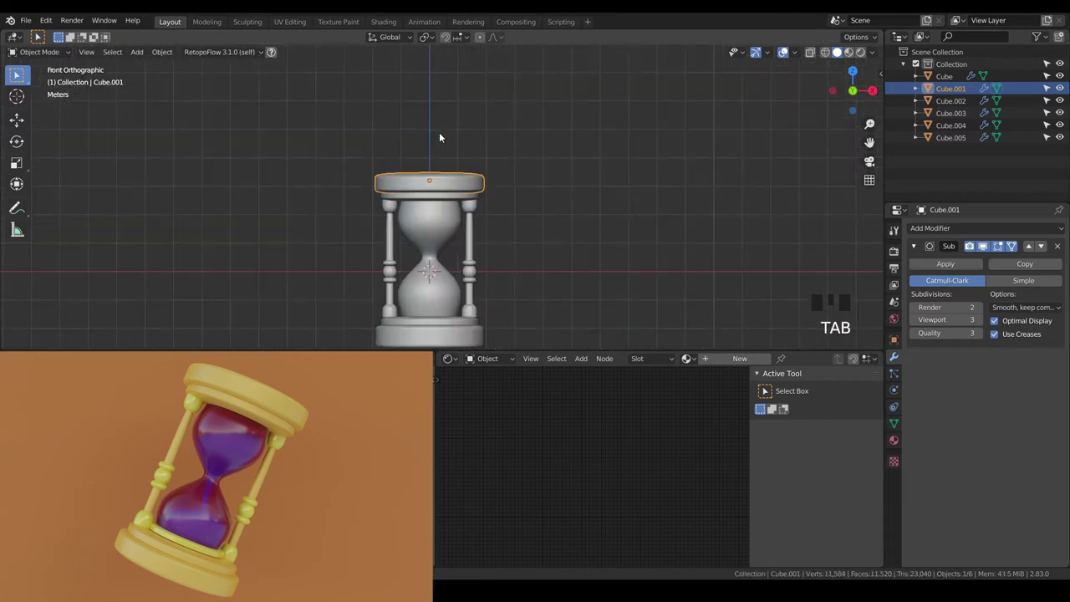
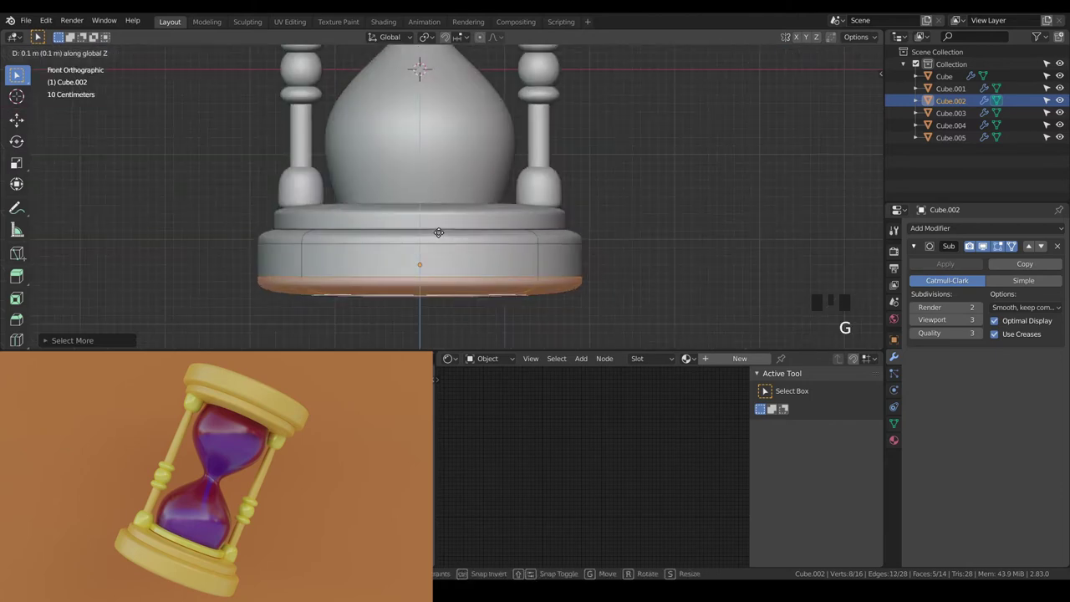
{"action": "scroll", "scroll_direction": "down", "scroll_amount": 3}
{"action": "key", "text": "a"}
{"action": "key", "text": "a"}
{"action": "key", "text": "Tab"}
{"action": "scroll", "scroll_direction": "up", "scroll_amount": 3}
{"action": "key", "text": "a"}
{"action": "key", "text": "a"}
{"action": "left_click_drag", "start_coordinate": [506, 196], "coordinate": [502, 229]}
Step: Orbit around the assembled frame with both pillars to check it
{"action": "scroll", "scroll_direction": "up", "scroll_amount": 3}
{"action": "middle_click", "coordinate": [518, 228]}
{"action": "scroll", "scroll_direction": "up", "scroll_amount": 3}
{"action": "left_click_drag", "start_coordinate": [538, 230], "coordinate": [513, 239]}
{"action": "scroll", "scroll_direction": "up", "scroll_amount": 3}
{"action": "left_click_drag", "start_coordinate": [518, 237], "coordinate": [577, 230]}
{"action": "scroll", "scroll_direction": "down", "scroll_amount": 3}
{"action": "left_click_drag", "start_coordinate": [526, 244], "coordinate": [494, 247]}
{"action": "scroll", "scroll_direction": "up", "scroll_amount": 3}
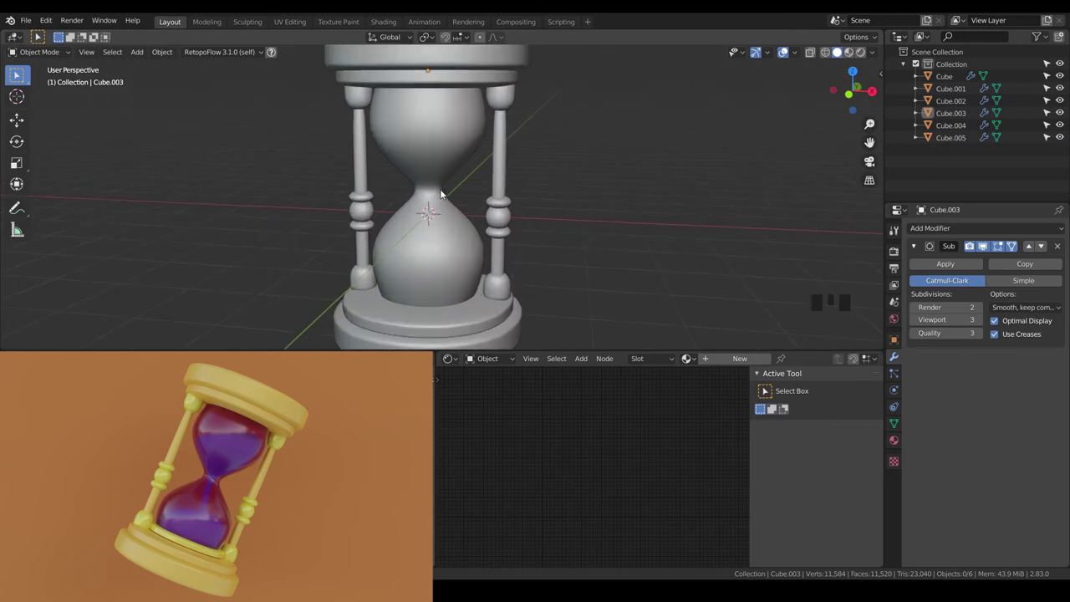
Step: Select the ring sitting above the base of the hourglass
{"action": "left_click", "coordinate": [581, 186]}
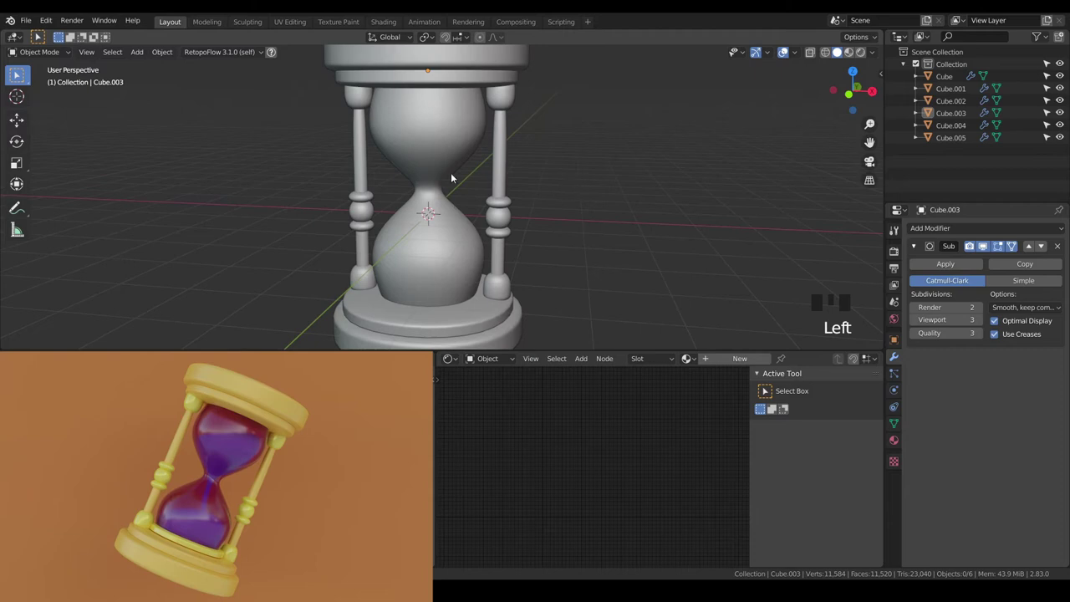
{"action": "left_click", "coordinate": [445, 141]}
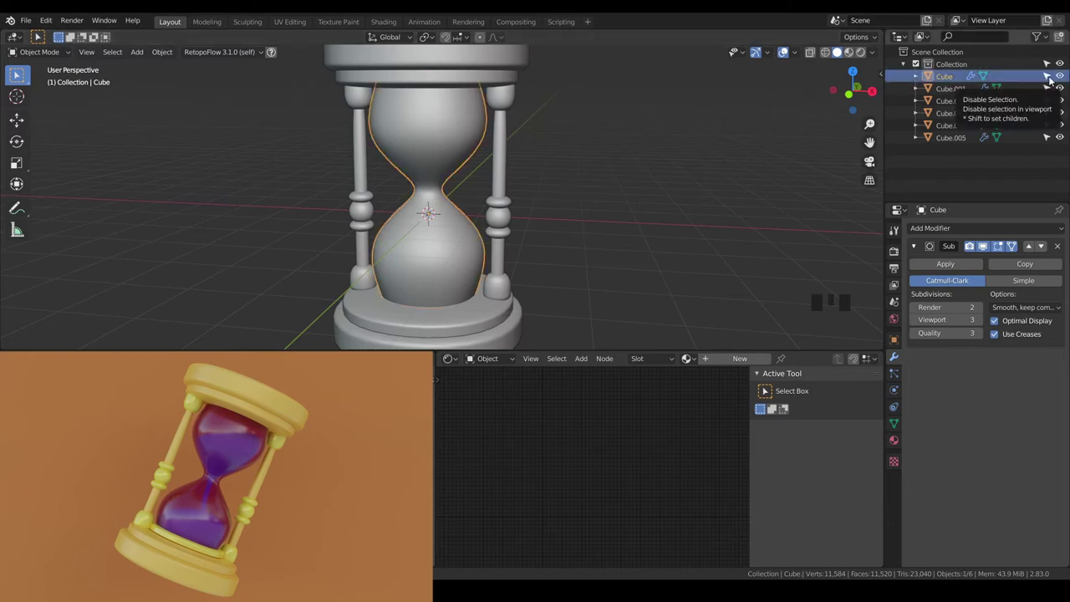
{"action": "left_click_drag", "start_coordinate": [686, 195], "coordinate": [635, 158]}
{"action": "scroll", "scroll_direction": "up", "scroll_amount": 3}
{"action": "left_click", "coordinate": [536, 251]}
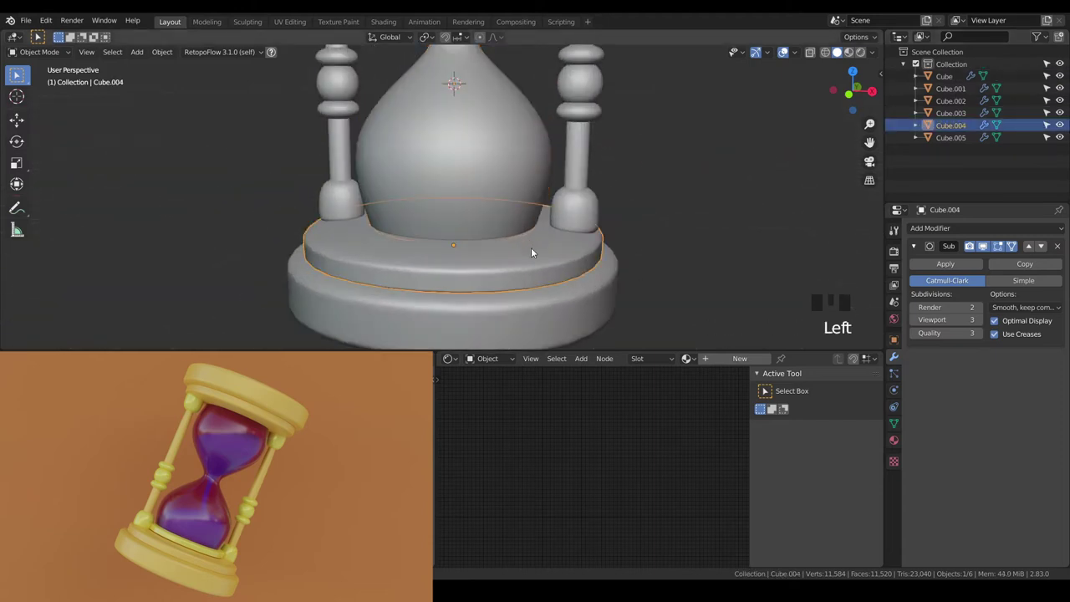
Step: Duplicate the ring, scale it to 0.7 and raise it along Z onto the base
{"action": "key", "text": "shift+d"}
{"action": "key", "text": "s"}
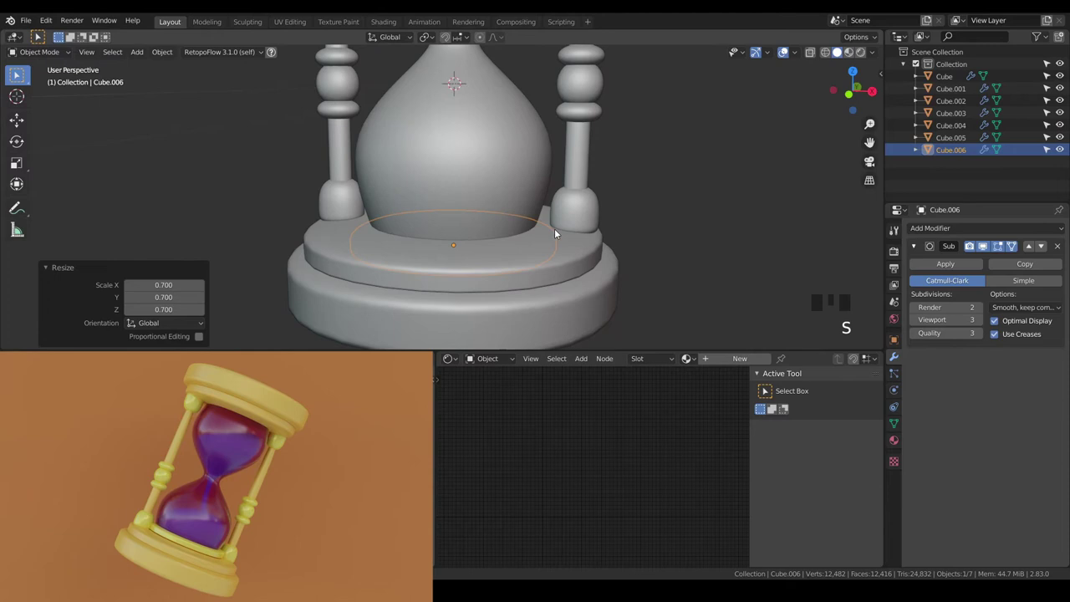
{"action": "key", "text": "g"}
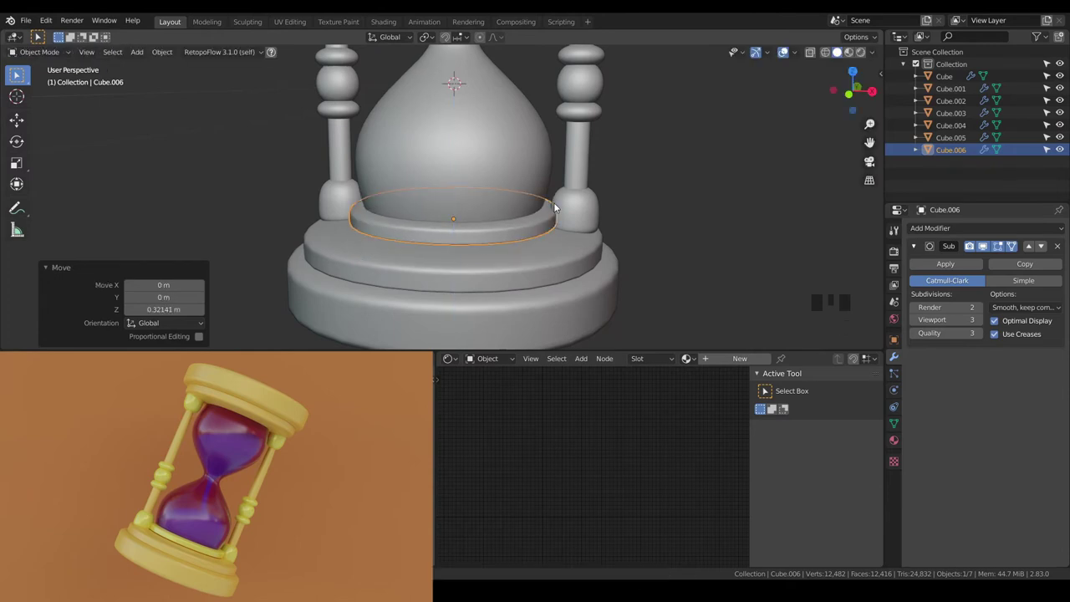
{"action": "key", "text": "a"}
{"action": "key", "text": "a"}
Step: Check the stepped pedestal from another angle and start applying the ring's transforms
{"action": "scroll", "scroll_direction": "down", "scroll_amount": 3}
{"action": "left_click_drag", "start_coordinate": [565, 206], "coordinate": [527, 270]}
{"action": "scroll", "scroll_direction": "up", "scroll_amount": 3}
{"action": "left_click", "coordinate": [522, 319]}
{"action": "key", "text": "ctrl+a"}
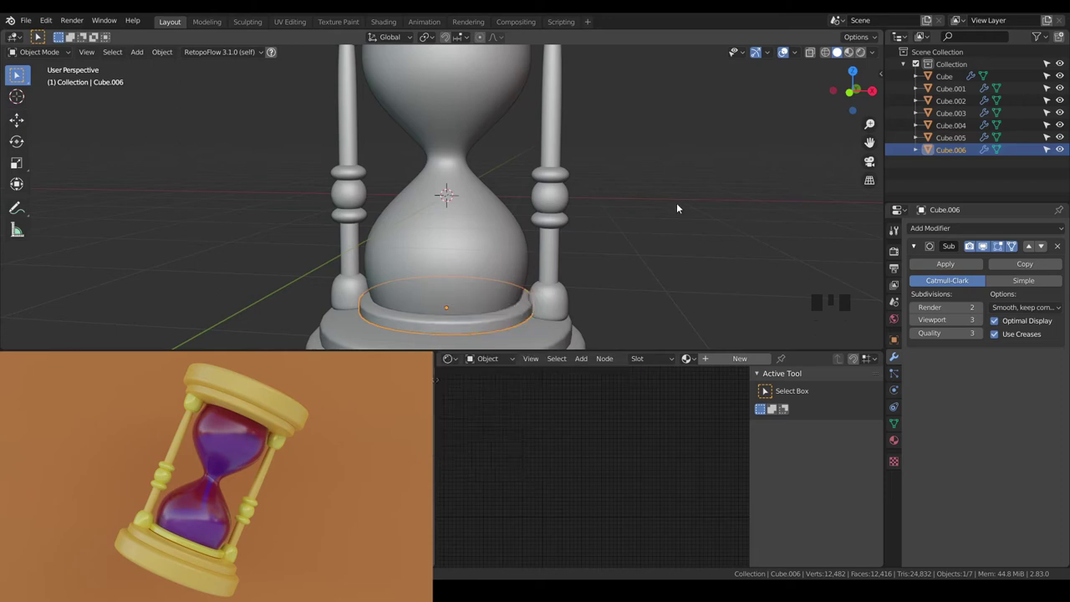
Step: Apply the ring's location, rotation and scale and deselect everything
{"action": "key", "text": "shift+a"}
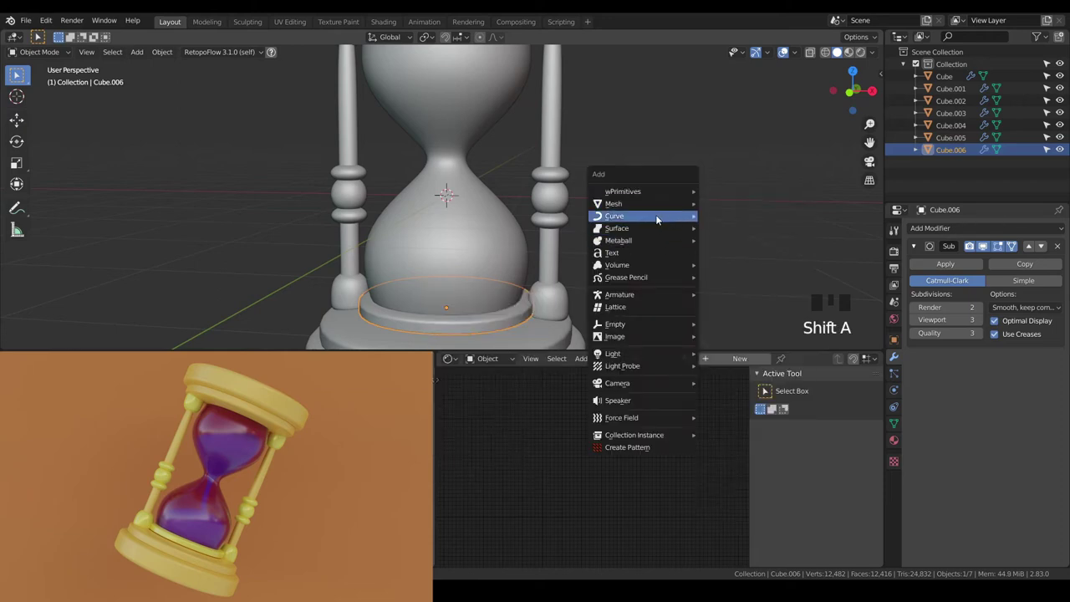
{"action": "key", "text": "ctrl+a"}
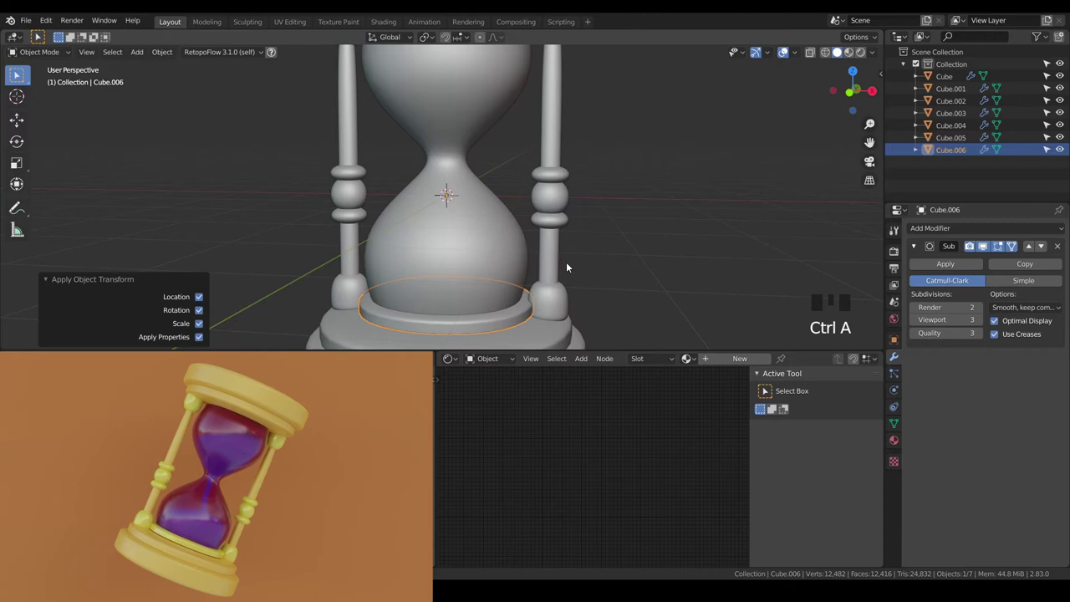
{"action": "left_click", "coordinate": [618, 231]}
{"action": "scroll", "scroll_direction": "down", "scroll_amount": 3}
Step: Switch to front view and add a new cube at the centre of the hourglass
{"action": "left_click_drag", "start_coordinate": [602, 231], "coordinate": [747, 147]}
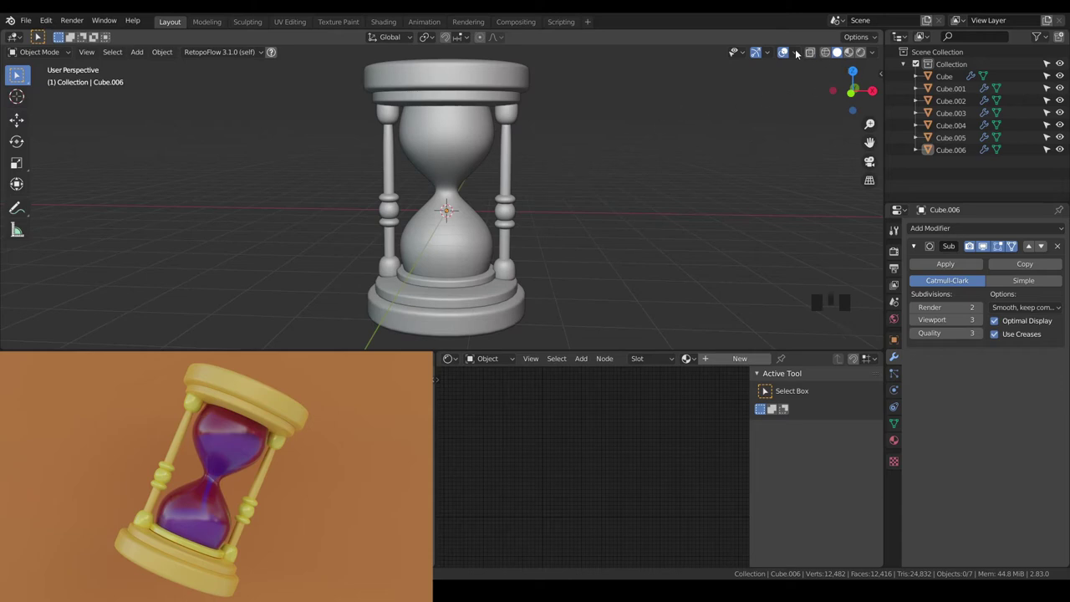
{"action": "left_click_drag", "start_coordinate": [809, 58], "coordinate": [565, 174]}
{"action": "key", "text": "KP_1"}
{"action": "key", "text": "shift+a"}
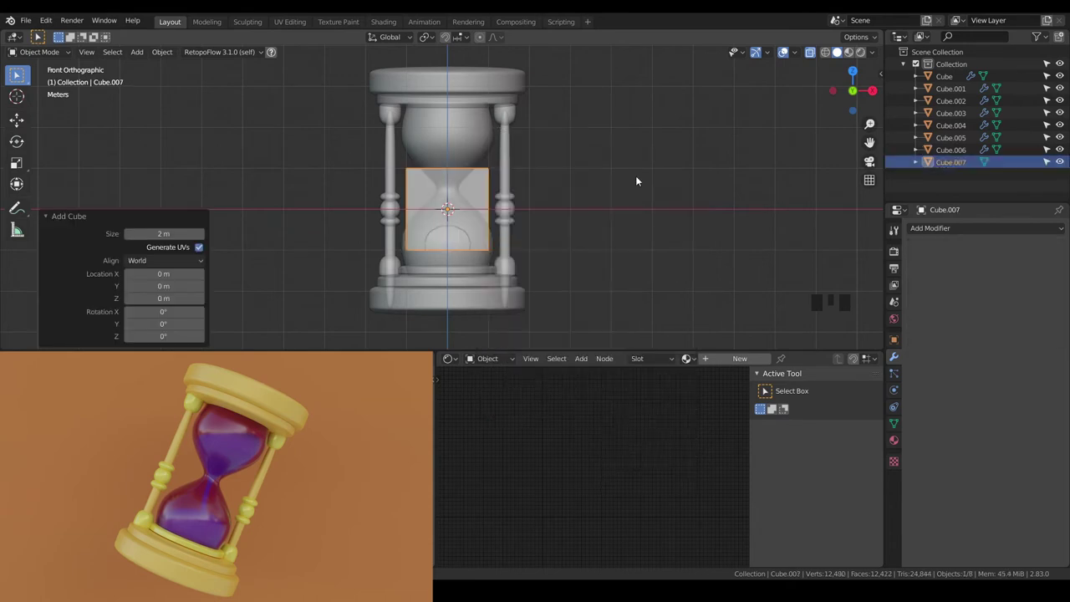
Step: Flatten the new cube into a wide sand shape inside the lower bulb
{"action": "left_click", "coordinate": [605, 166]}
{"action": "left_click", "coordinate": [463, 128]}
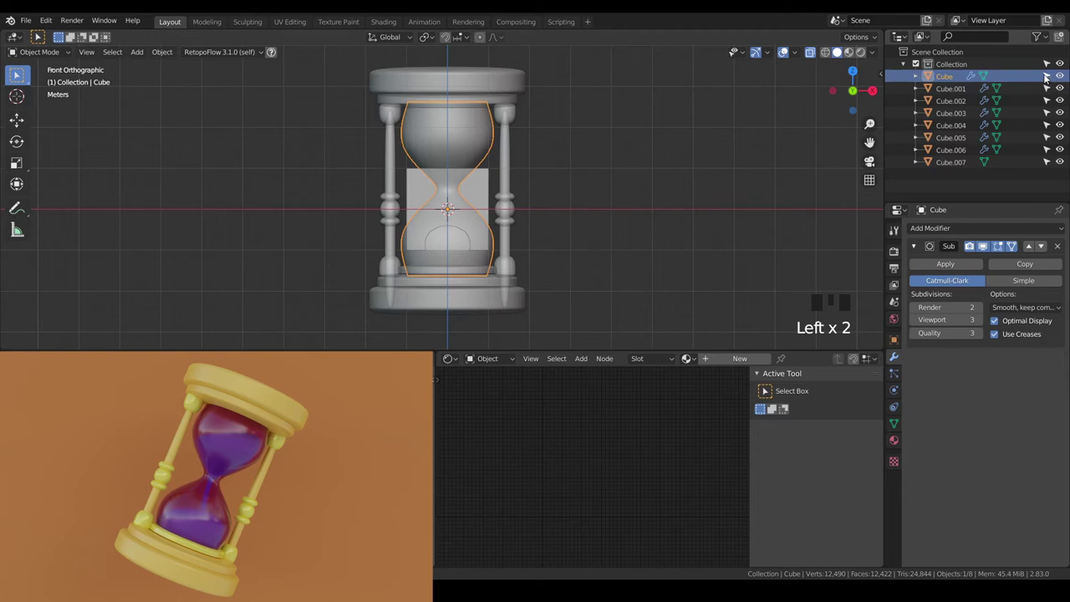
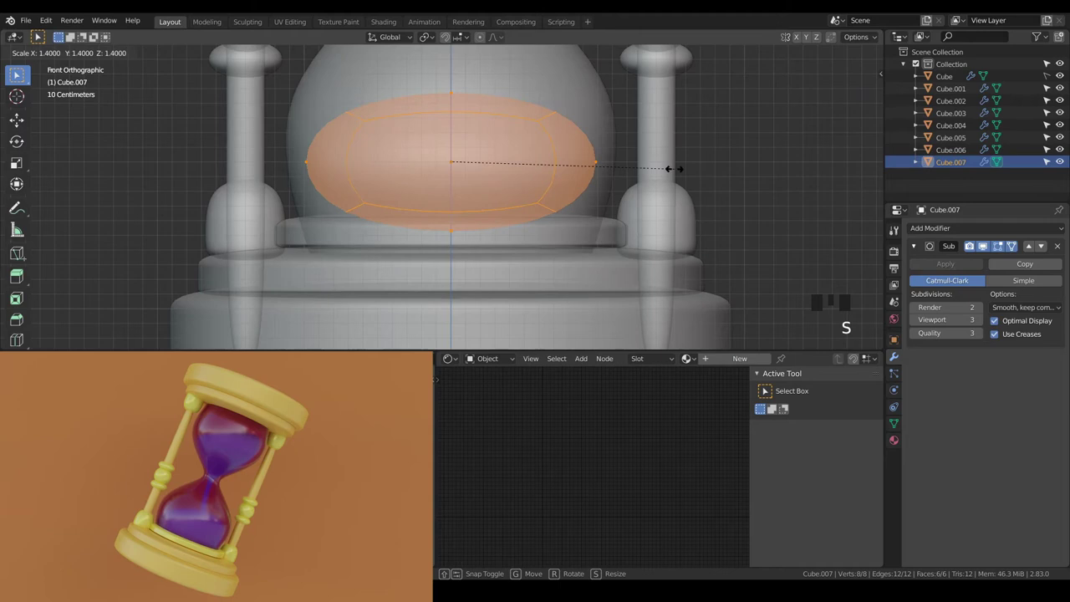
{"action": "key", "text": "a"}
{"action": "key", "text": "a"}
Step: Add a horizontal loop cut through the sand and shrink it slightly
{"action": "key", "text": "ctrl+r"}
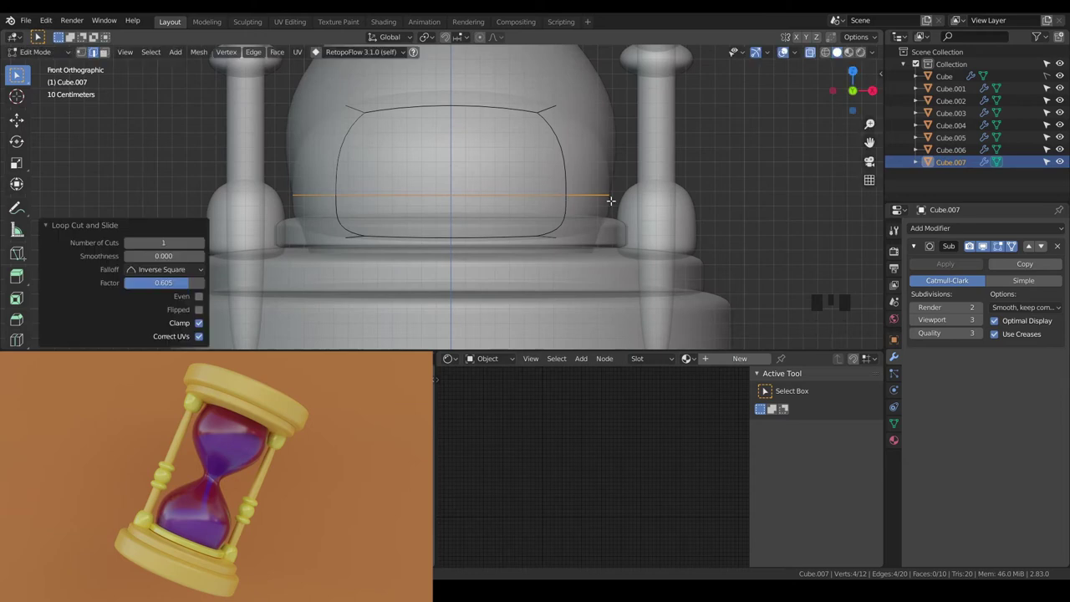
{"action": "key", "text": "a"}
{"action": "key", "text": "s"}
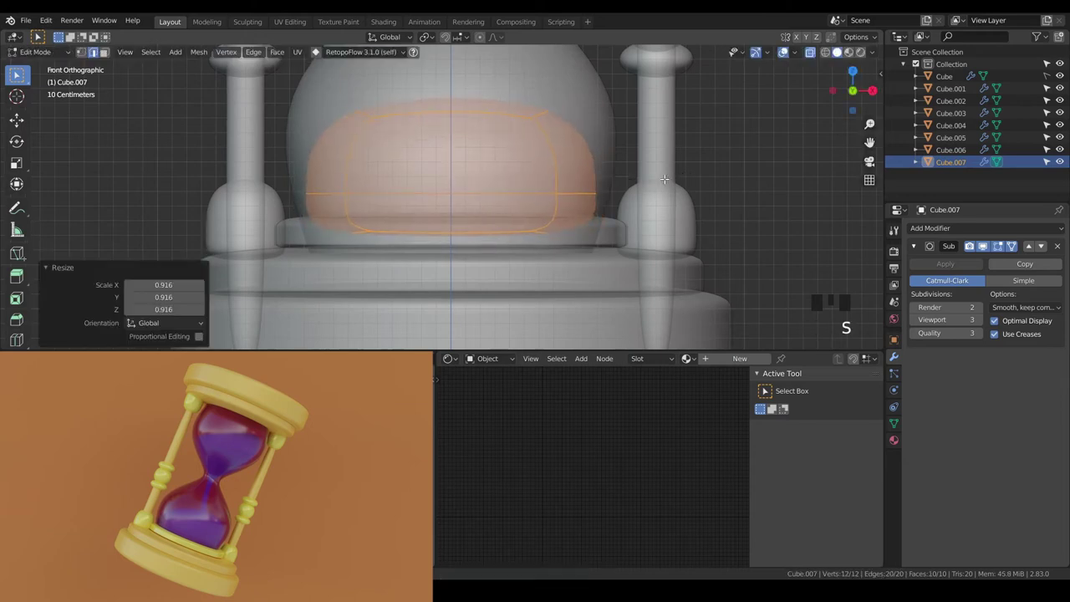
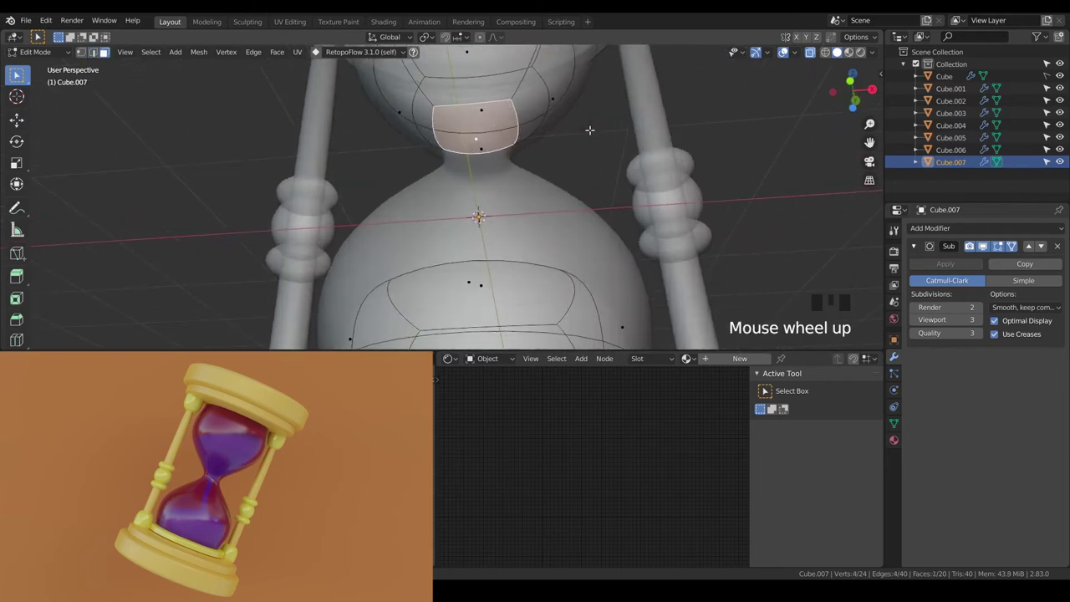
Step: Inset the sand's face where it meets the hourglass neck
{"action": "key", "text": "i"}
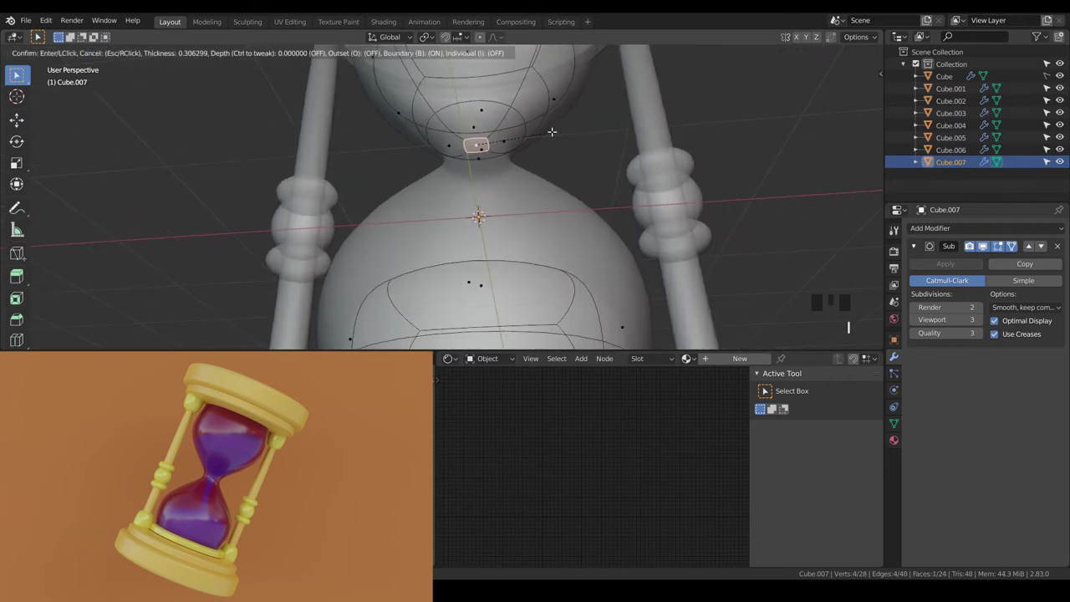
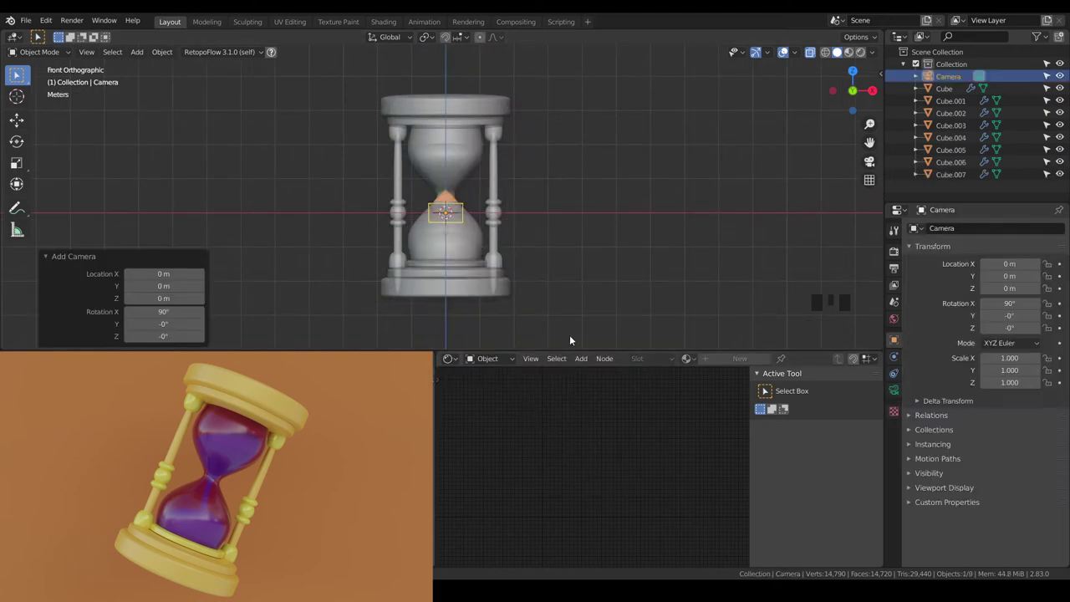
Step: Align the camera to the current view and select all hourglass parts
{"action": "key", "text": "ctrl+alt+KP_0"}
{"action": "key", "text": "shift+`"}
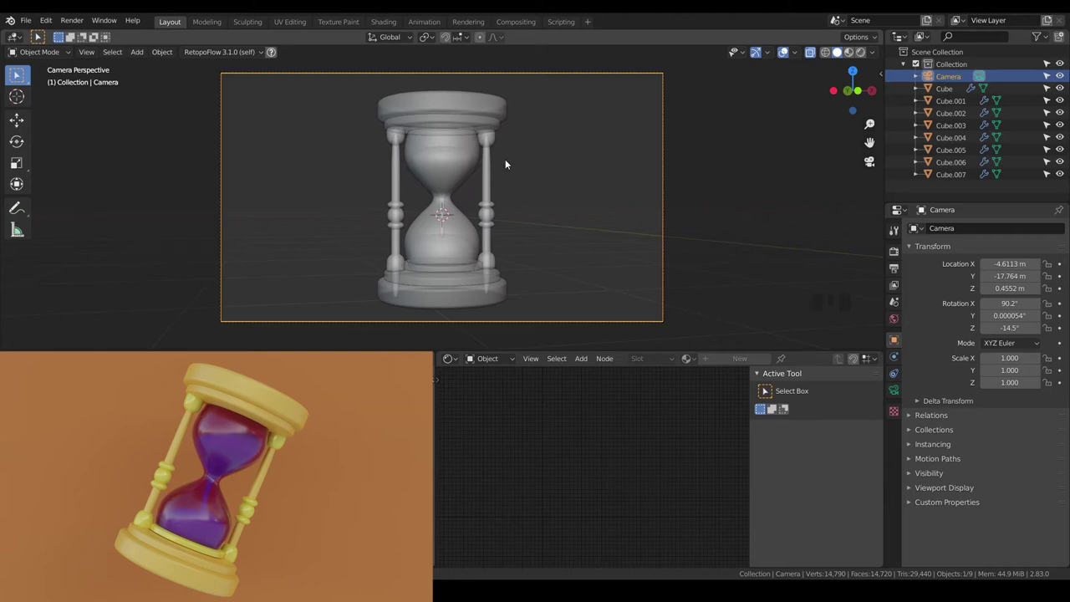
{"action": "left_click", "coordinate": [559, 157]}
{"action": "left_click", "coordinate": [353, 99]}
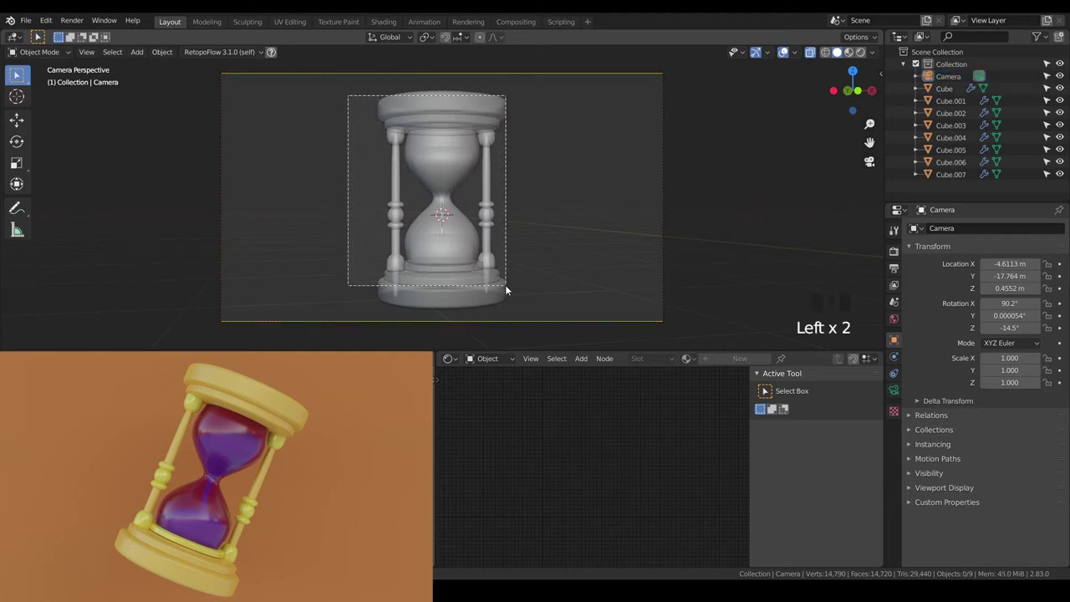
Step: Tilt the whole hourglass diagonally about 23 degrees and select the sand object
{"action": "key", "text": "r"}
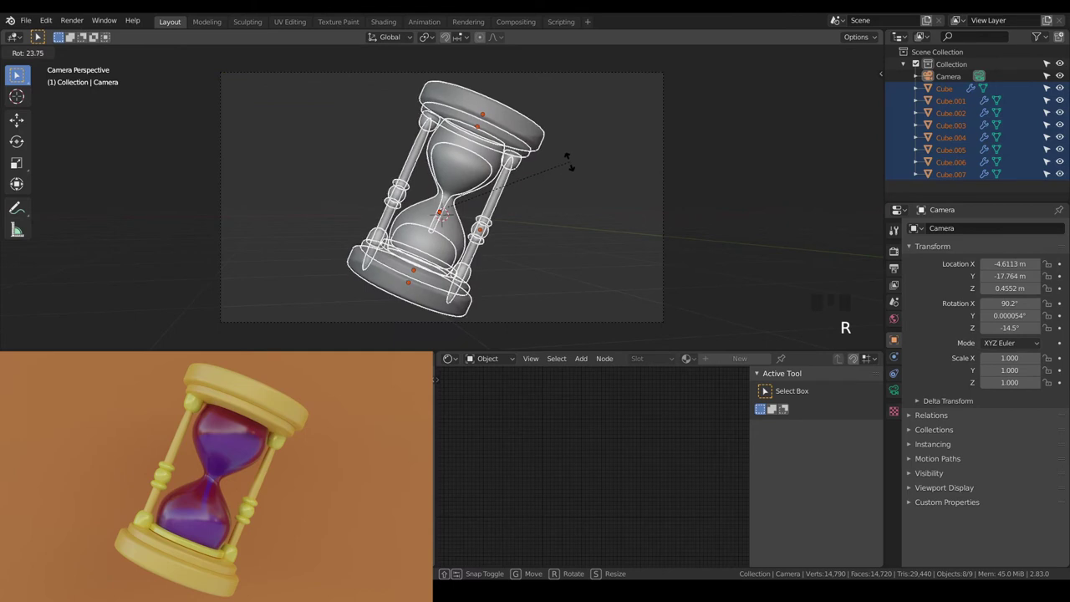
{"action": "key", "text": "s"}
{"action": "left_click", "coordinate": [558, 161]}
{"action": "left_click", "coordinate": [459, 167]}
{"action": "scroll", "scroll_direction": "up", "scroll_amount": 3}
{"action": "left_click", "coordinate": [480, 146]}
Step: Isolate the sand and rotate the thin stream faces at the neck
{"action": "key", "text": "a"}
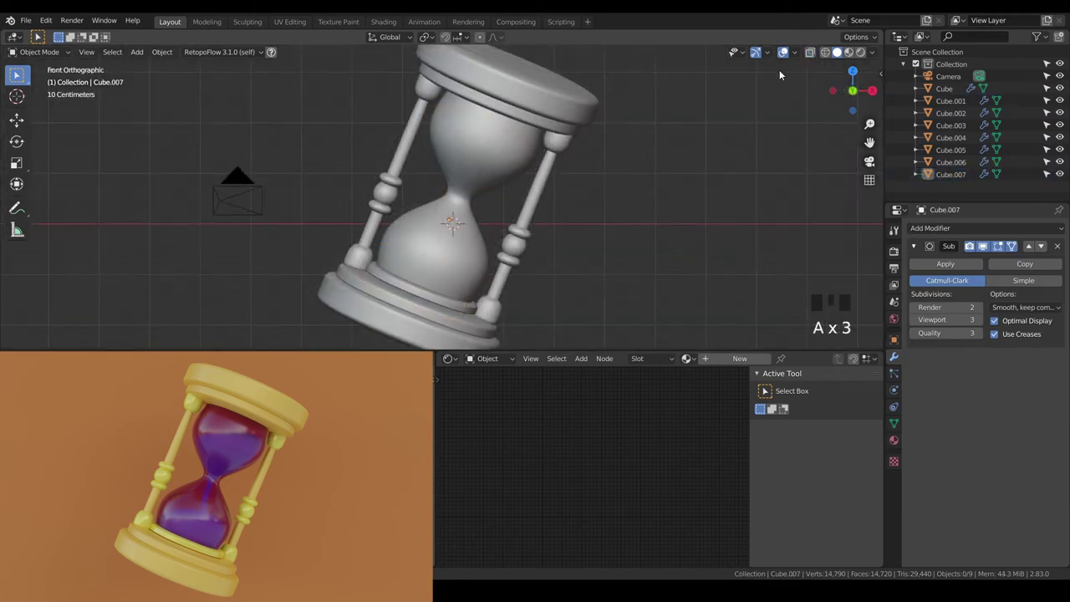
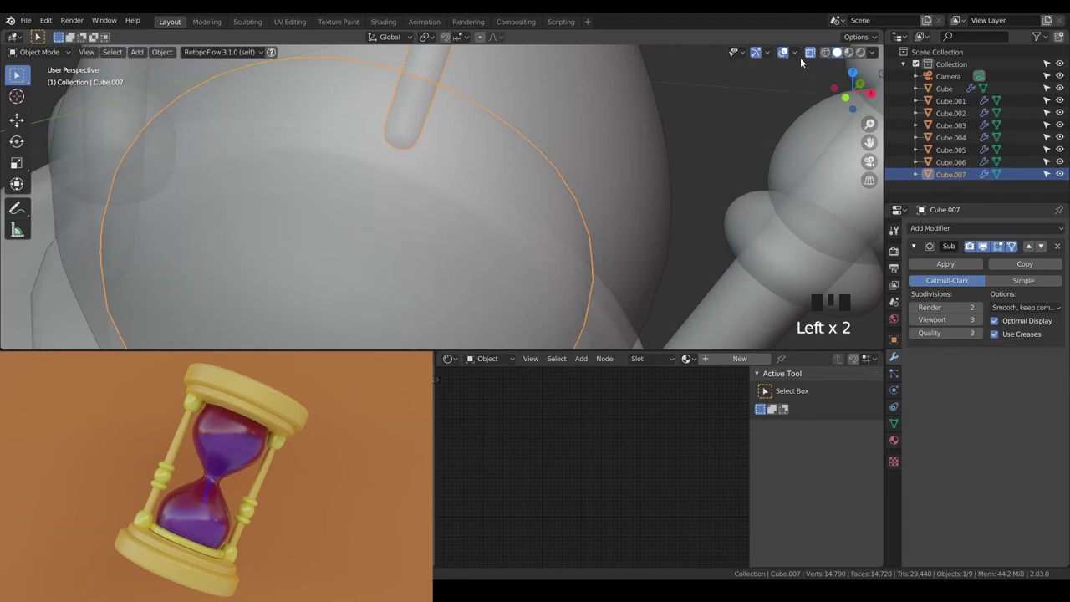
{"action": "key", "text": "KP_Divide"}
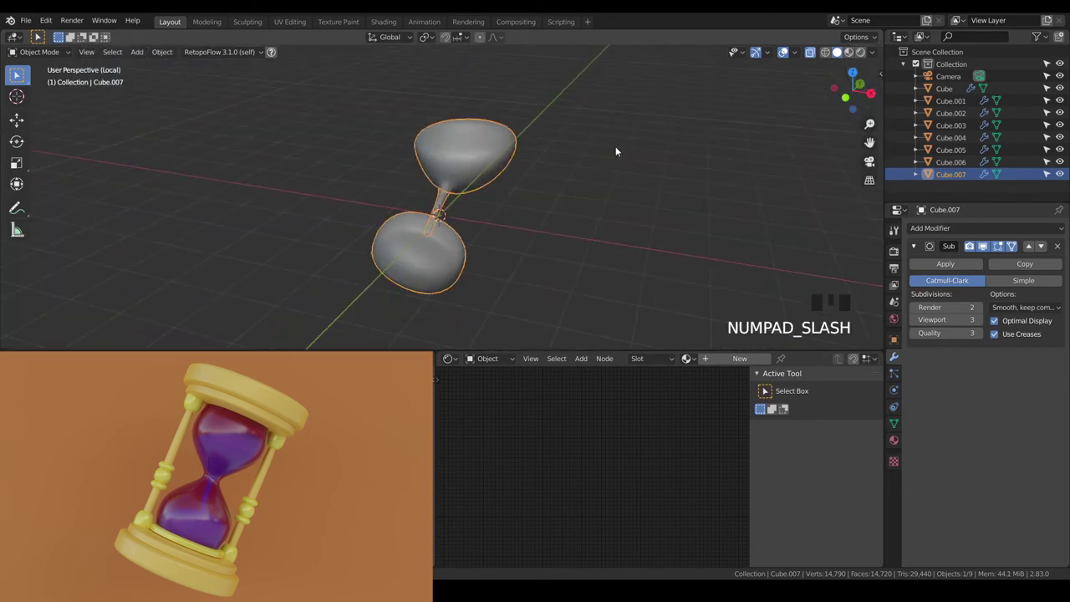
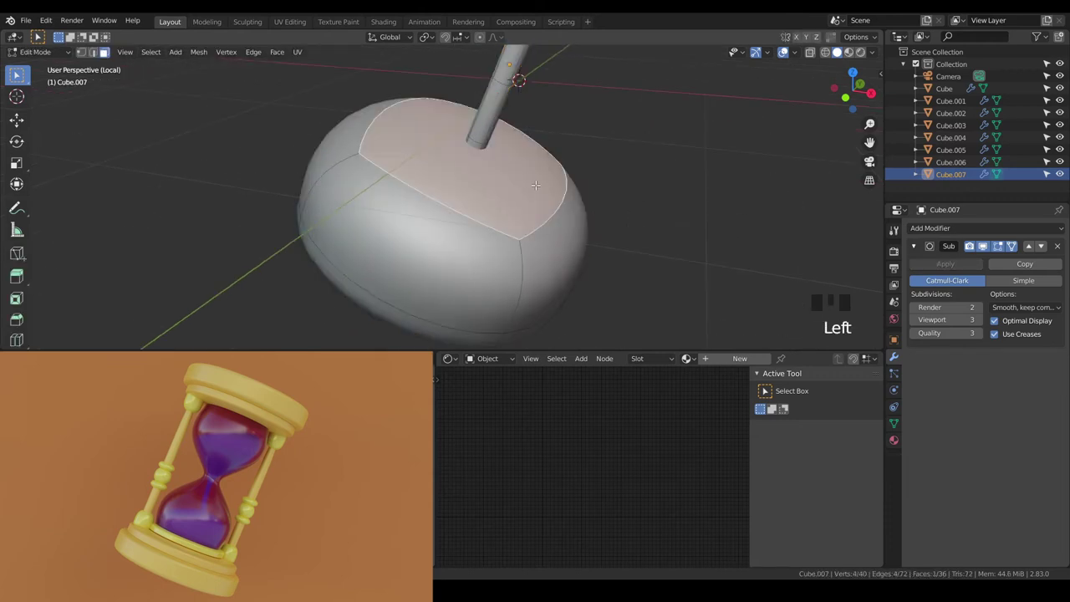
{"action": "key", "text": "KP_Divide"}
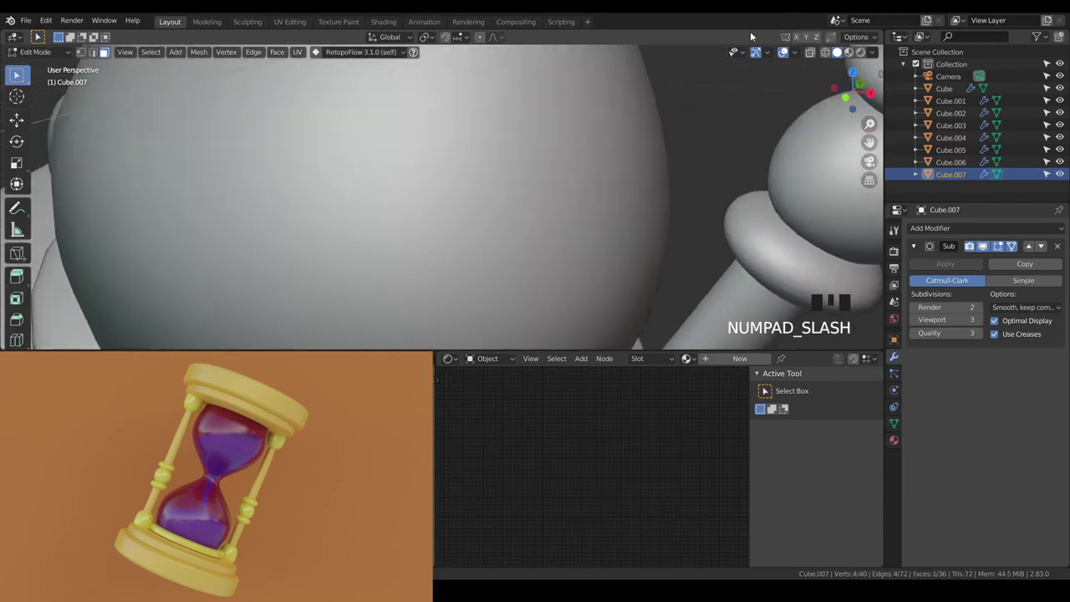
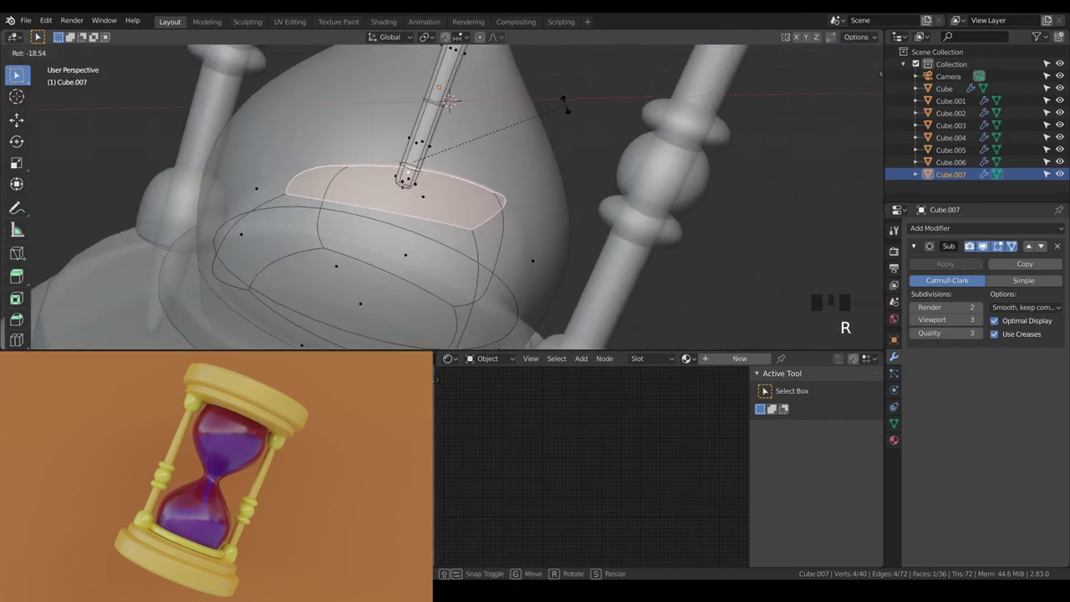
{"action": "scroll", "scroll_direction": "down", "scroll_amount": 3}
{"action": "key", "text": "a"}
{"action": "key", "text": "a"}
{"action": "key", "text": "KP_0"}
{"action": "key", "text": "Tab"}
Step: Orbit around the sand stream trickling through the neck to check it
{"action": "scroll", "scroll_direction": "down", "scroll_amount": 3}
{"action": "key", "text": "a"}
{"action": "key", "text": "a"}
{"action": "left_click_drag", "start_coordinate": [507, 194], "coordinate": [507, 184]}
{"action": "scroll", "scroll_direction": "up", "scroll_amount": 3}
{"action": "scroll", "scroll_direction": "down", "scroll_amount": 3}
{"action": "left_click_drag", "start_coordinate": [510, 198], "coordinate": [501, 212]}
{"action": "scroll", "scroll_direction": "up", "scroll_amount": 3}
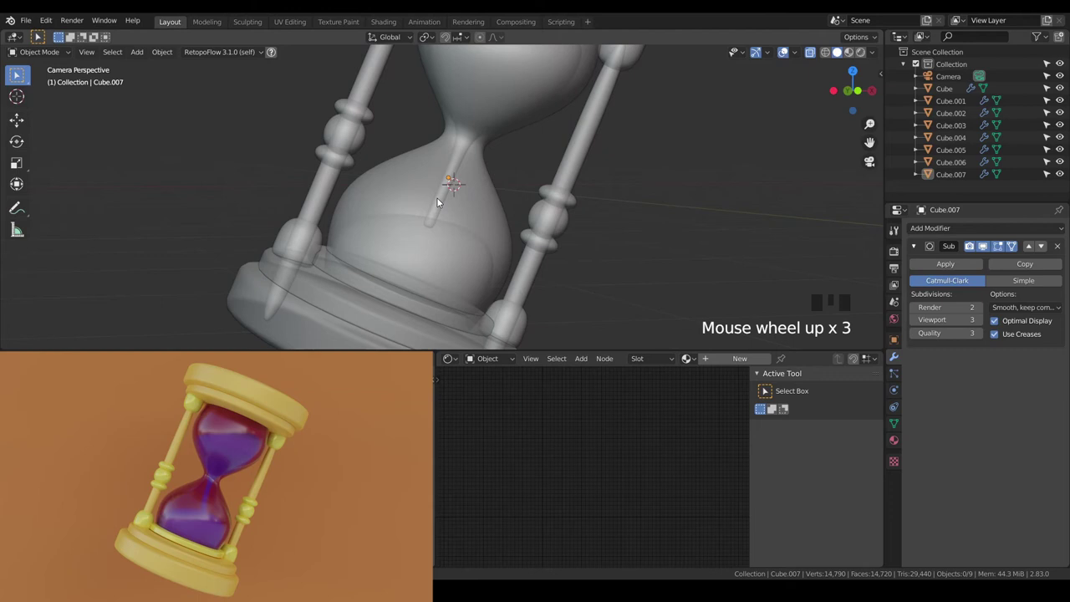
Step: Select the stream's bottom face and grow the selection up the stream
{"action": "left_click", "coordinate": [445, 196]}
{"action": "key", "text": "Tab"}
{"action": "key", "text": "Tab"}
{"action": "left_click", "coordinate": [456, 189]}
{"action": "key", "text": "Tab"}
{"action": "scroll", "scroll_direction": "up", "scroll_amount": 3}
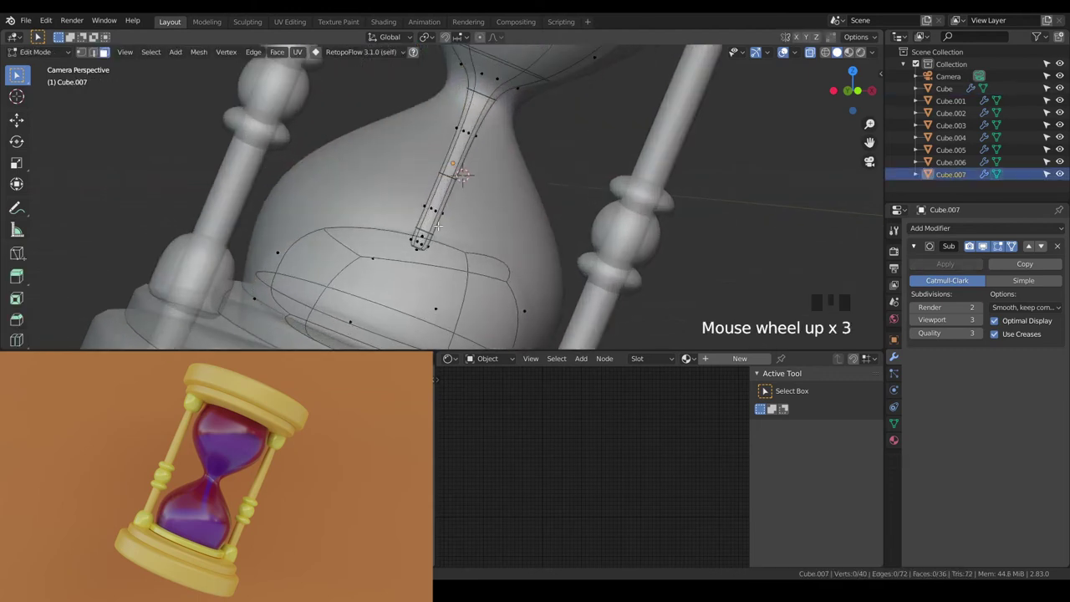
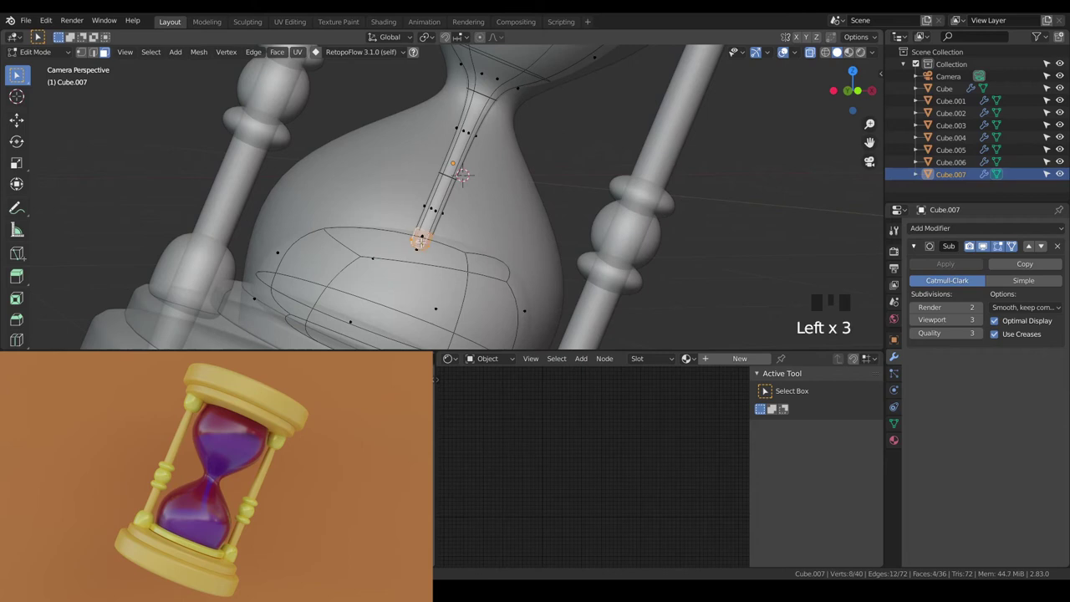
{"action": "key", "text": "ctrl+KP_Add"}
{"action": "key", "text": "r"}
Step: Move and rotate the stream's lower end so it bends into the lower pile
{"action": "key", "text": "g"}
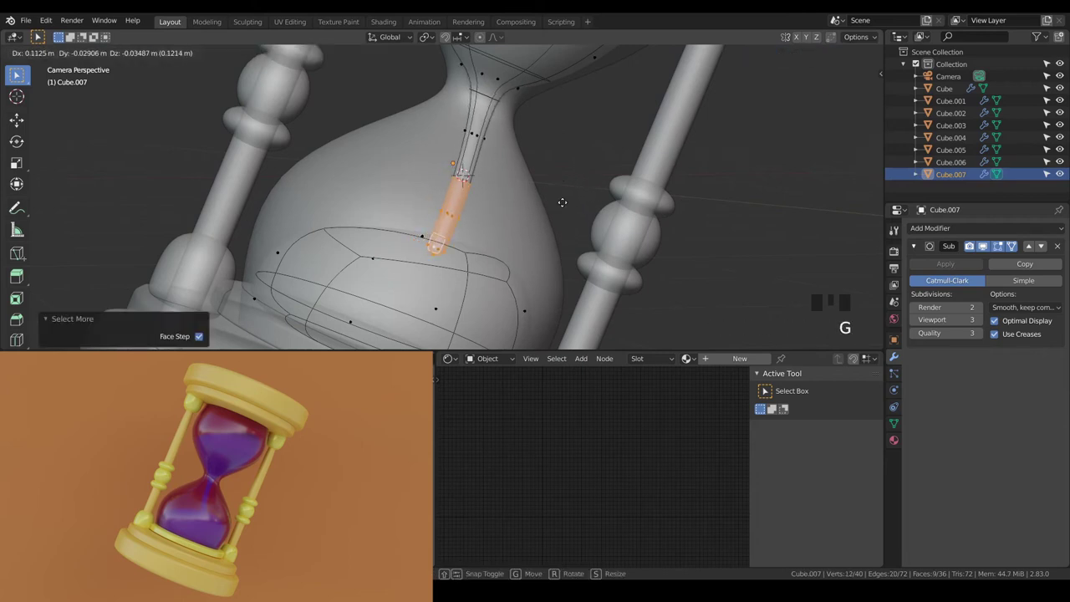
{"action": "key", "text": "r"}
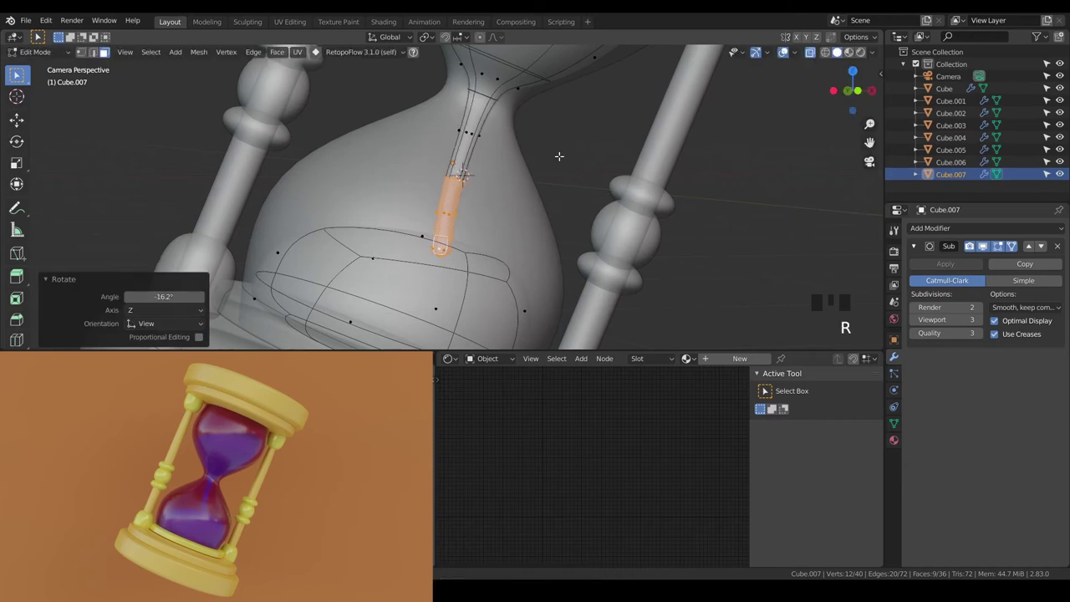
{"action": "key", "text": "g"}
{"action": "key", "text": "r"}
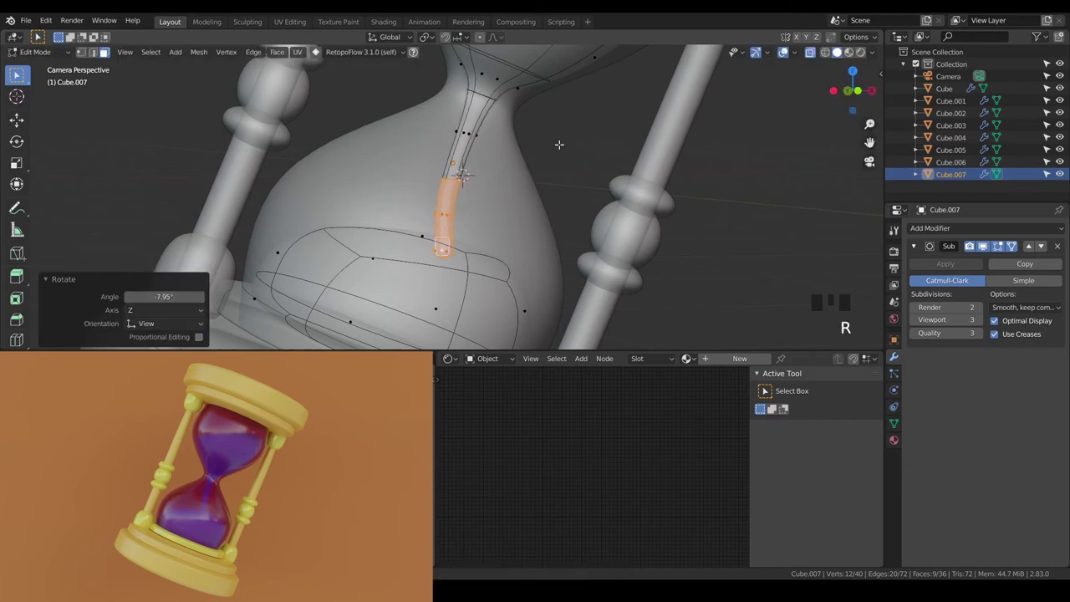
{"action": "key", "text": "g"}
{"action": "scroll", "scroll_direction": "down", "scroll_amount": 3}
{"action": "key", "text": "a"}
Step: Leave sand editing, inspect the hourglass and add a backdrop plane to the scene
{"action": "key", "text": "Tab"}
{"action": "scroll", "scroll_direction": "down", "scroll_amount": 3}
{"action": "key", "text": "a"}
{"action": "key", "text": "a"}
{"action": "left_click_drag", "start_coordinate": [568, 185], "coordinate": [811, 57]}
{"action": "left_click_drag", "start_coordinate": [811, 57], "coordinate": [600, 157]}
{"action": "key", "text": "a"}
{"action": "key", "text": "a"}
{"action": "key", "text": "shift+a"}
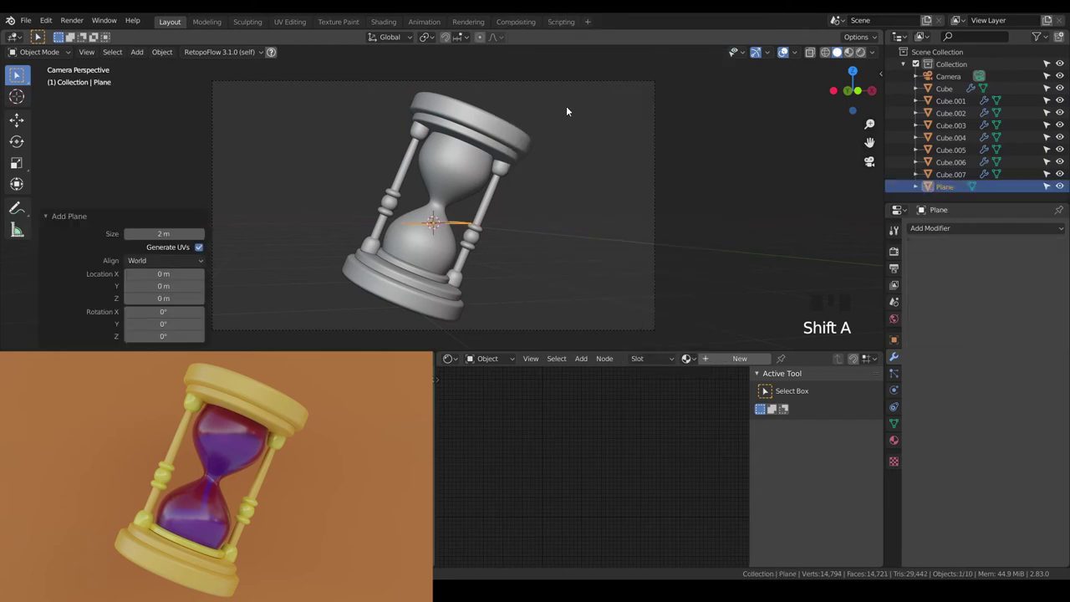
Step: Add a plane facing the view, scale it up about five times and move it behind the hourglass
{"action": "left_click_drag", "start_coordinate": [150, 264], "coordinate": [464, 260]}
{"action": "scroll", "scroll_direction": "down", "scroll_amount": 3}
{"action": "key", "text": "s"}
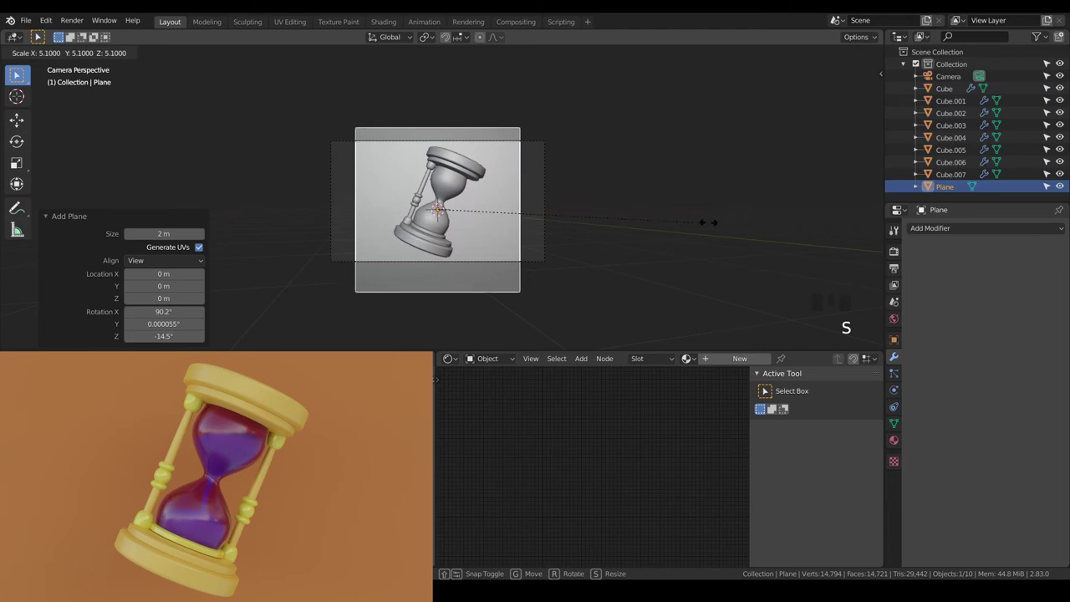
{"action": "scroll", "scroll_direction": "down", "scroll_amount": 3}
{"action": "key", "text": "KP_3"}
{"action": "scroll", "scroll_direction": "down", "scroll_amount": 3}
{"action": "left_click_drag", "start_coordinate": [304, 171], "coordinate": [490, 144]}
{"action": "key", "text": "g"}
Step: Shift the backdrop plane in camera view until it fills the frame behind the hourglass
{"action": "left_click_drag", "start_coordinate": [493, 163], "coordinate": [523, 151]}
{"action": "key", "text": "KP_0"}
{"action": "key", "text": "a"}
{"action": "key", "text": "a"}
{"action": "scroll", "scroll_direction": "up", "scroll_amount": 3}
{"action": "scroll", "scroll_direction": "up", "scroll_amount": 3}
{"action": "left_click_drag", "start_coordinate": [429, 211], "coordinate": [471, 167]}
{"action": "scroll", "scroll_direction": "down", "scroll_amount": 3}
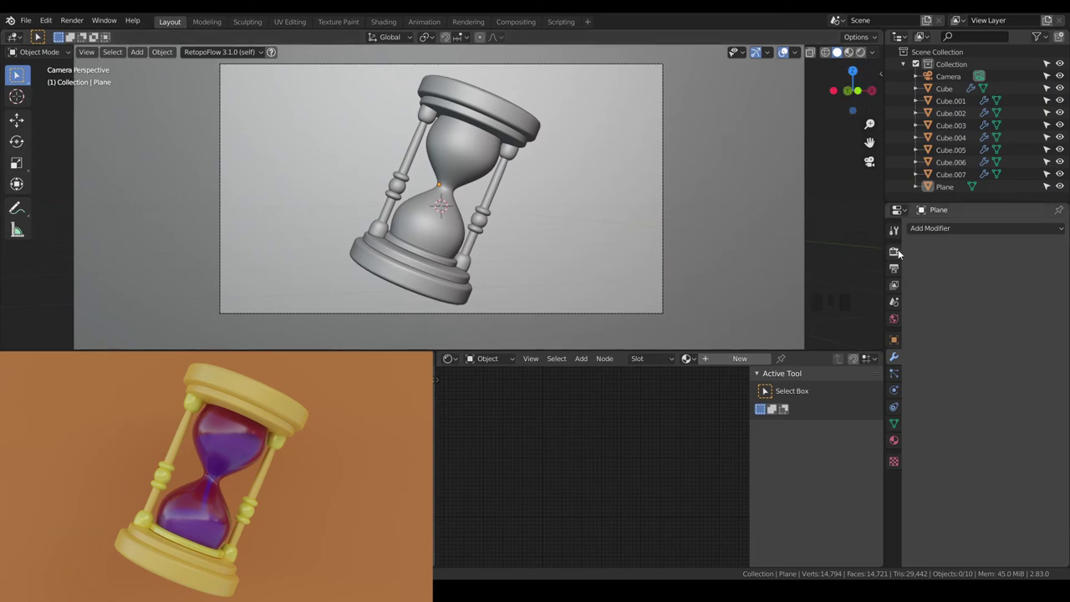
Step: Set the render engine to Cycles and review the output settings
{"action": "left_click", "coordinate": [900, 253]}
{"action": "left_click_drag", "start_coordinate": [1023, 232], "coordinate": [956, 280]}
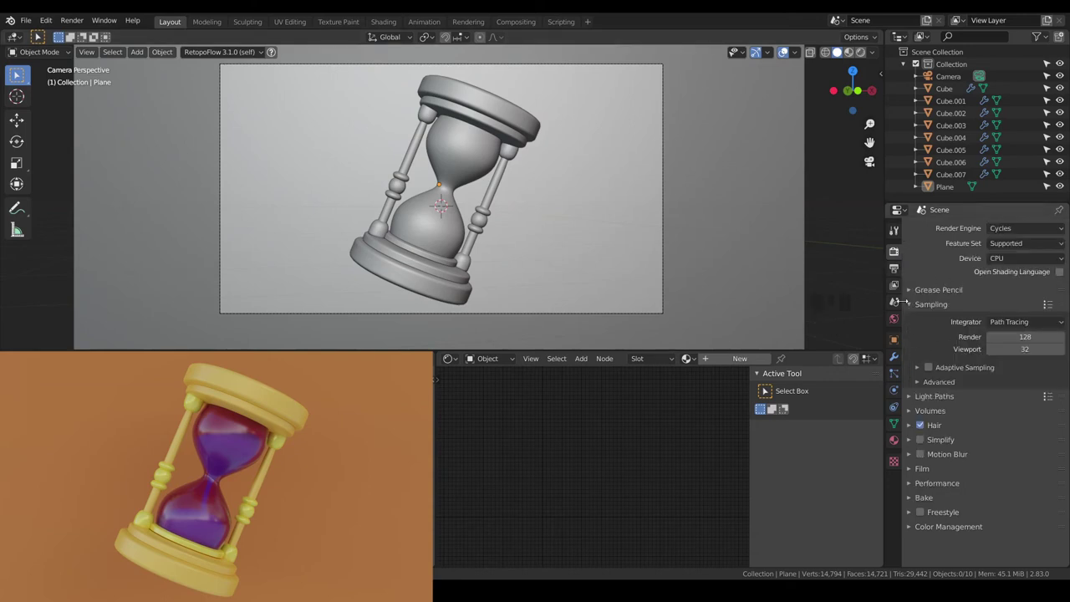
{"action": "left_click", "coordinate": [897, 271]}
{"action": "left_click", "coordinate": [1066, 315]}
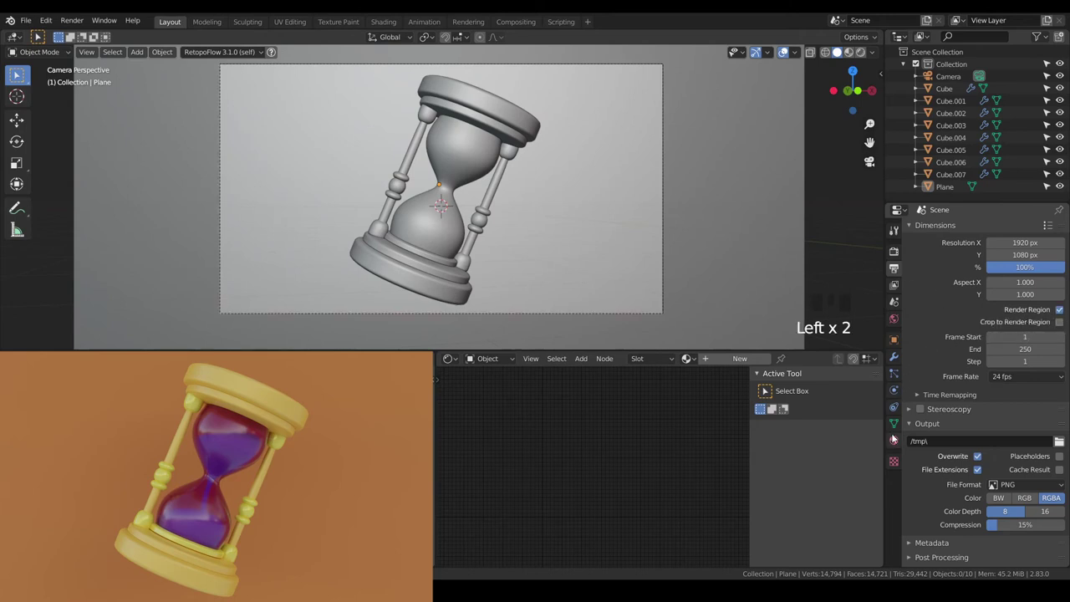
Step: Review the plane's object settings and the world lighting, then return to render settings
{"action": "left_click", "coordinate": [899, 348]}
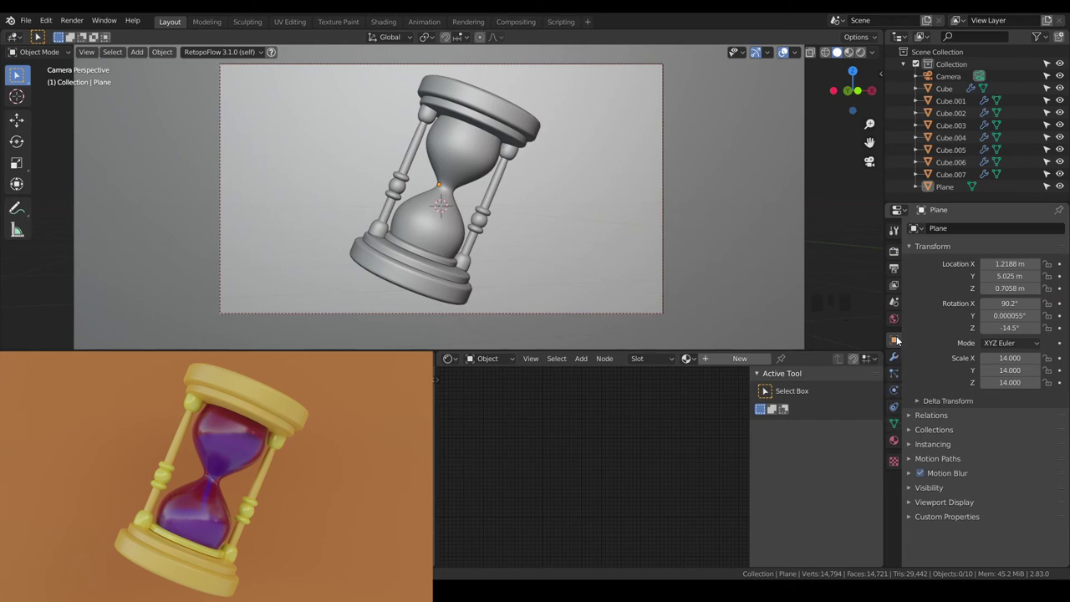
{"action": "left_click", "coordinate": [899, 326]}
{"action": "left_click_drag", "start_coordinate": [1061, 302], "coordinate": [474, 369]}
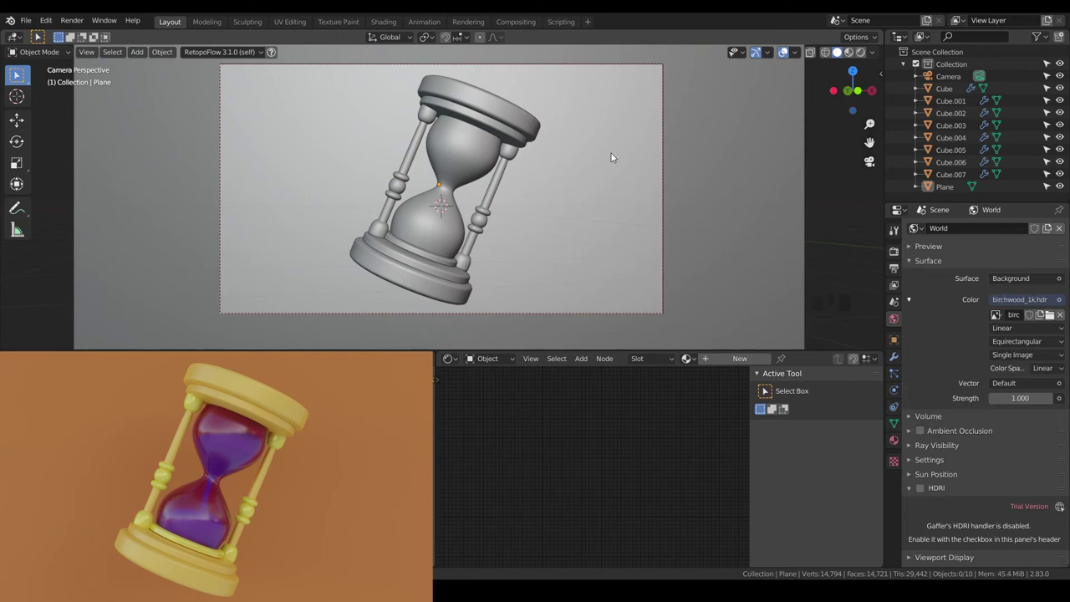
{"action": "left_click", "coordinate": [897, 261]}
Step: Switch the viewport to Rendered shading and give the backdrop plane an orange base colour
{"action": "left_click", "coordinate": [868, 55]}
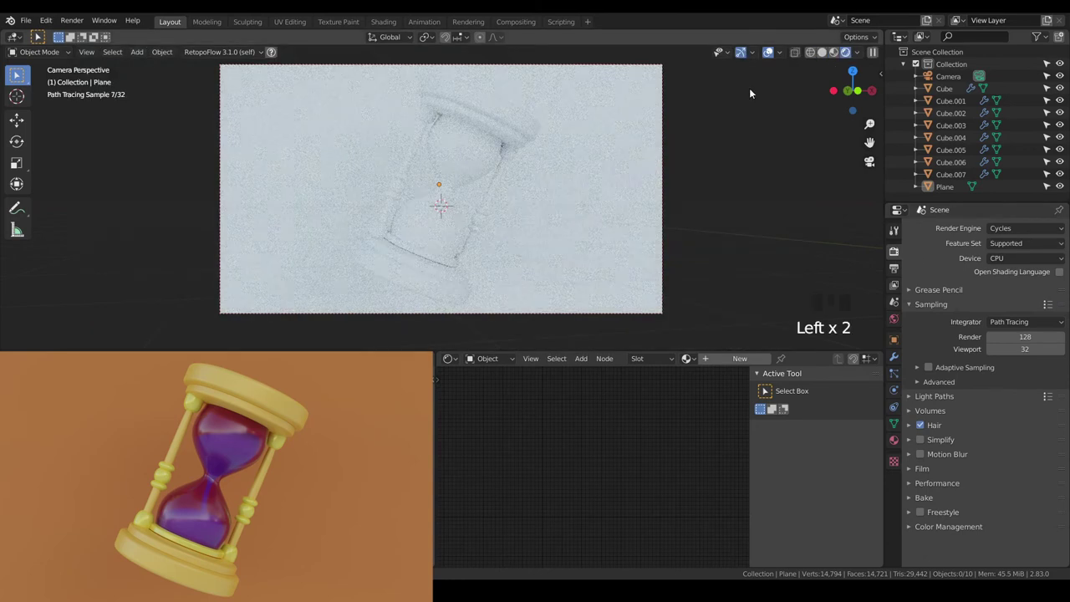
{"action": "left_click", "coordinate": [501, 118]}
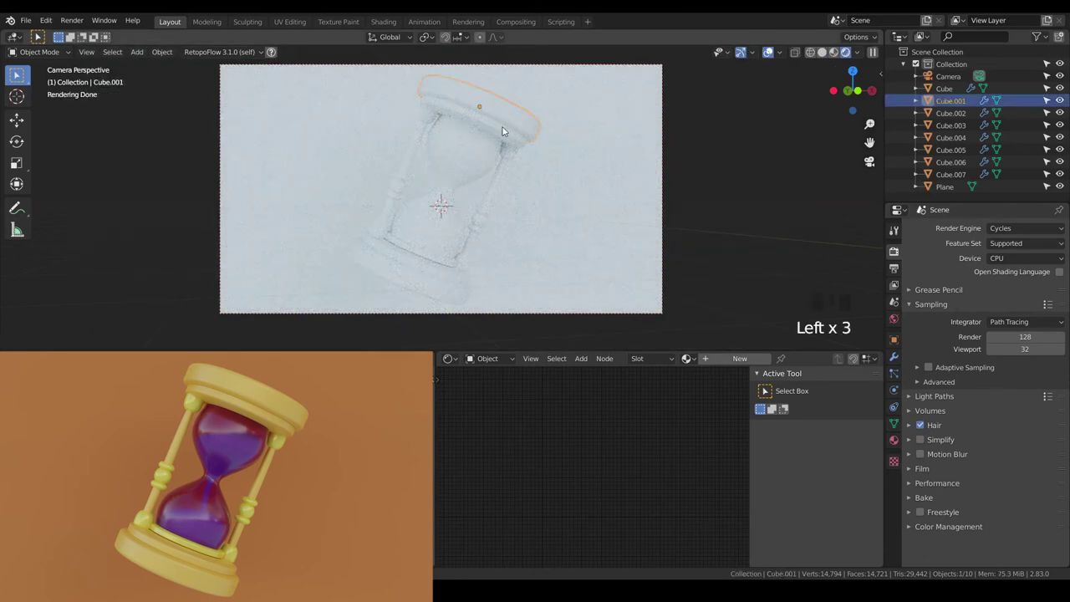
{"action": "left_click", "coordinate": [629, 228]}
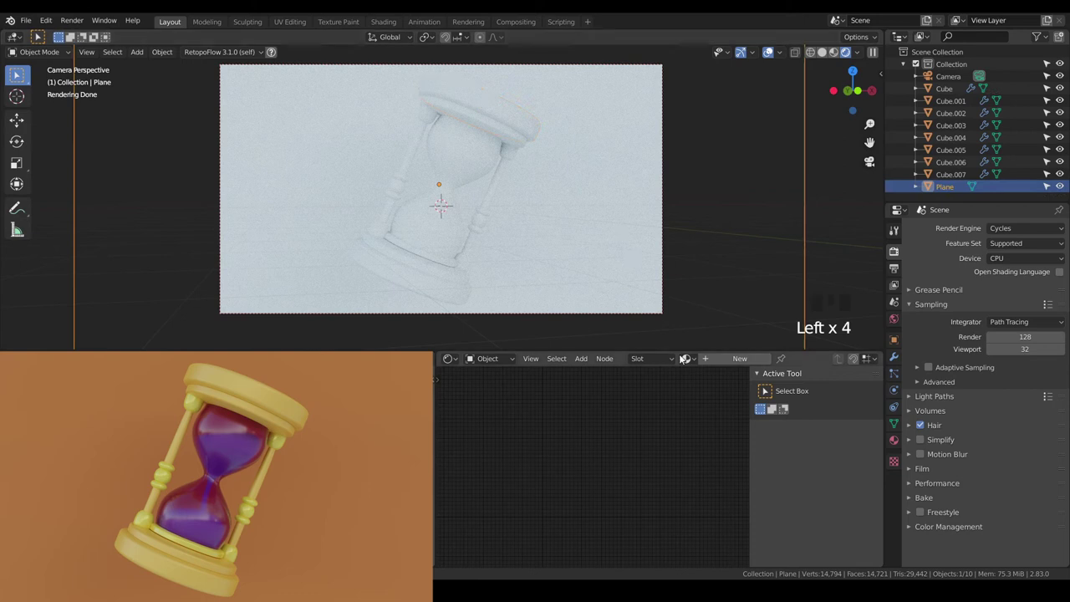
{"action": "left_click_drag", "start_coordinate": [730, 361], "coordinate": [567, 473]}
{"action": "scroll", "scroll_direction": "up", "scroll_amount": 3}
{"action": "left_click", "coordinate": [542, 503]}
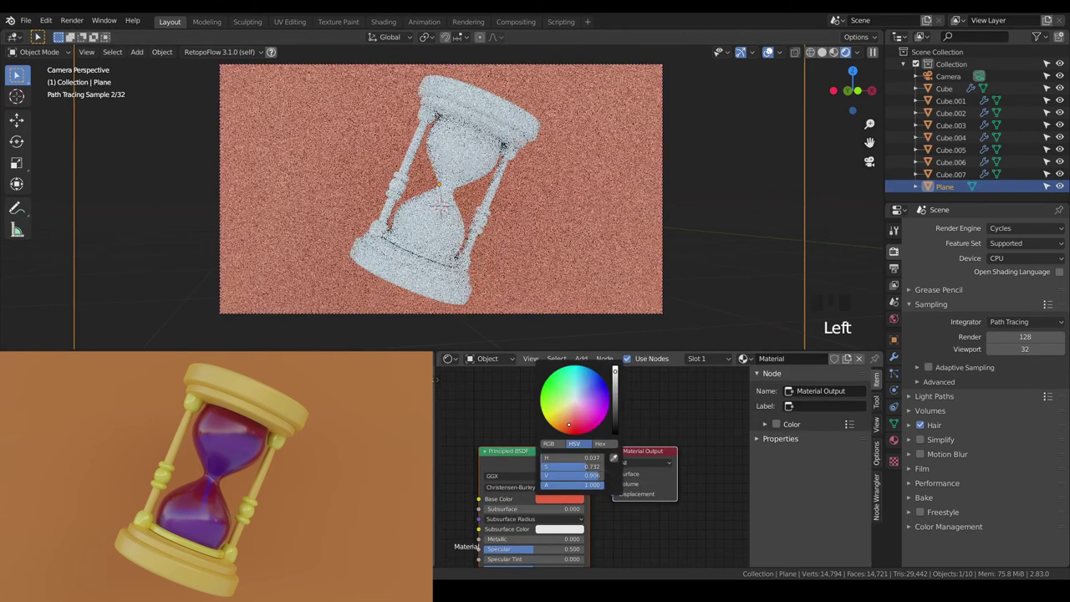
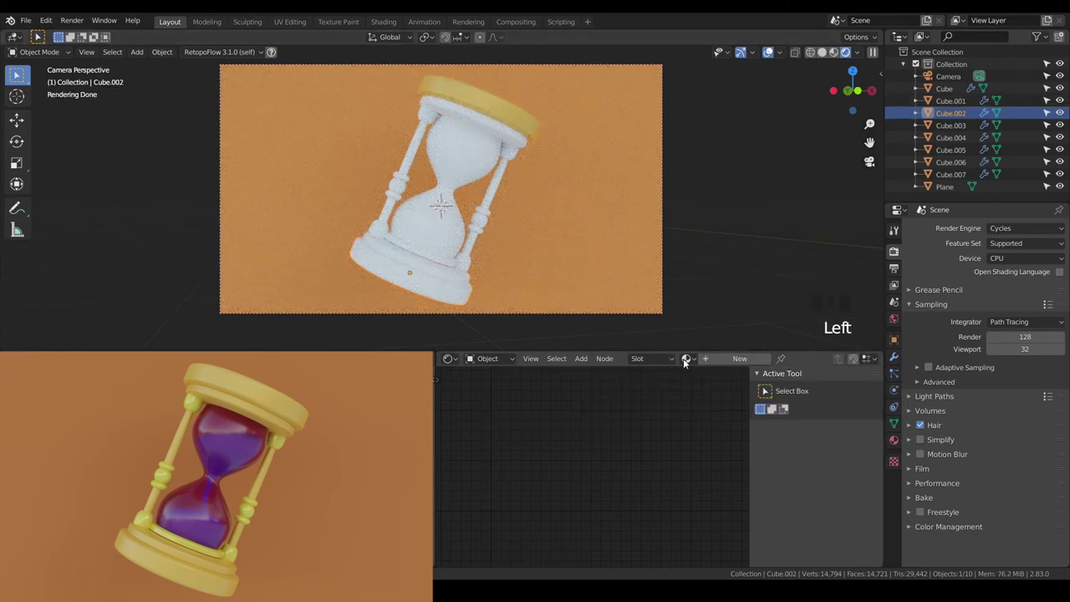
Step: Give the bottom base piece a yellow base colour
{"action": "left_click_drag", "start_coordinate": [697, 361], "coordinate": [450, 278]}
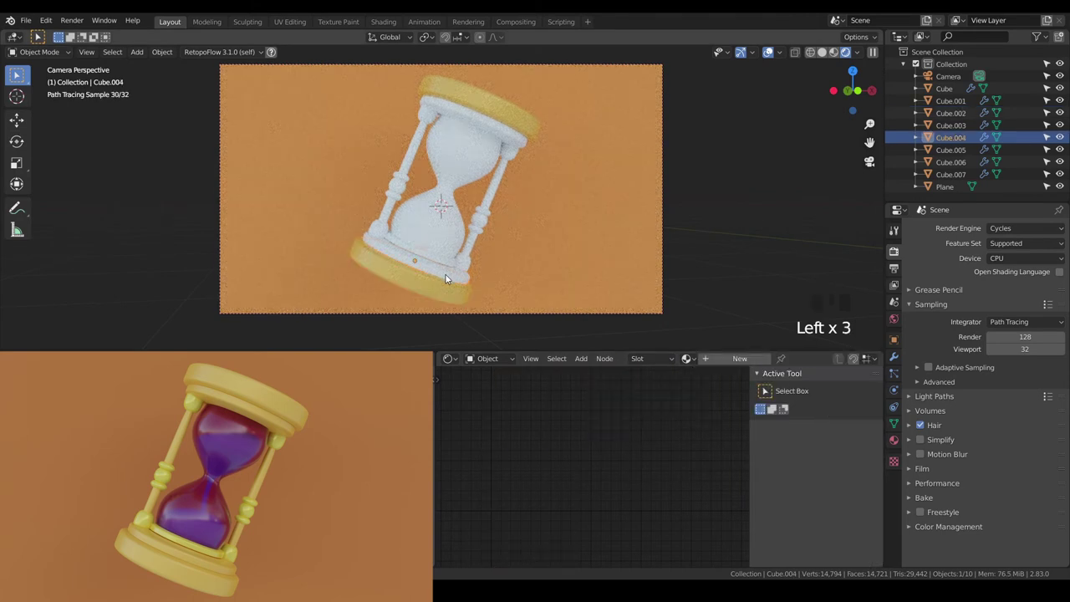
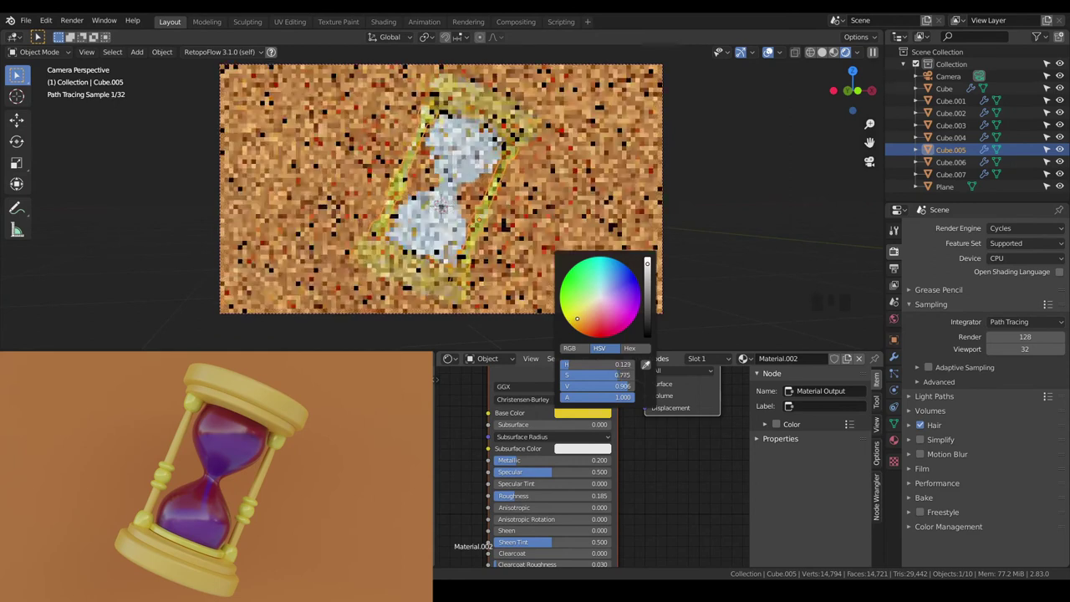
Step: Set the frame material's subsurface colour to yellow on the top piece
{"action": "left_click", "coordinate": [655, 453]}
{"action": "left_click", "coordinate": [506, 108]}
{"action": "left_click_drag", "start_coordinate": [577, 426], "coordinate": [580, 452]}
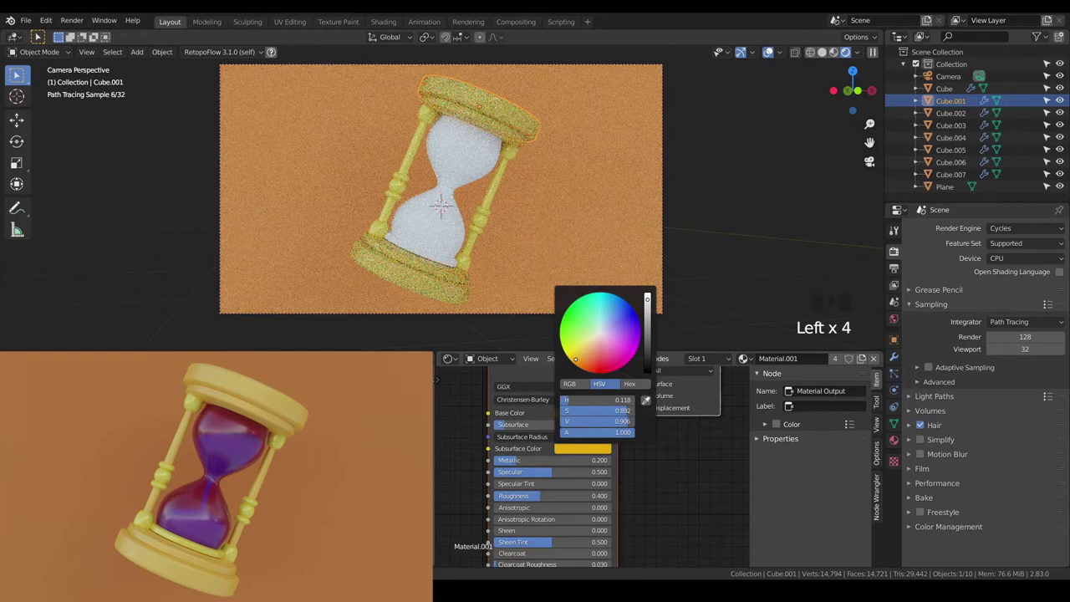
Step: Edit a frame pillar's mesh and select its ring faces
{"action": "left_click", "coordinate": [492, 203]}
{"action": "key", "text": "Tab"}
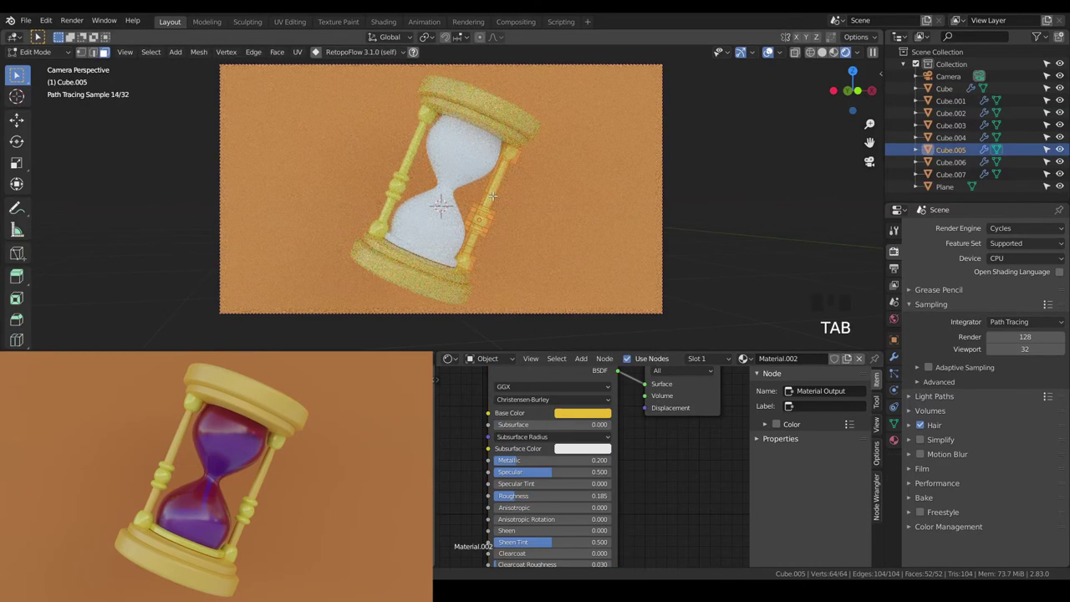
{"action": "key", "text": "a"}
{"action": "key", "text": "a"}
{"action": "key", "text": "a"}
{"action": "key", "text": "a"}
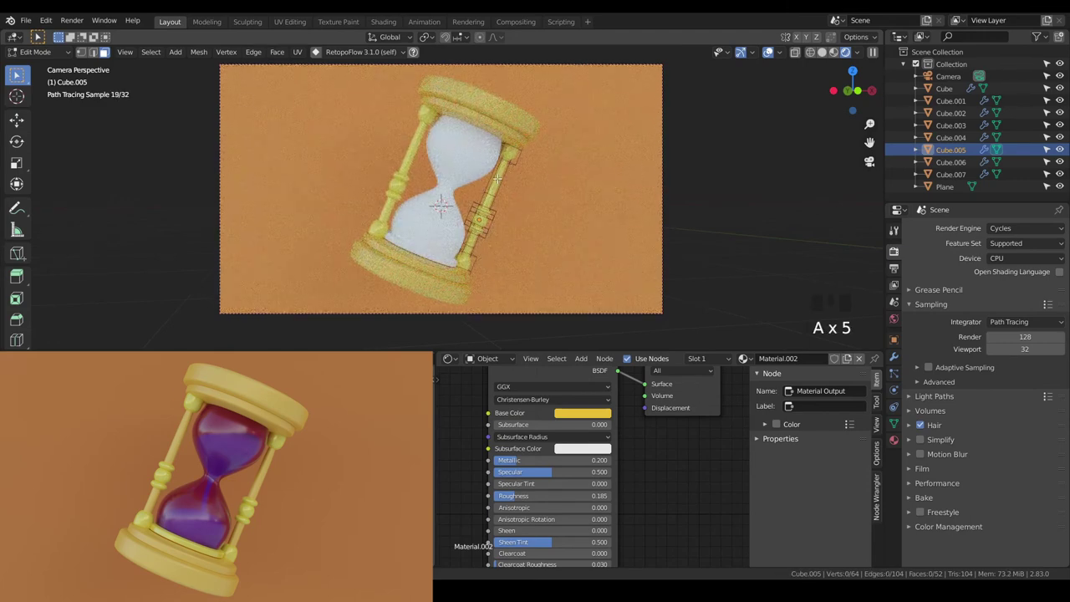
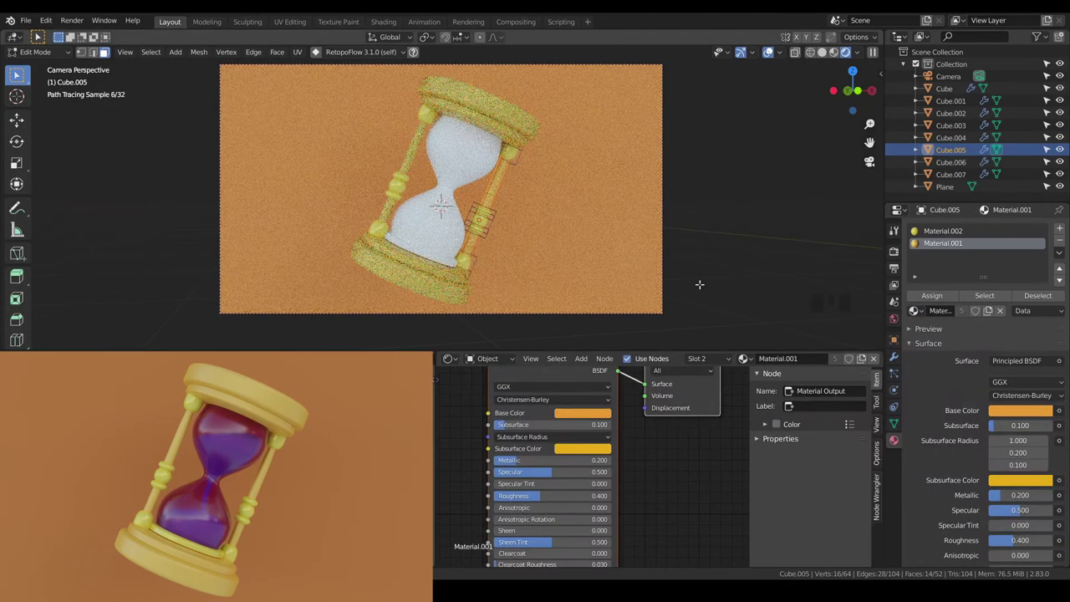
Step: Assign the yellow frame material to the ring faces and leave Edit Mode
{"action": "key", "text": "a"}
{"action": "key", "text": "a"}
{"action": "key", "text": "Tab"}
{"action": "key", "text": "a"}
{"action": "key", "text": "a"}
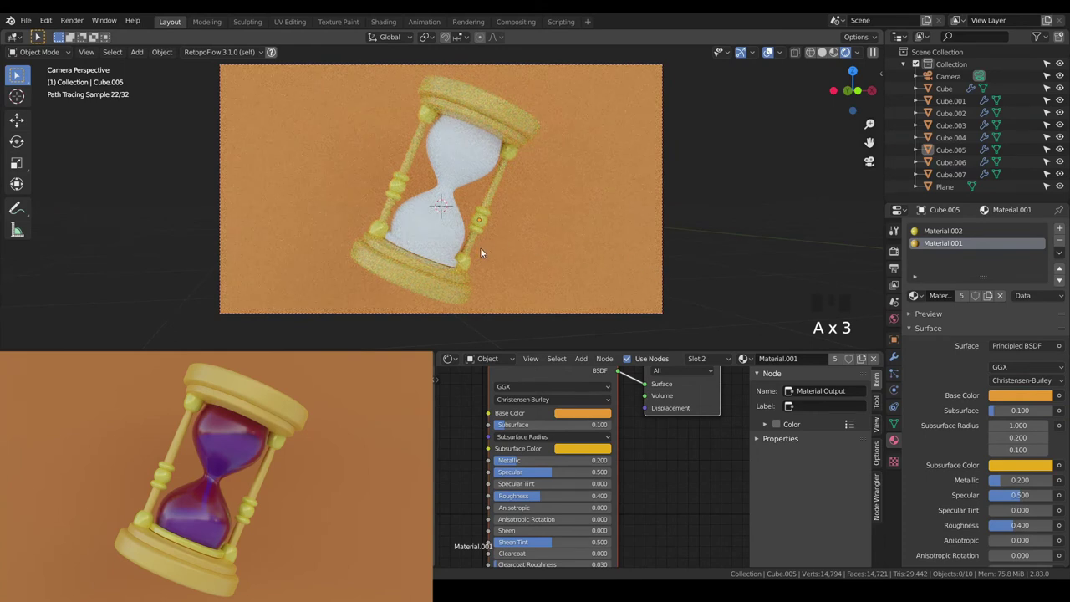
{"action": "left_click", "coordinate": [451, 268]}
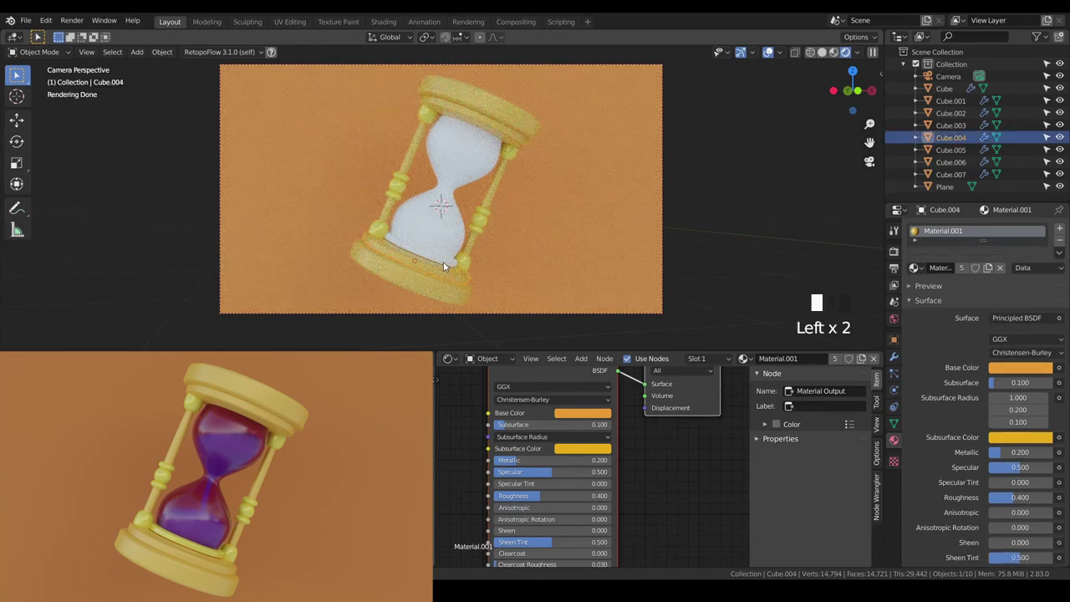
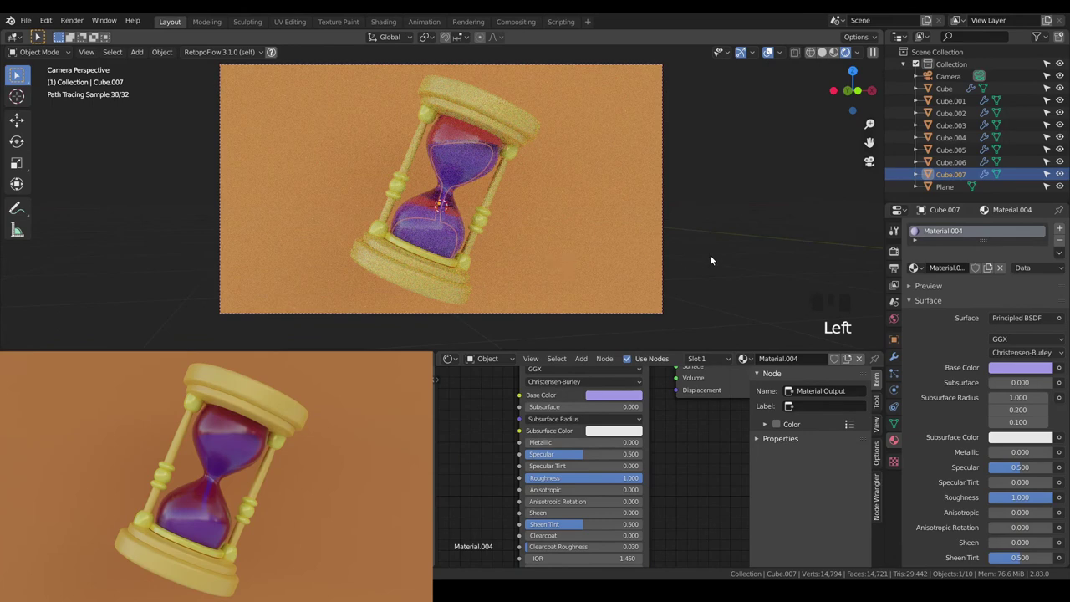
Step: With sand purple and glass pink assigned, select the glass and show its modifiers
{"action": "key", "text": "a"}
{"action": "key", "text": "a"}
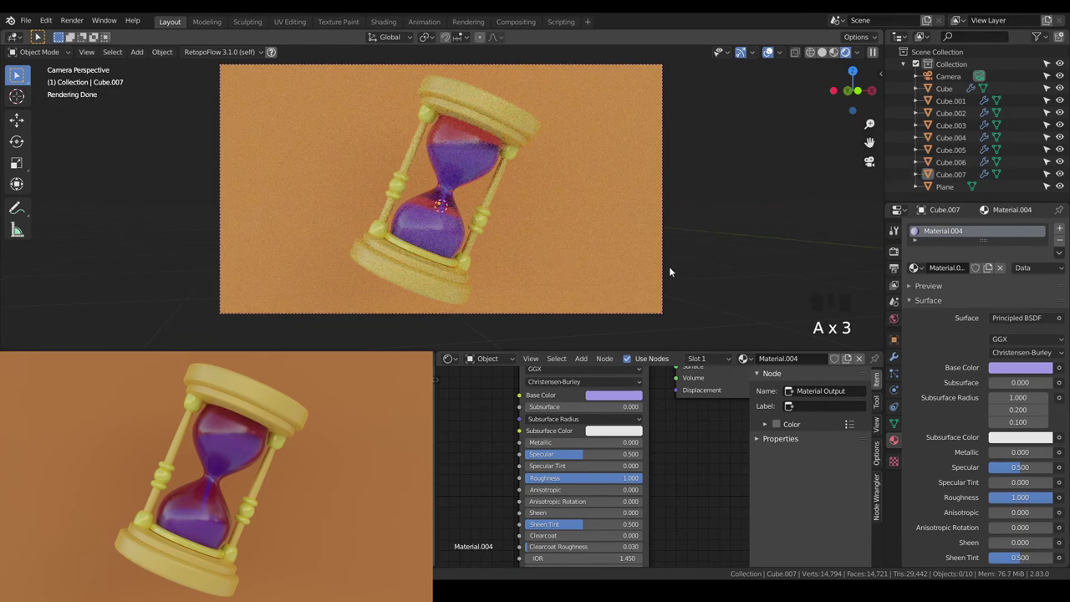
{"action": "scroll", "scroll_direction": "up", "scroll_amount": 3}
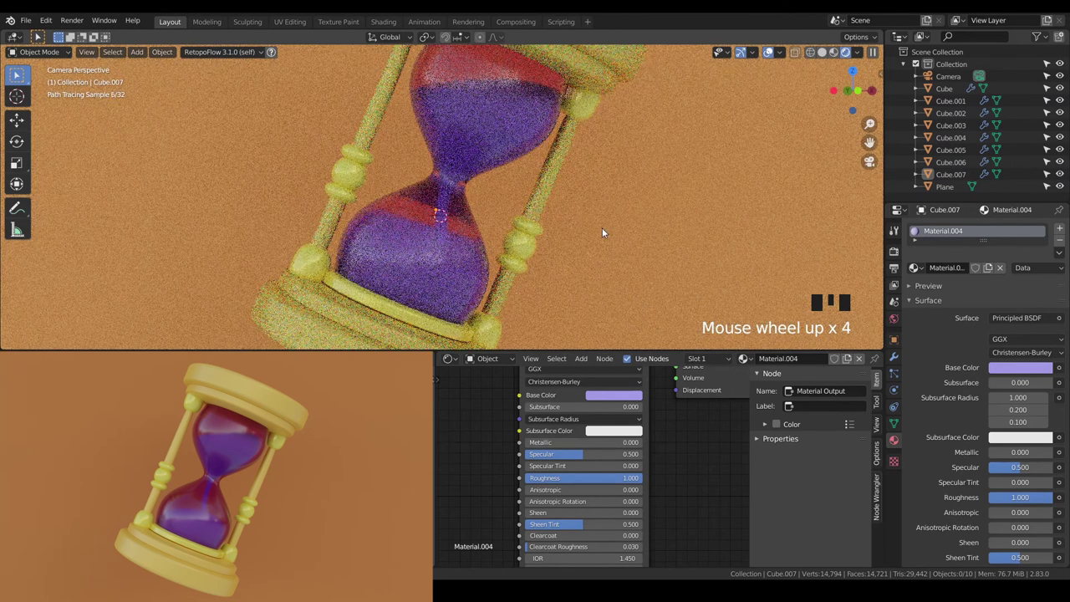
{"action": "left_click", "coordinate": [574, 233]}
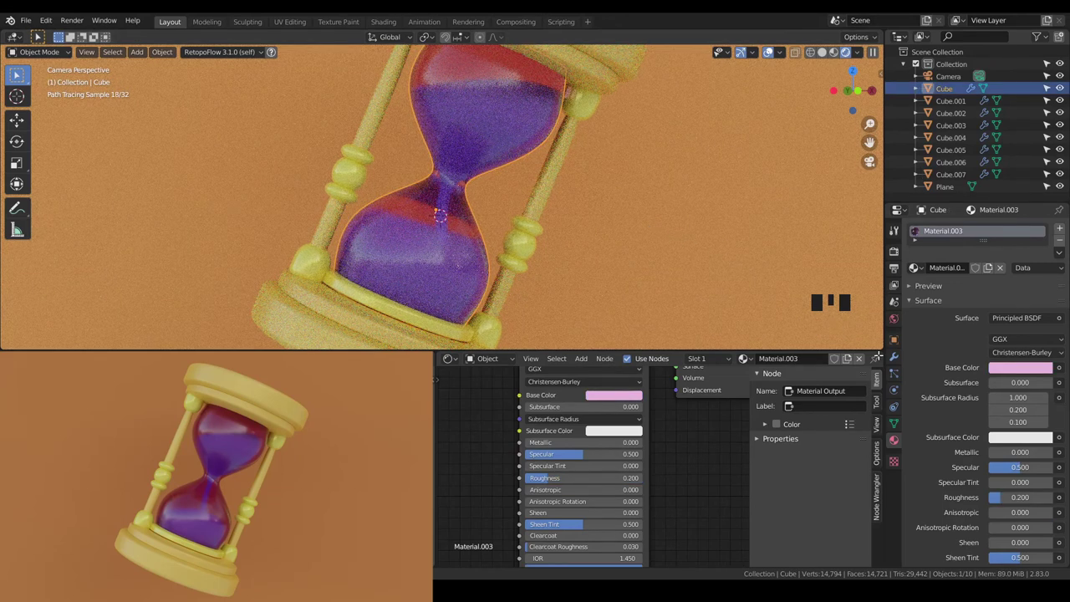
{"action": "left_click", "coordinate": [894, 359]}
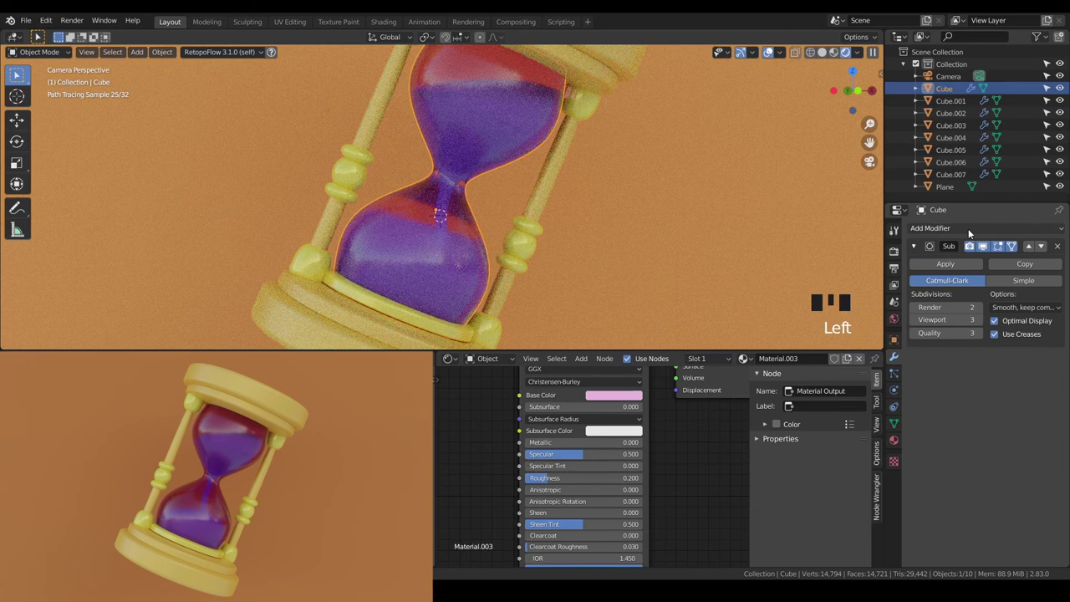
Step: Add a Solidify modifier to the glass with 0.01 m thickness and -1 offset
{"action": "left_click_drag", "start_coordinate": [837, 418], "coordinate": [727, 333]}
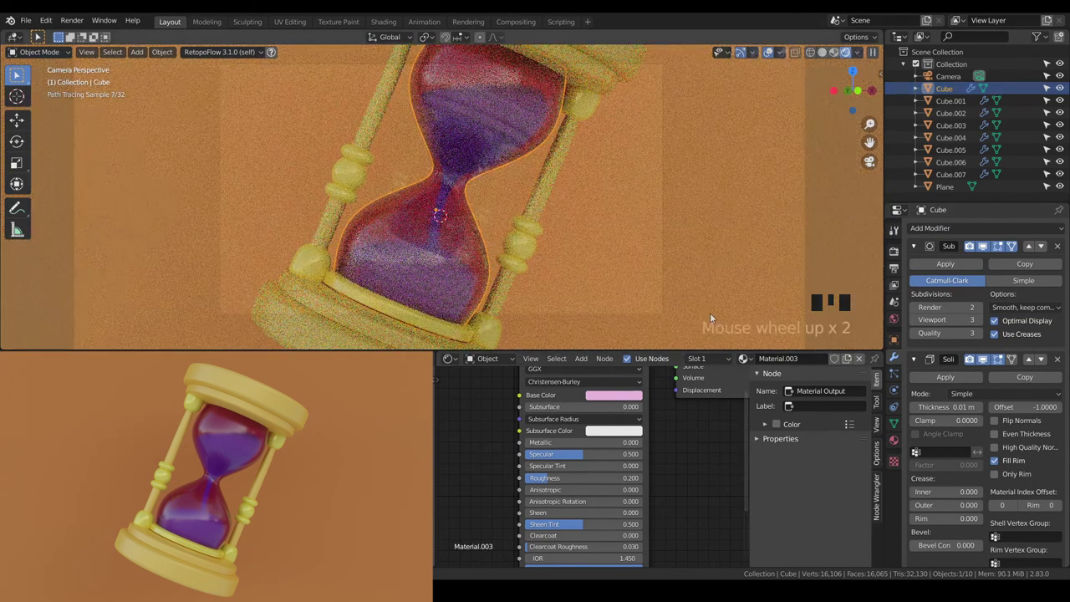
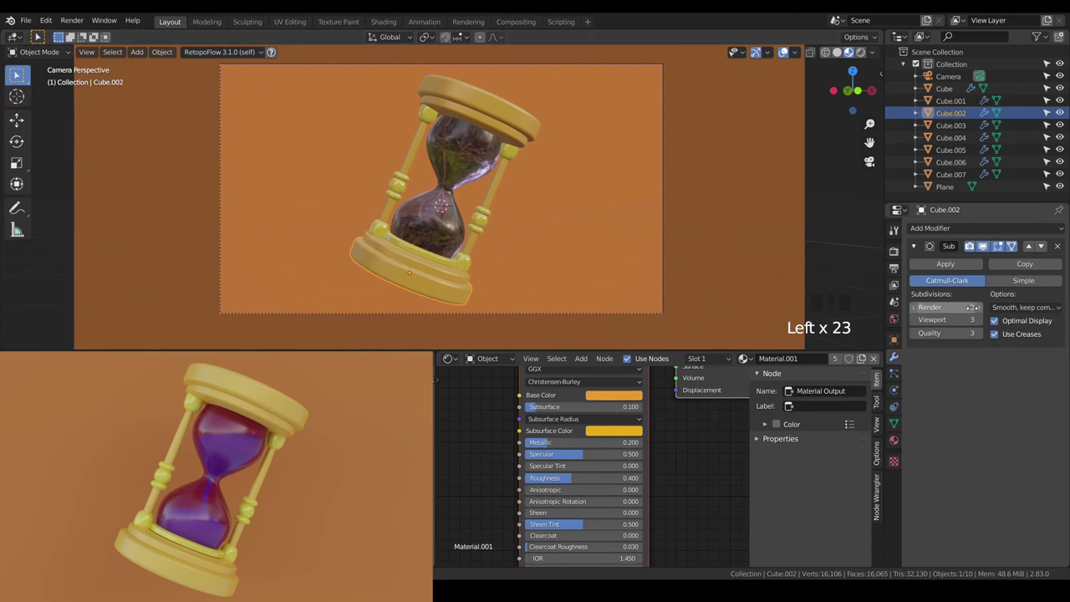
{"action": "left_click_drag", "start_coordinate": [980, 313], "coordinate": [770, 145]}
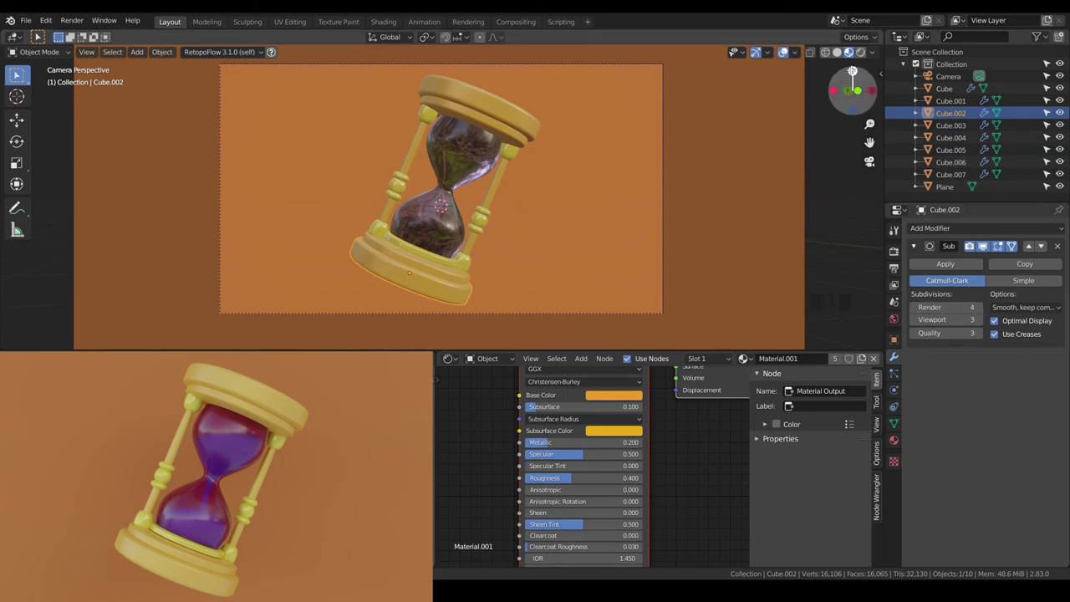